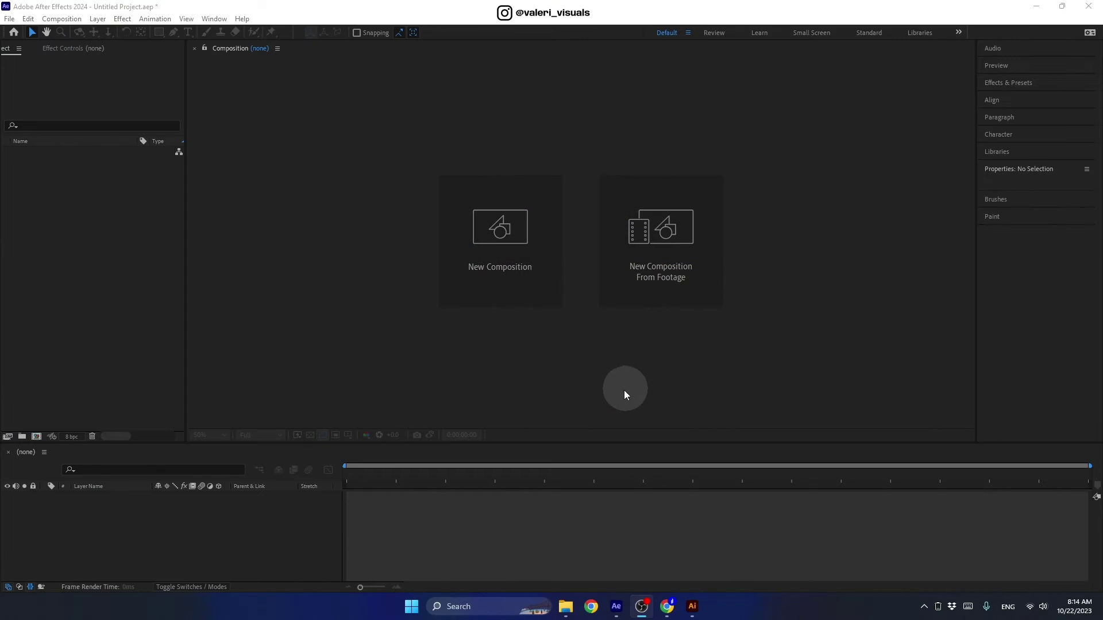
# Step: Create a new 1920×1080, 30 fps composition named Master Comp and confirm it
pyautogui.click(503, 291)
pyautogui.write('mter')
pyautogui.press('space')
pyautogui.write('cp')
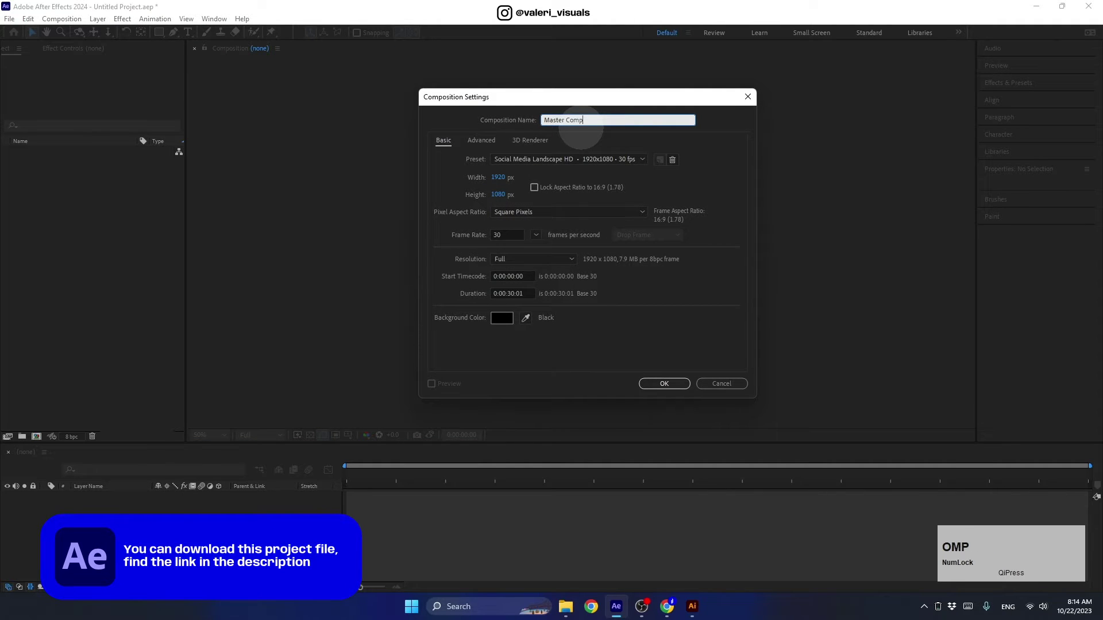
pyautogui.click(509, 179)
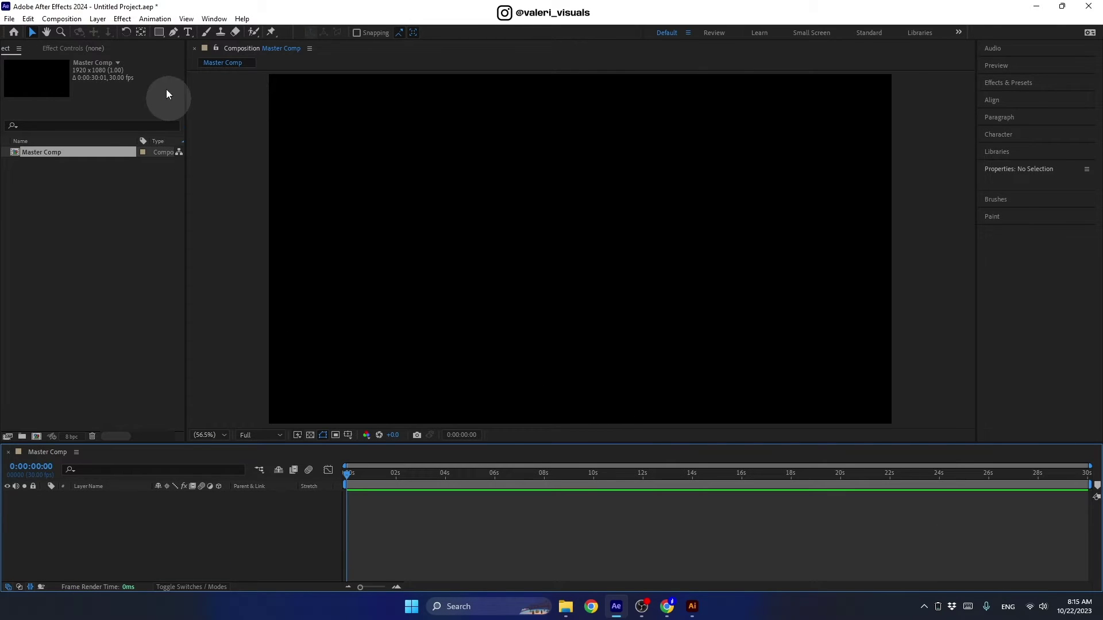
# Step: Add a full-frame rectangle with a pale lavender fill and its stroke set to None
pyautogui.click(162, 37)
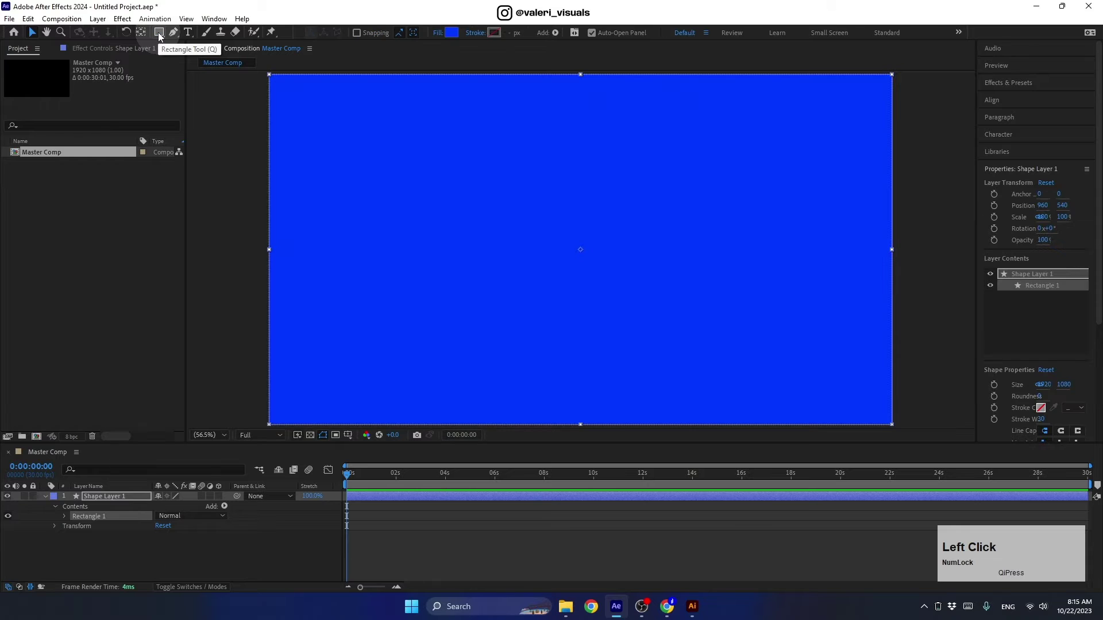
pyautogui.click(456, 38)
pyautogui.click(610, 255)
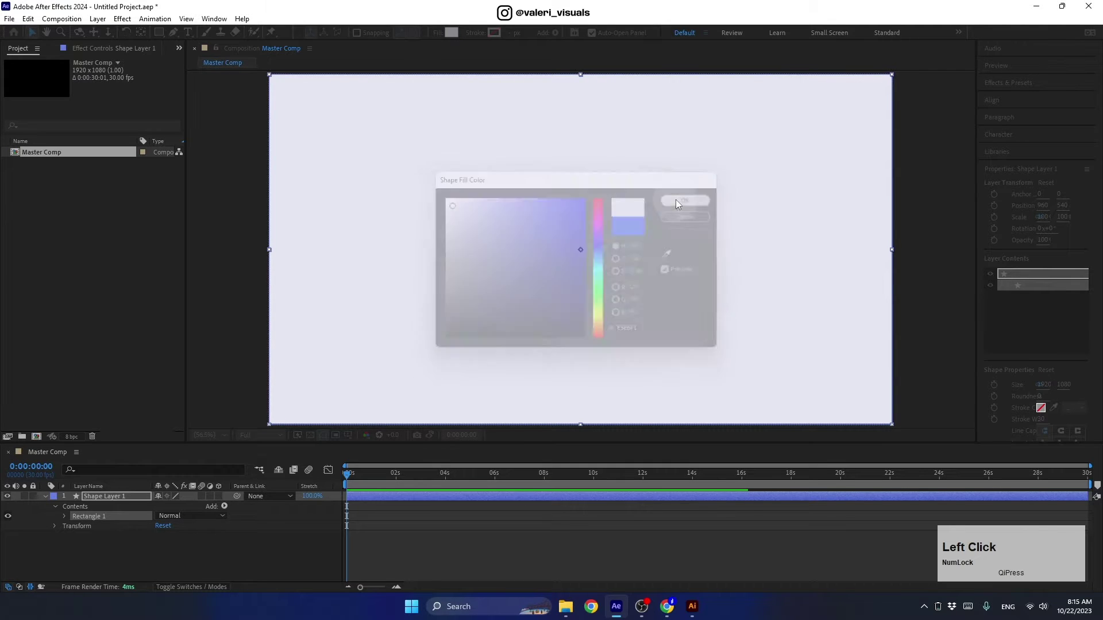
pyautogui.click(476, 38)
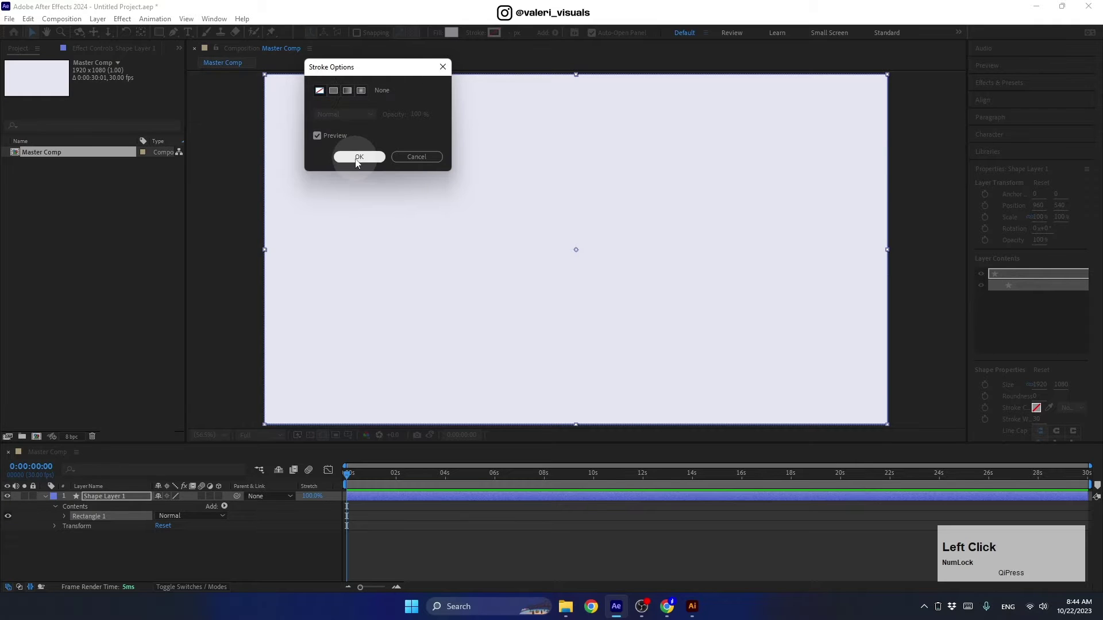
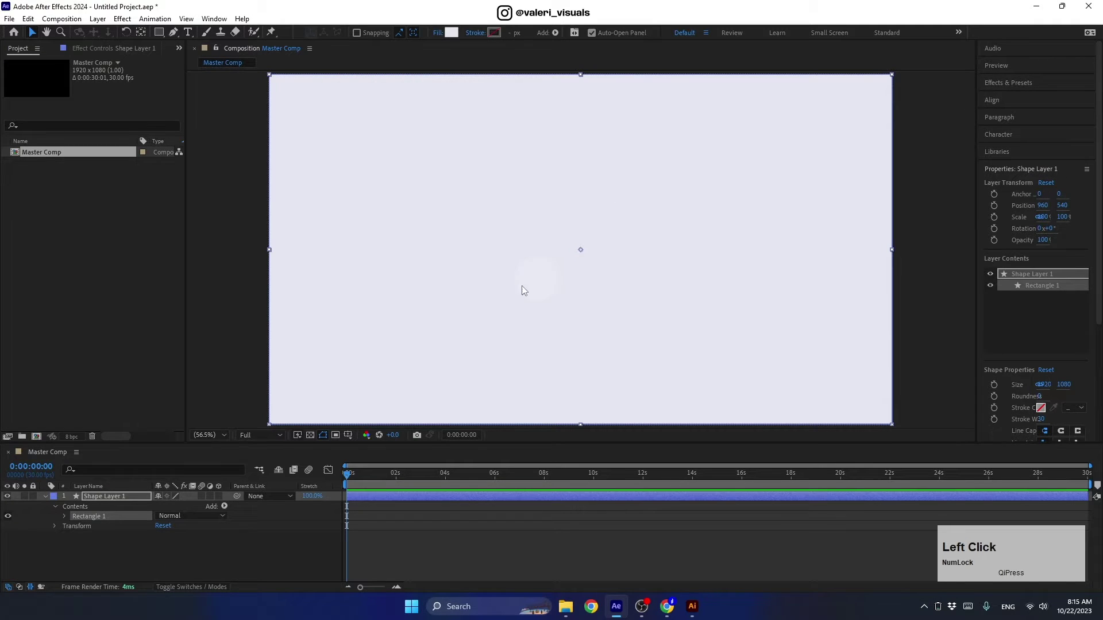
# Step: Set Rectangle Path 1 to 540×960 with roundness 80, then collapse the layer
pyautogui.click(66, 521)
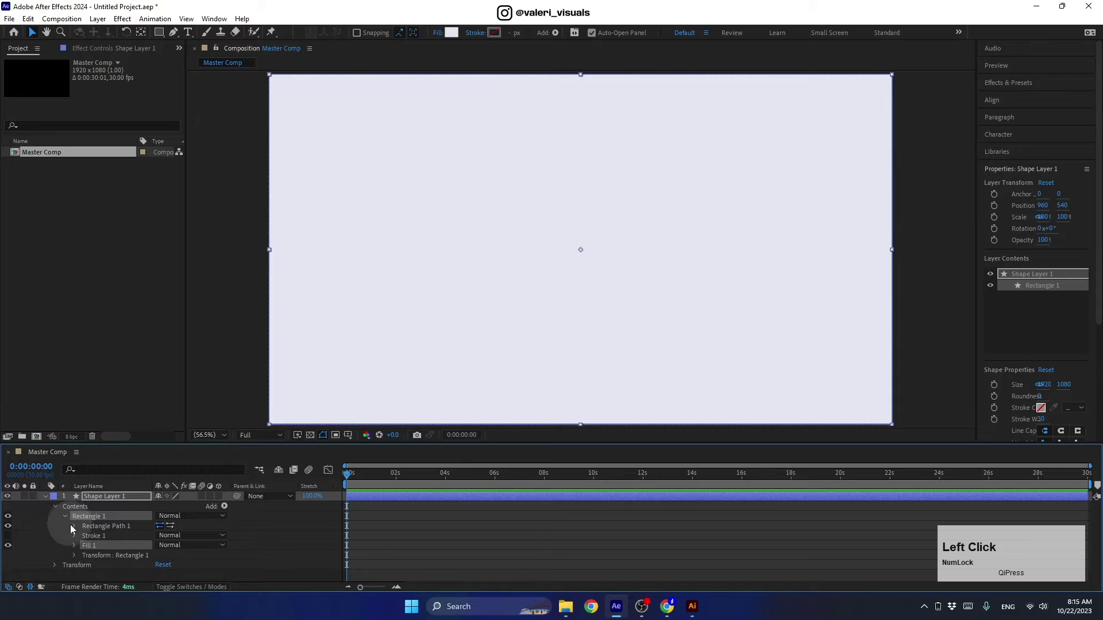
pyautogui.click(161, 539)
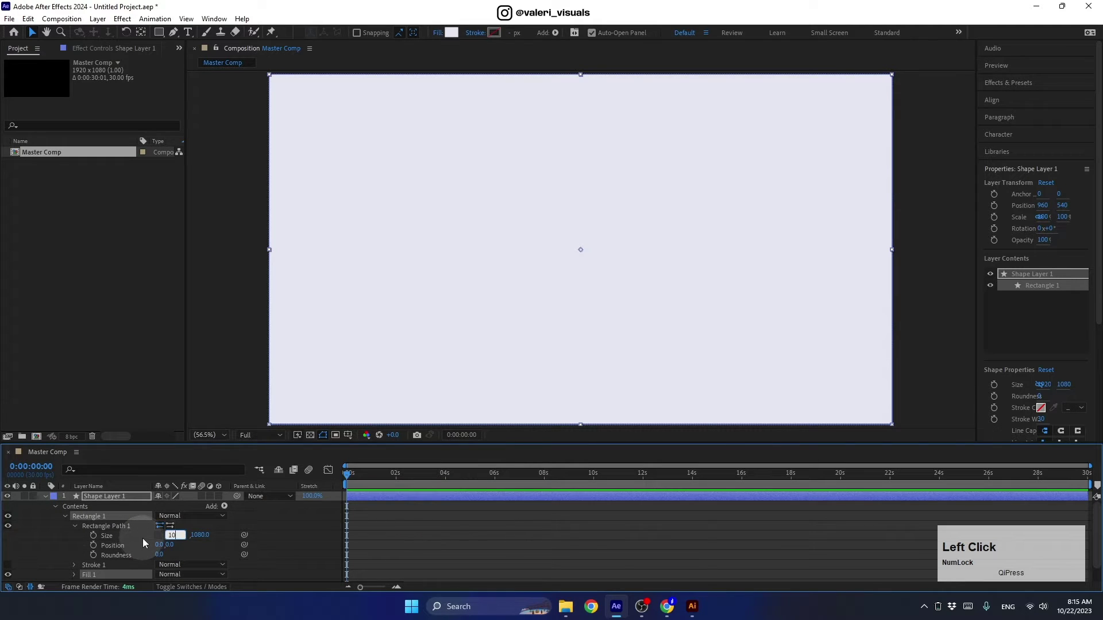
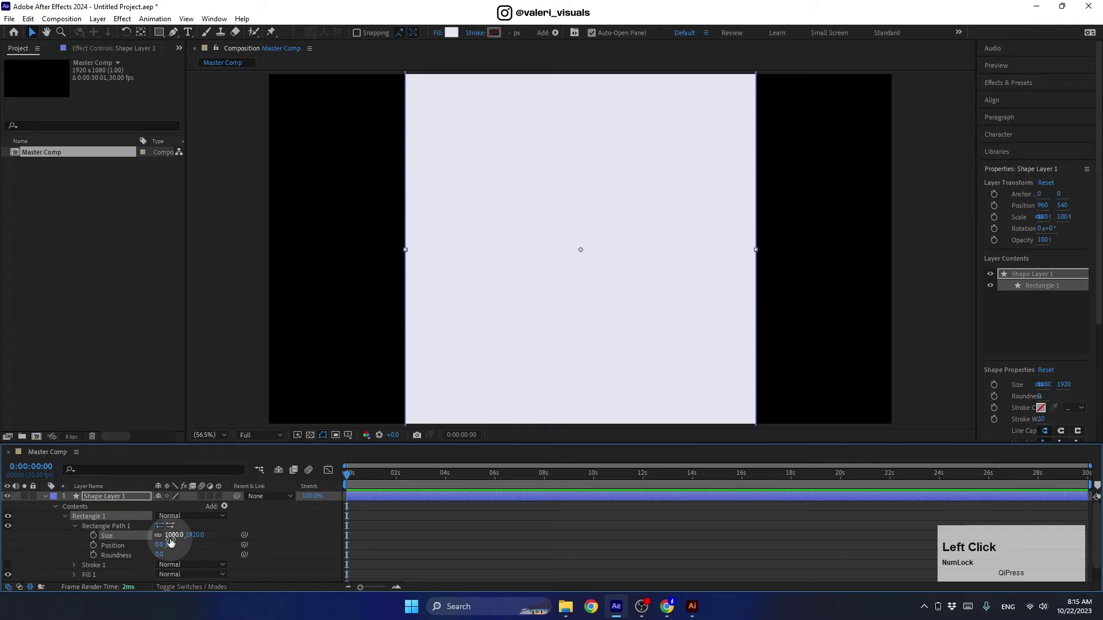
pyautogui.press('Return')
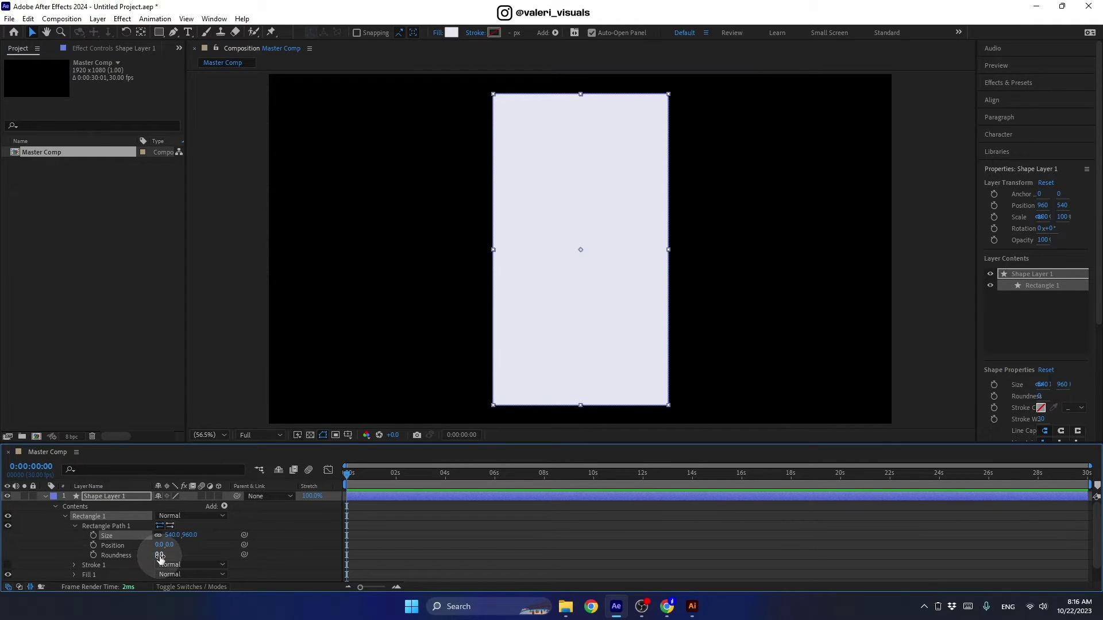
pyautogui.click(583, 95)
pyautogui.press('Return')
pyautogui.click(49, 500)
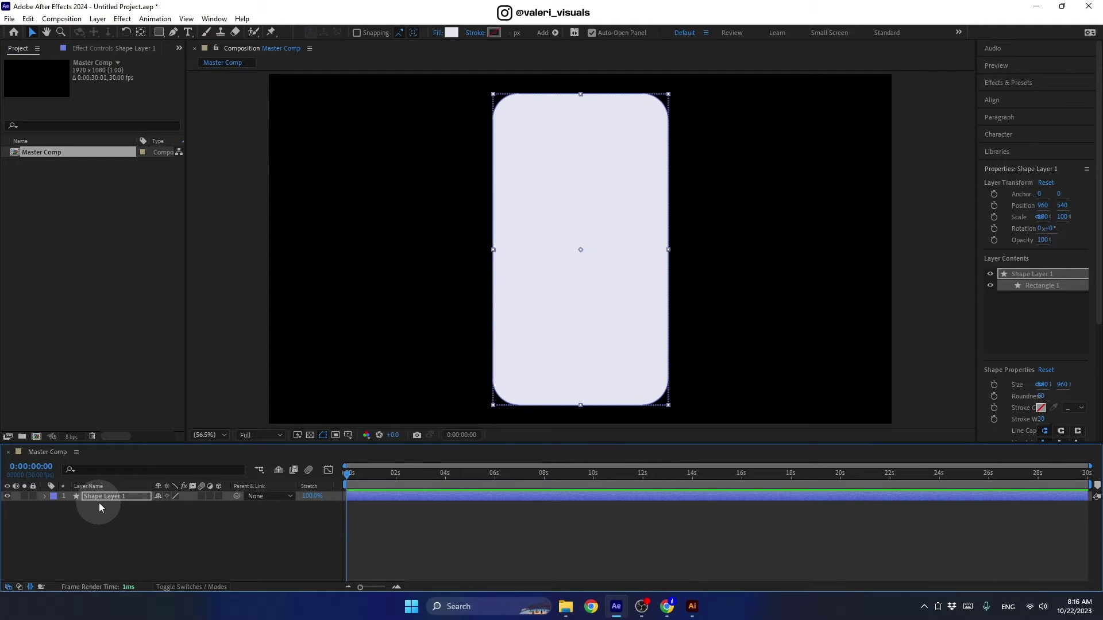
# Step: Scale the phone shape layer down to 90%
pyautogui.click(104, 501)
pyautogui.press('s')
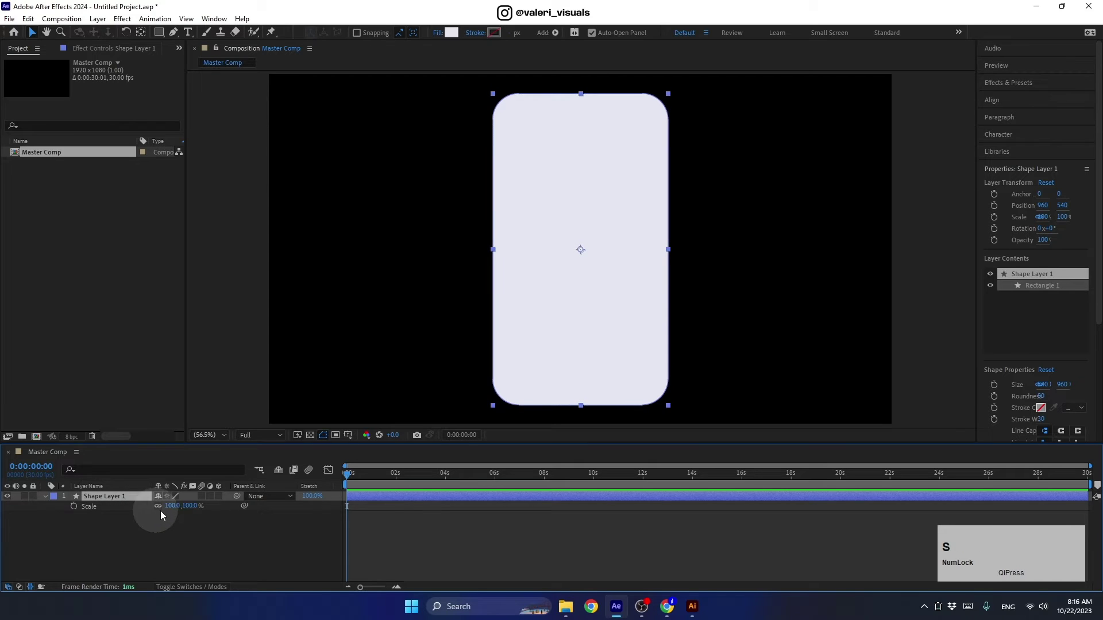
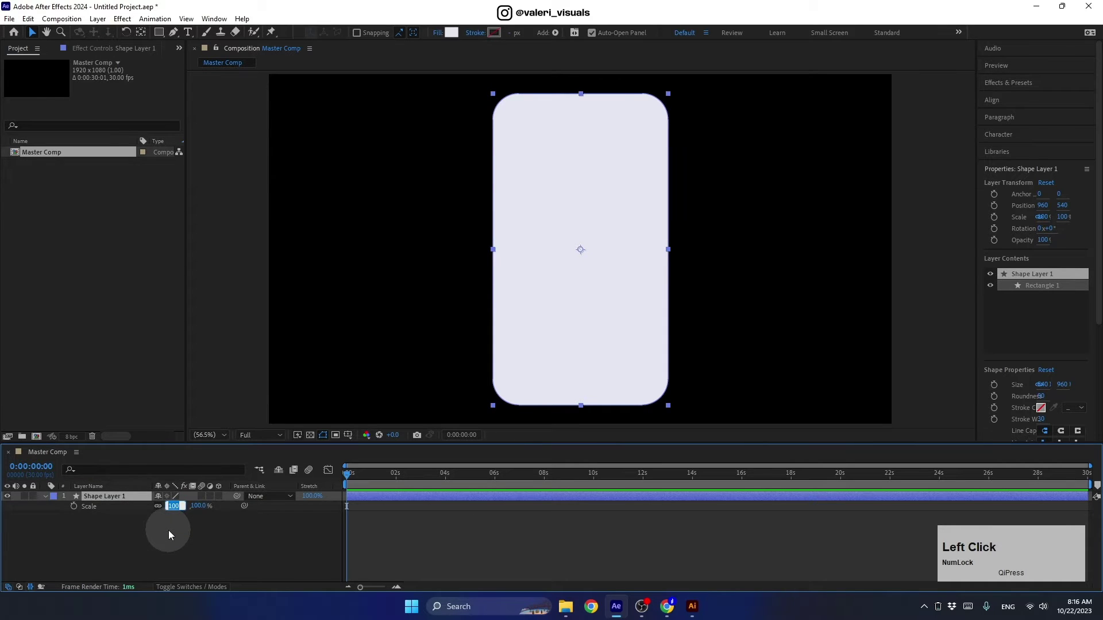
pyautogui.press('Return')
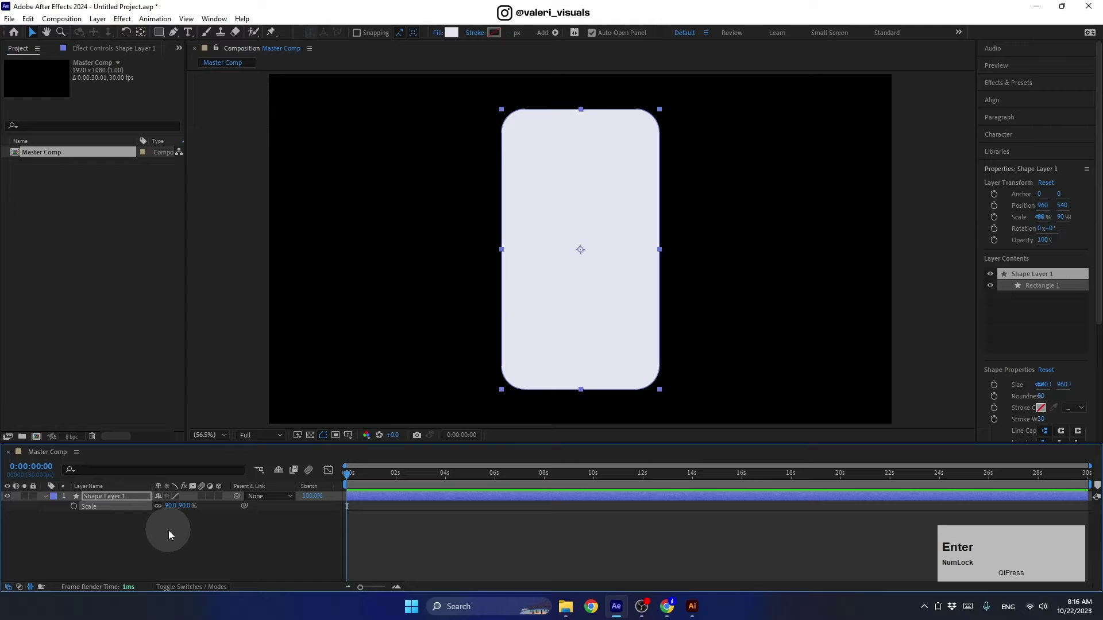
pyautogui.click(47, 502)
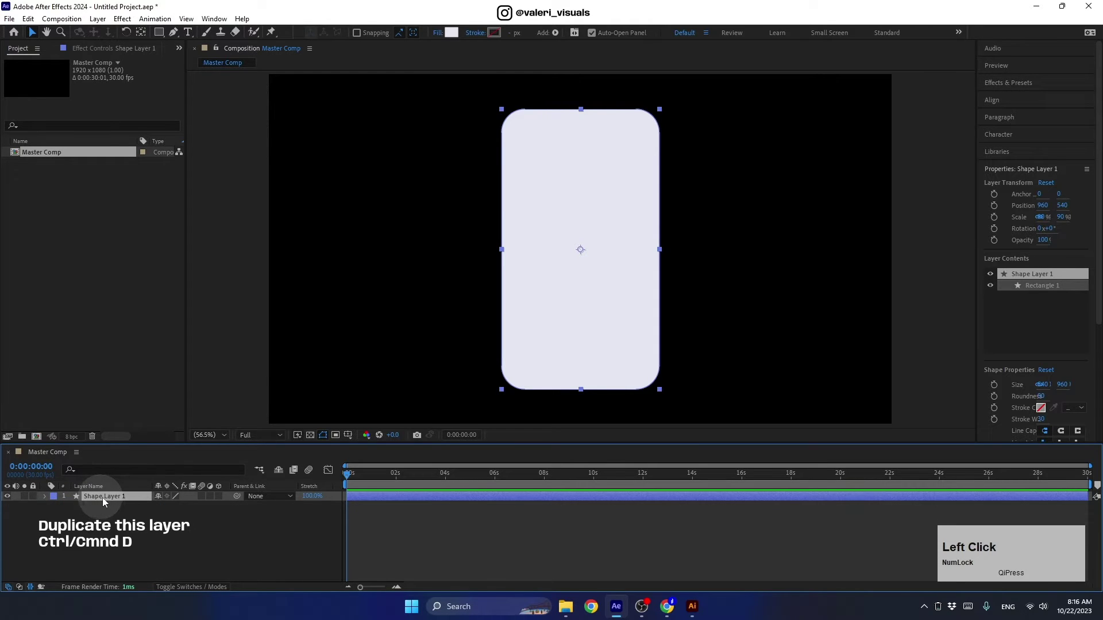
# Step: Duplicate the shape layer and give the copy no fill and a white 30 px stroke
pyautogui.press('ctrl+d')
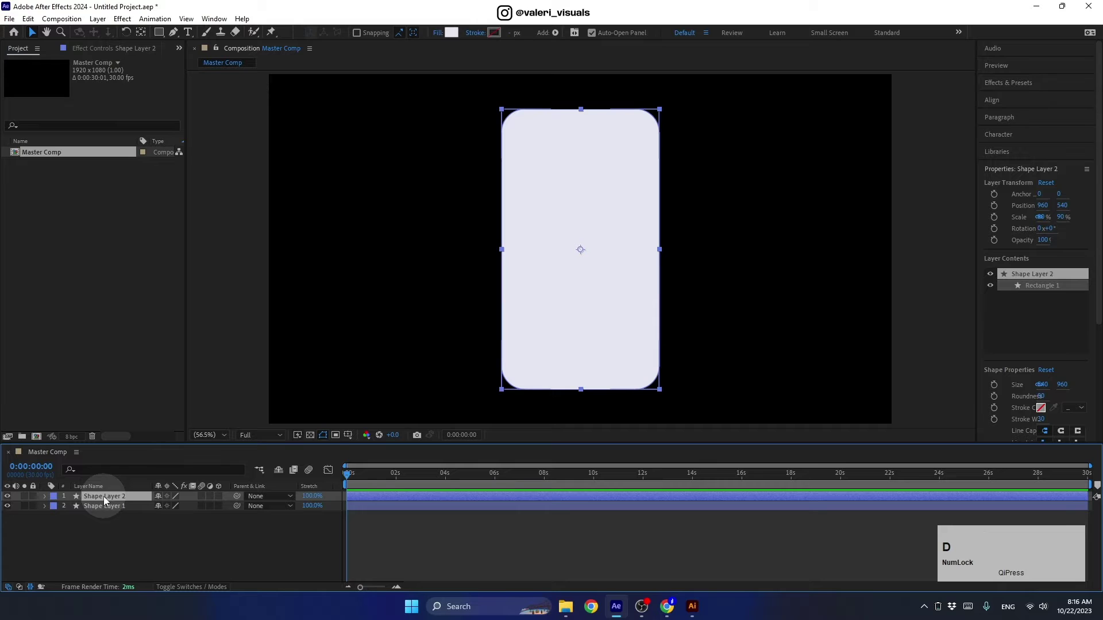
pyautogui.click(442, 39)
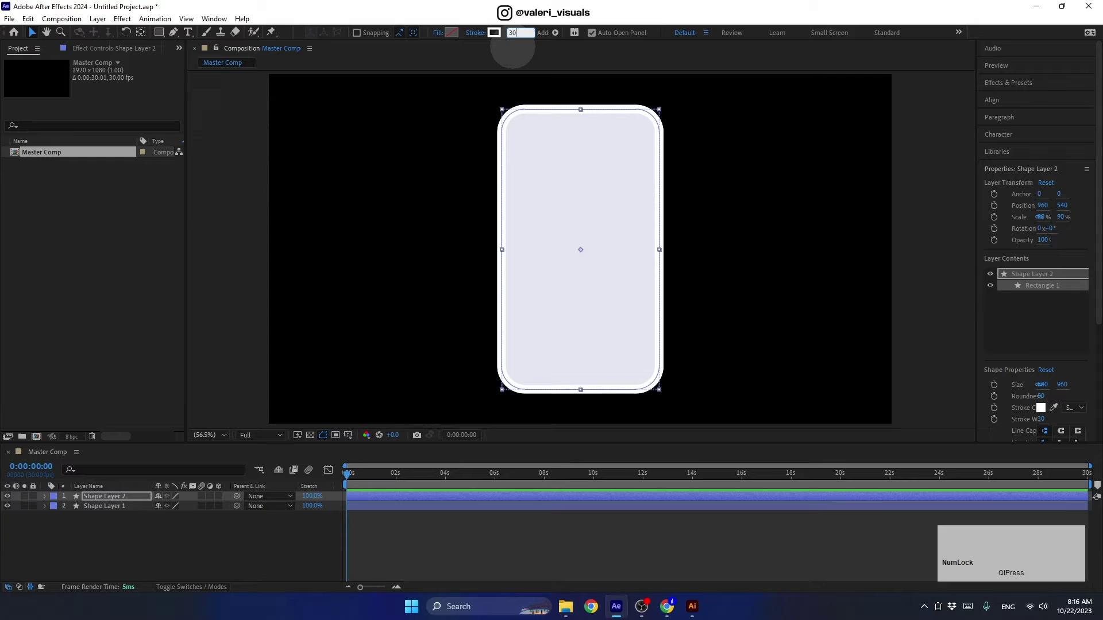
pyautogui.press('Return')
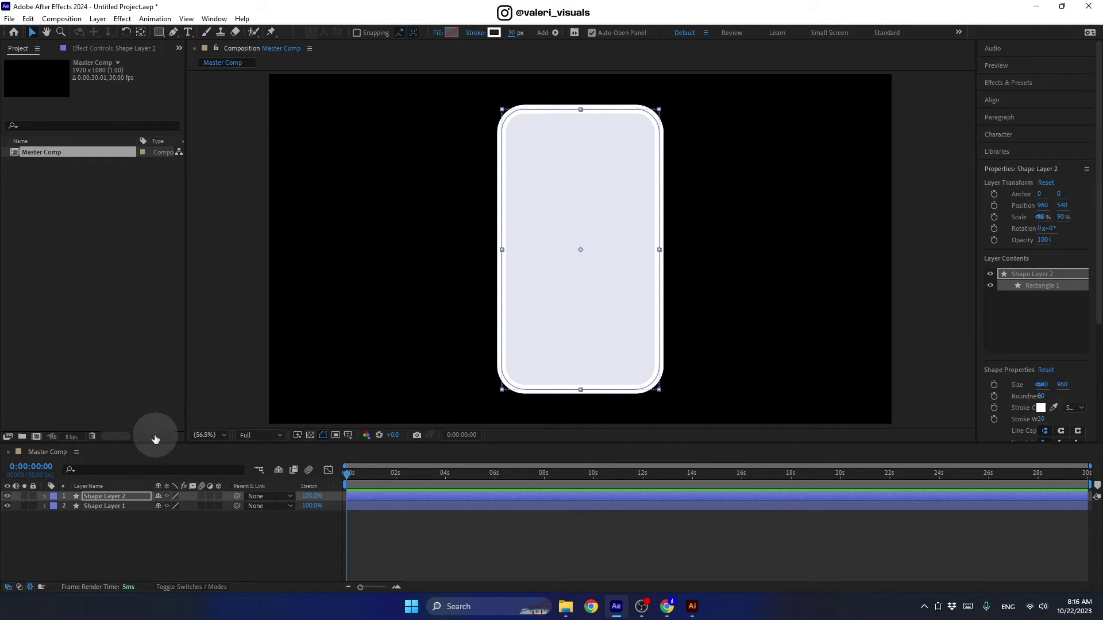
pyautogui.click(104, 507)
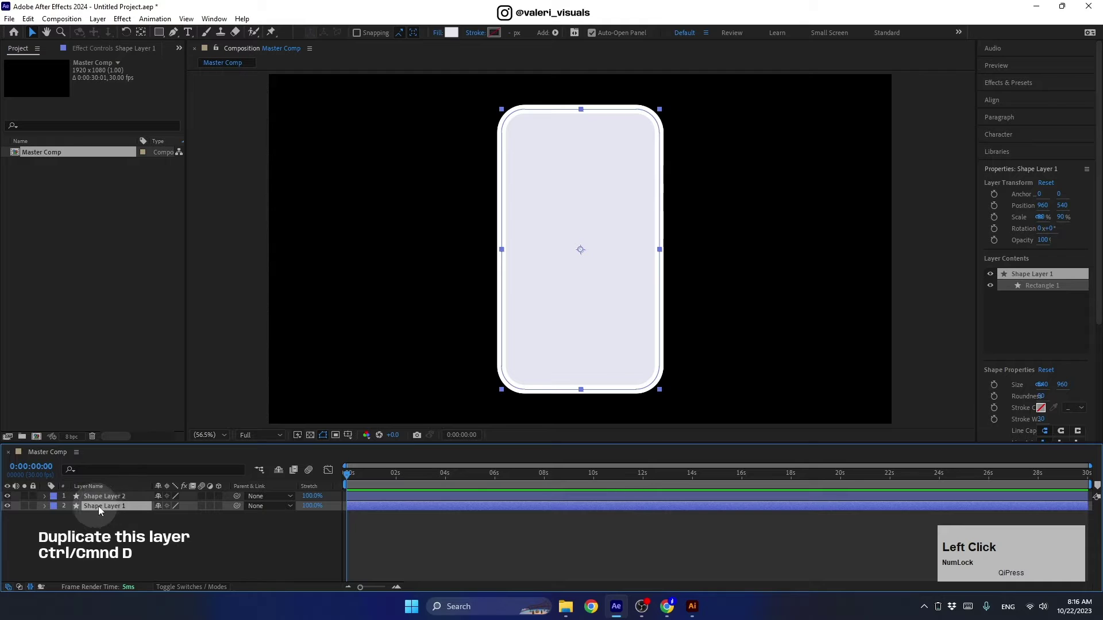
# Step: Duplicate the base shape layer and rename the copy Magnify
pyautogui.press('ctrl+d')
pyautogui.click(94, 510)
pyautogui.press('Return')
pyautogui.write('agnify')
pyautogui.press('Return')
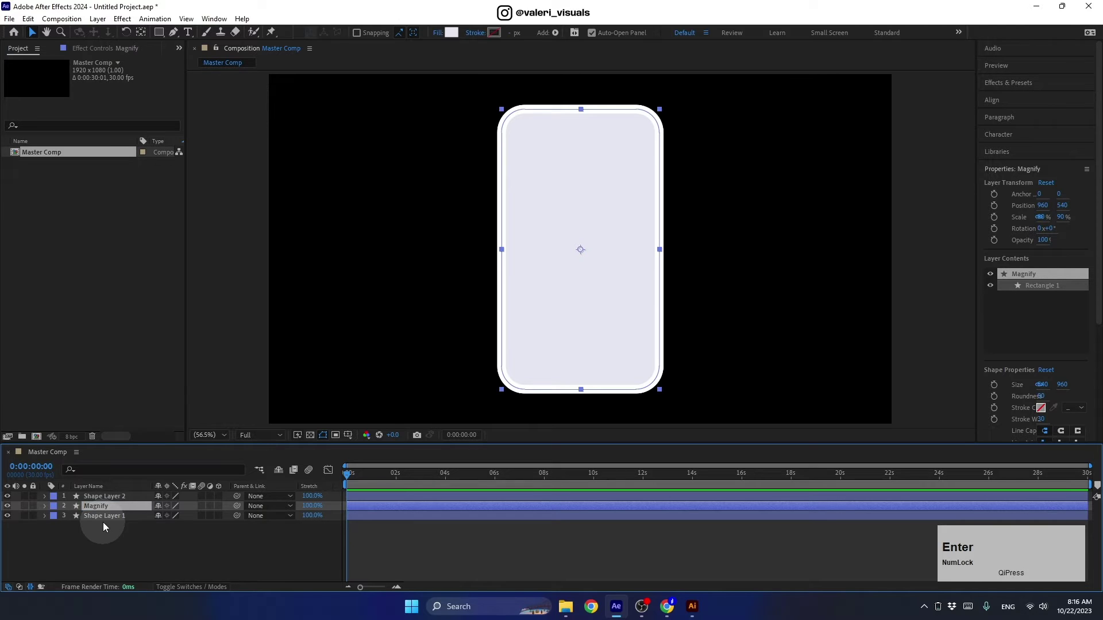
# Step: Rename the bottom filled shape layer Phone Screen
pyautogui.click(101, 522)
pyautogui.press('Return')
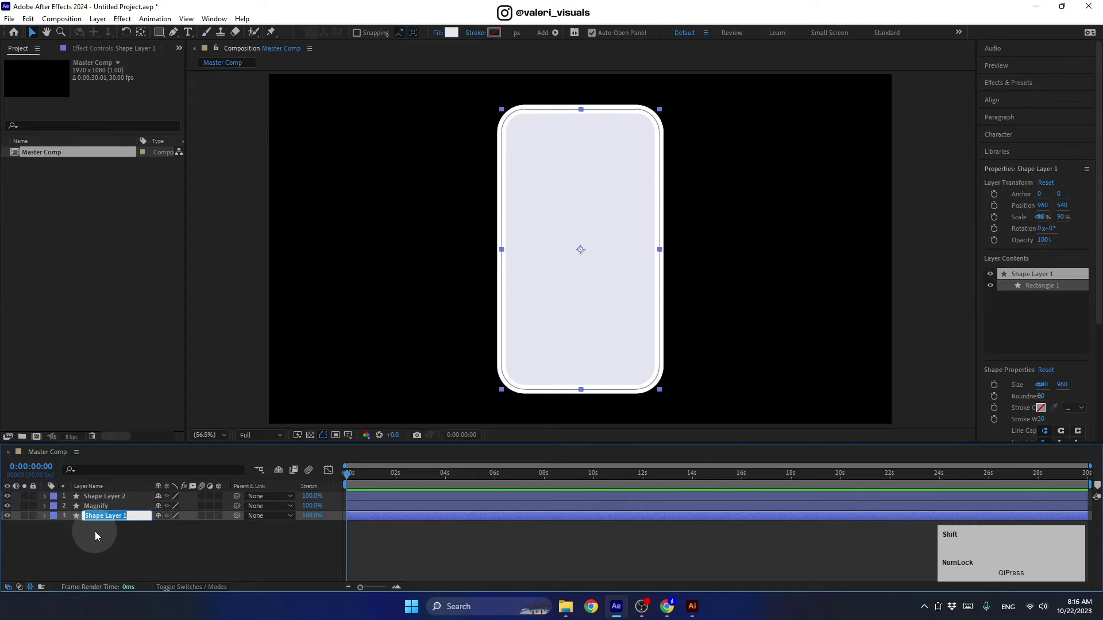
pyautogui.press('shift+p')
pyautogui.write('hone')
pyautogui.press('space')
pyautogui.write('seen')
pyautogui.press('Return')
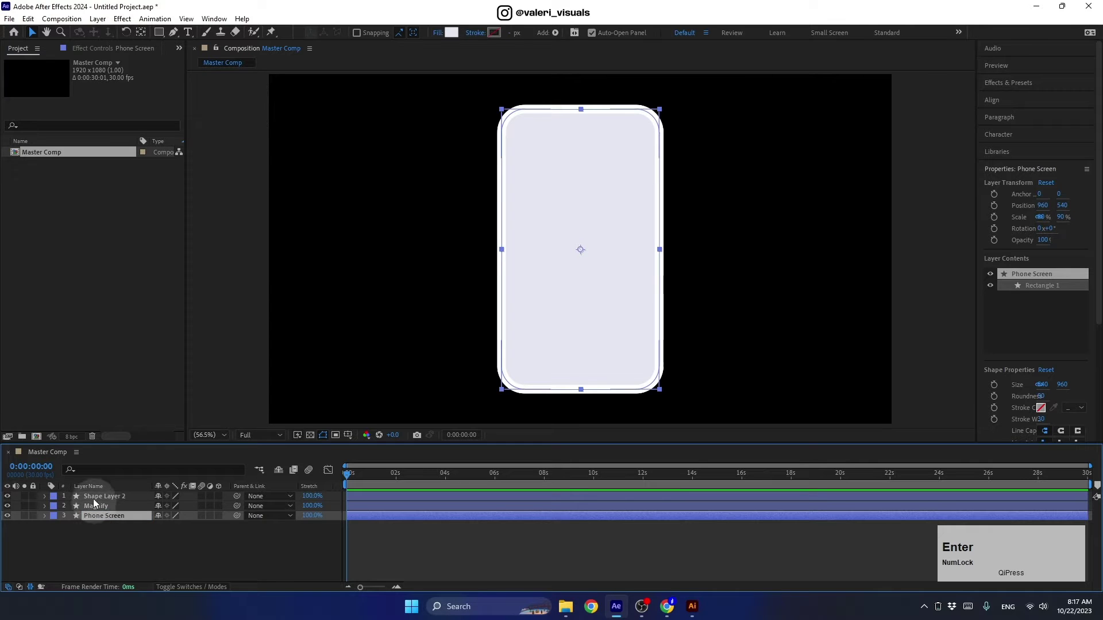
# Step: Rename the top outline shape layer Phone Stroke
pyautogui.click(96, 499)
pyautogui.press('Return')
pyautogui.write('pne')
pyautogui.press('space')
pyautogui.write('sroke')
pyautogui.press('Return')
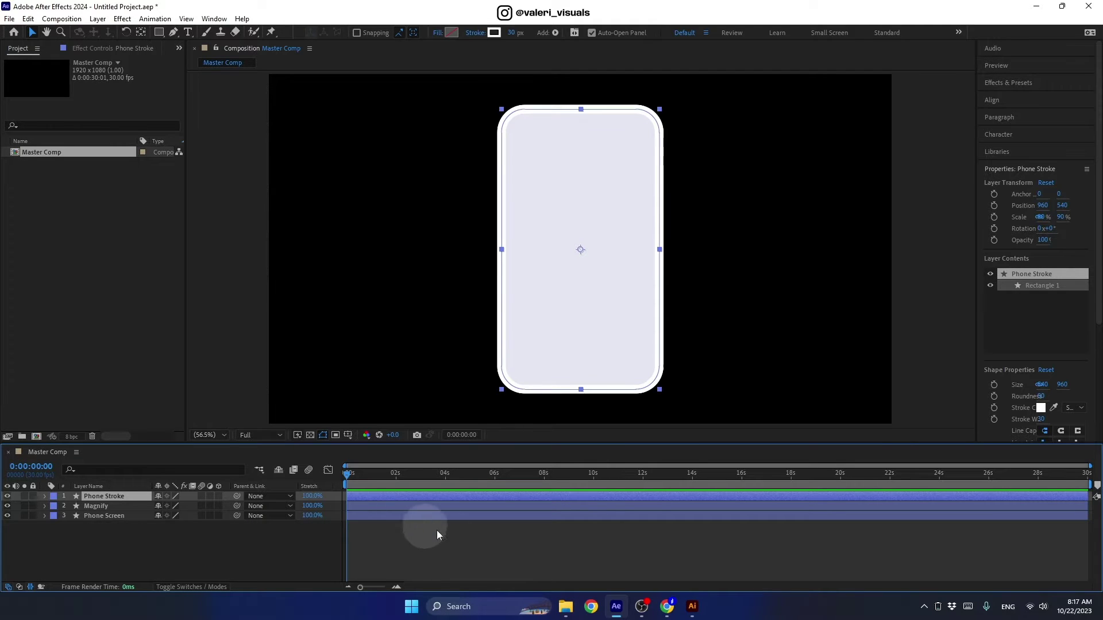
pyautogui.click(563, 608)
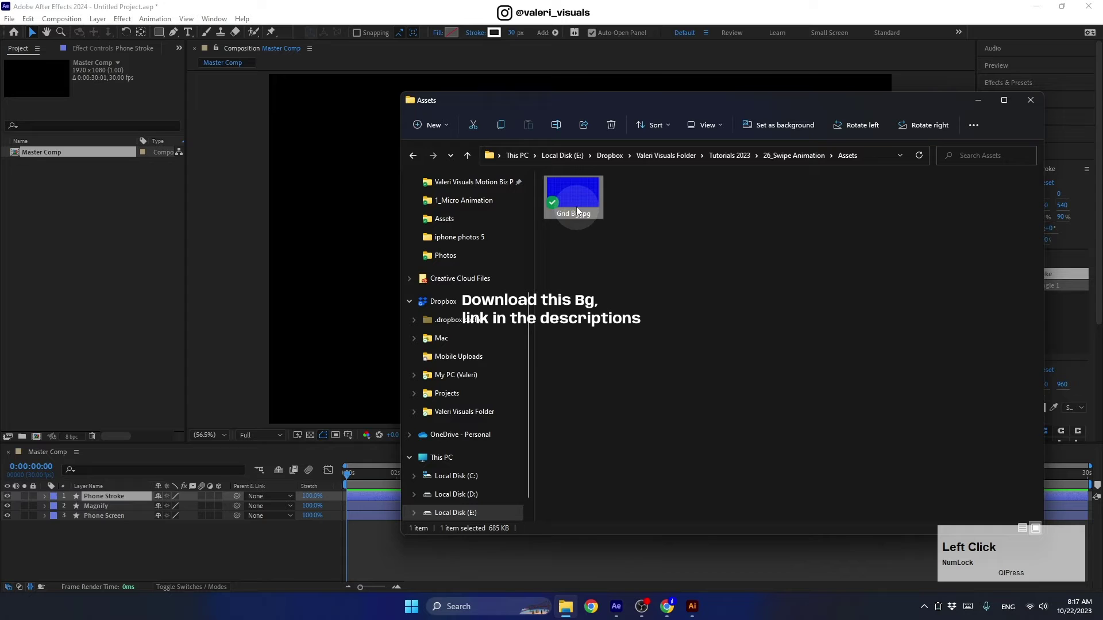
pyautogui.click(577, 205)
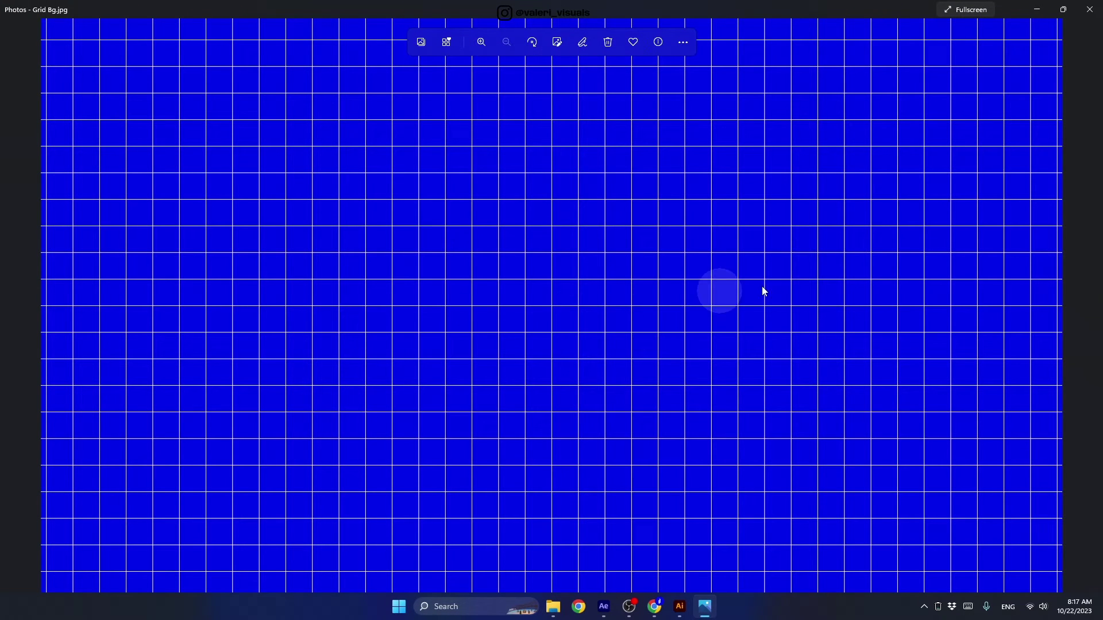
pyautogui.click(1084, 17)
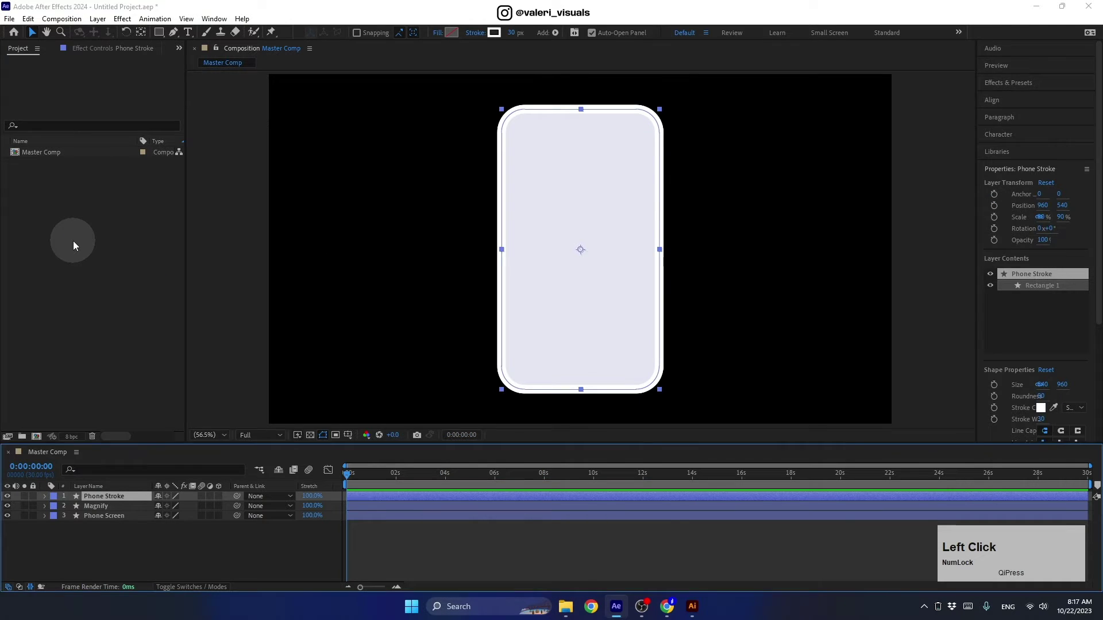
# Step: Place Grid Bg.jpg above Phone Screen and enable the Adjustment Layer switch on Magnify
pyautogui.click(54, 158)
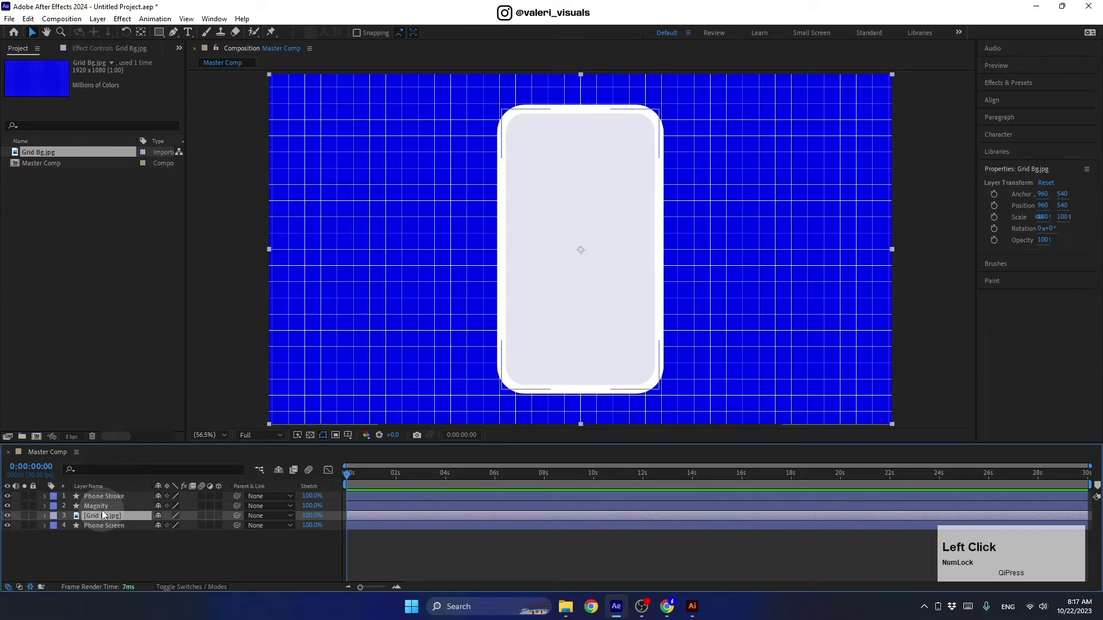
pyautogui.click(94, 507)
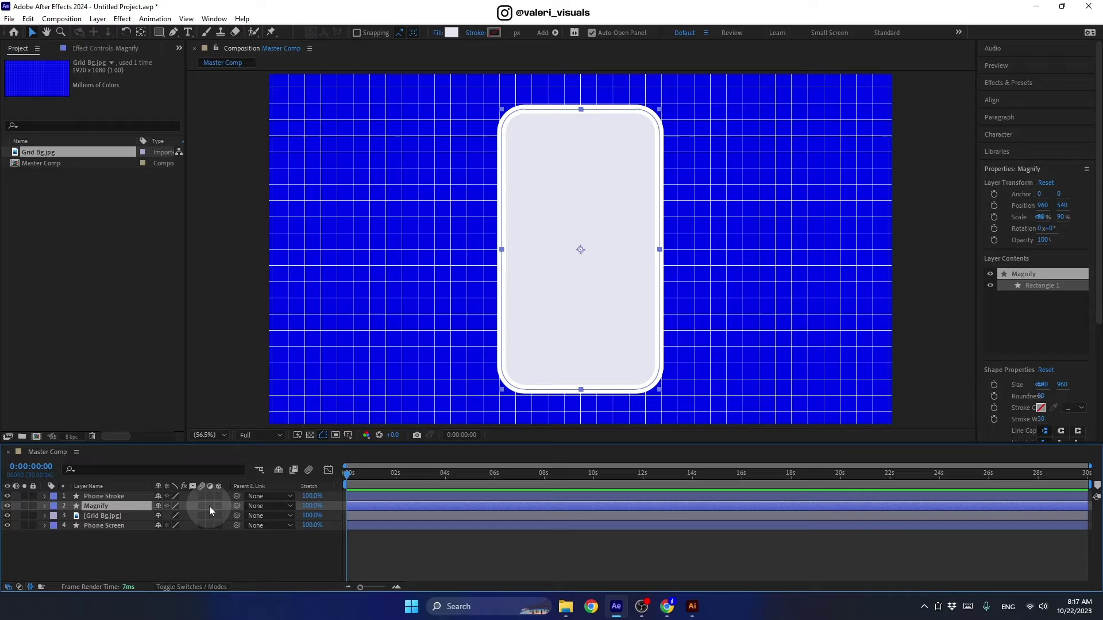
pyautogui.click(216, 592)
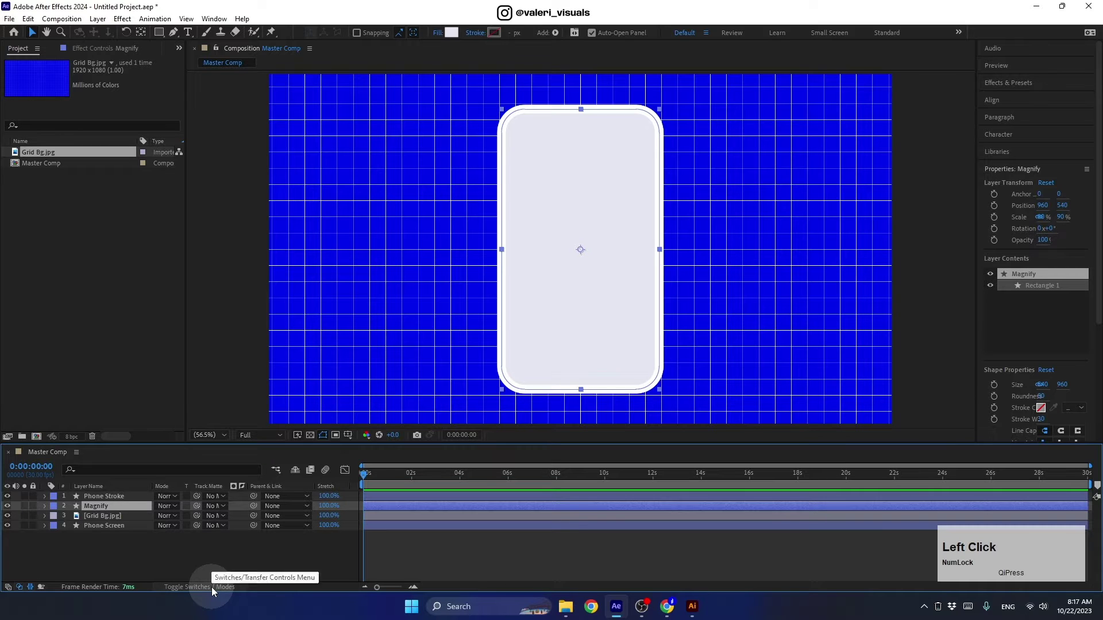
pyautogui.click(212, 511)
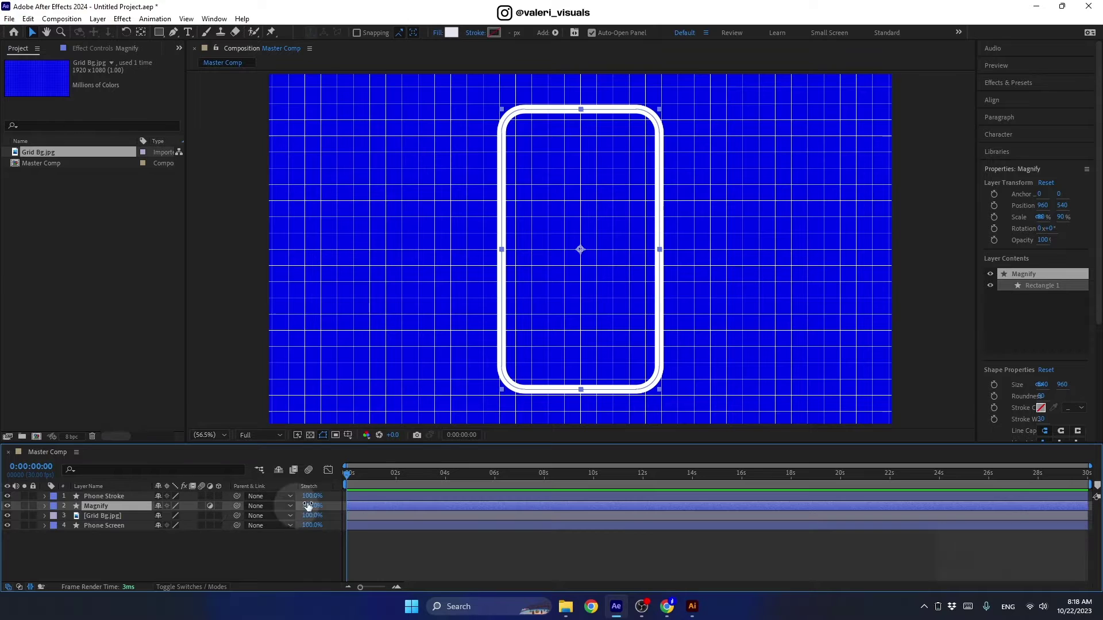
pyautogui.scroll(3)
# Step: Apply Magnify to the Magnify layer with a Square shape sized 435, then delete Grid Bg
pyautogui.click(996, 87)
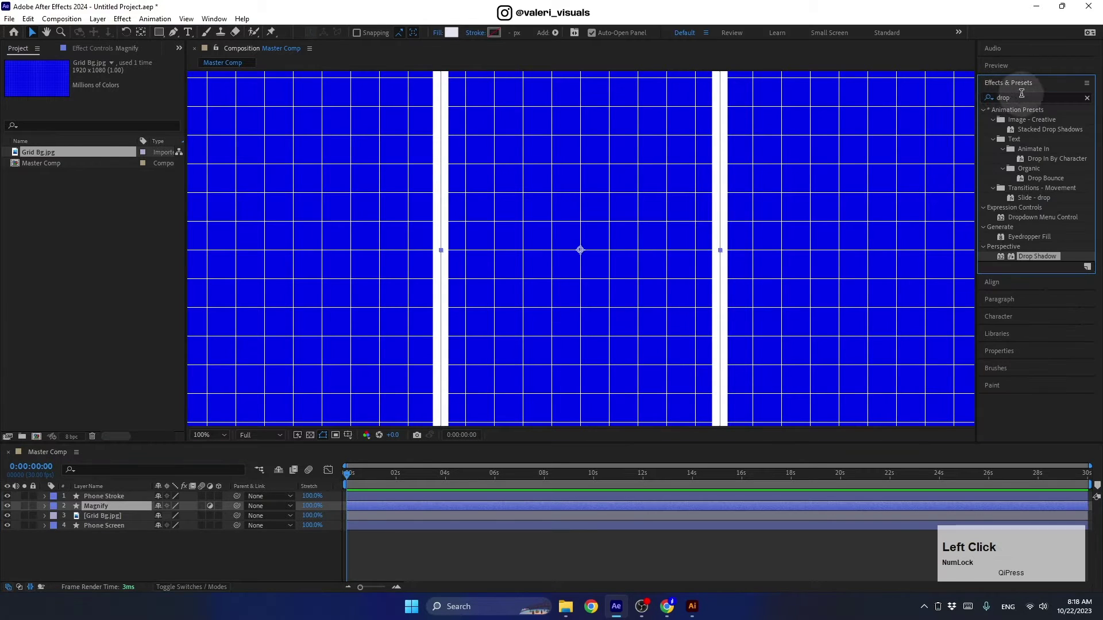
pyautogui.write('magnify')
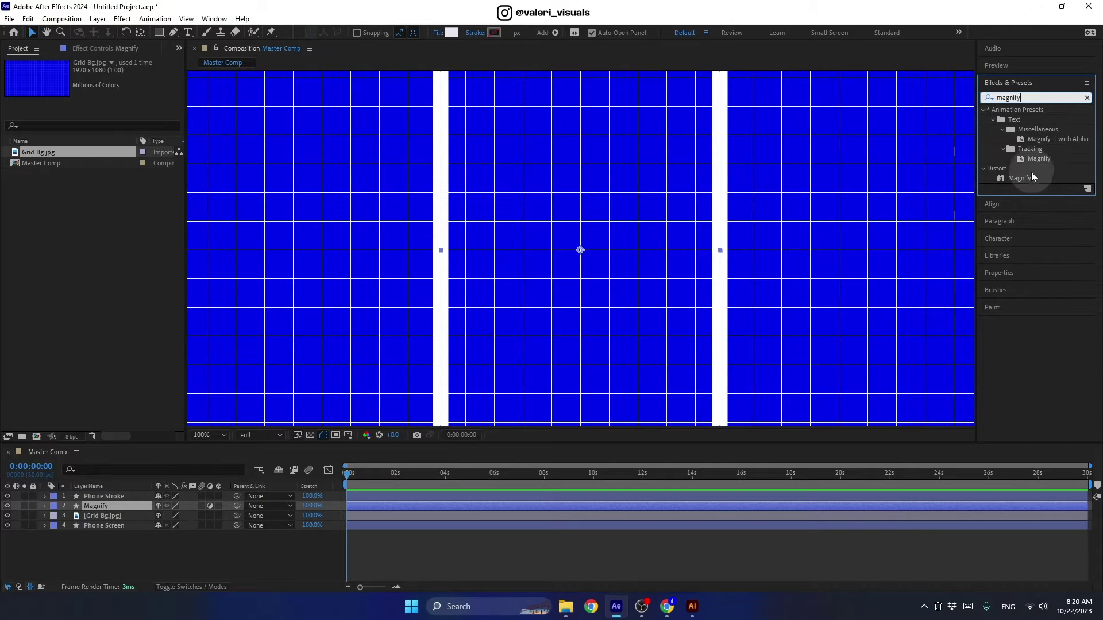
pyautogui.click(1024, 183)
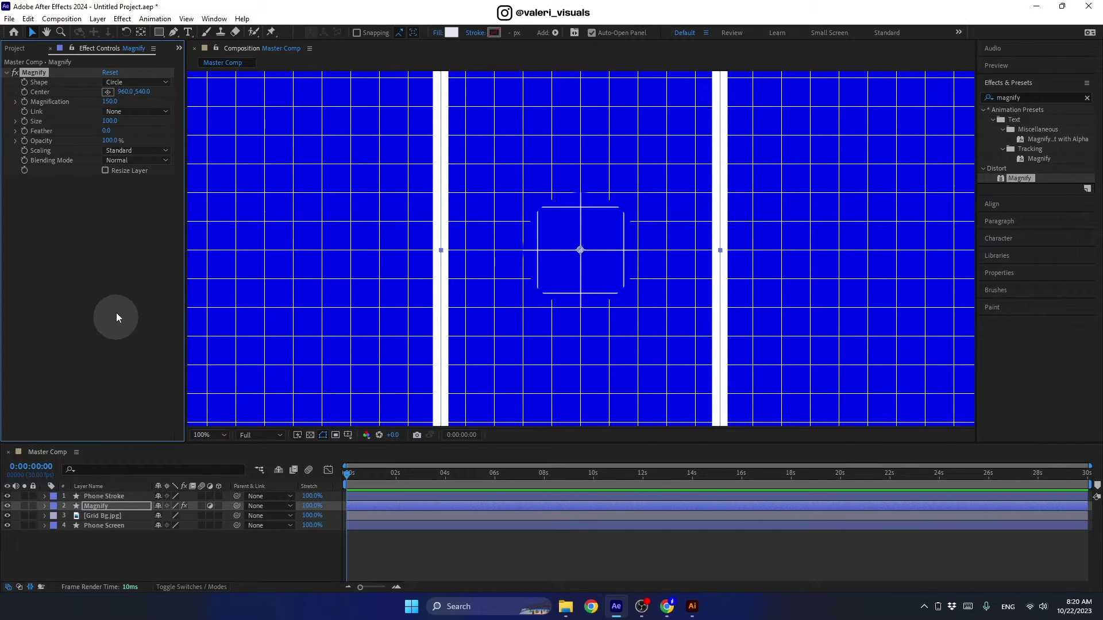
pyautogui.click(124, 86)
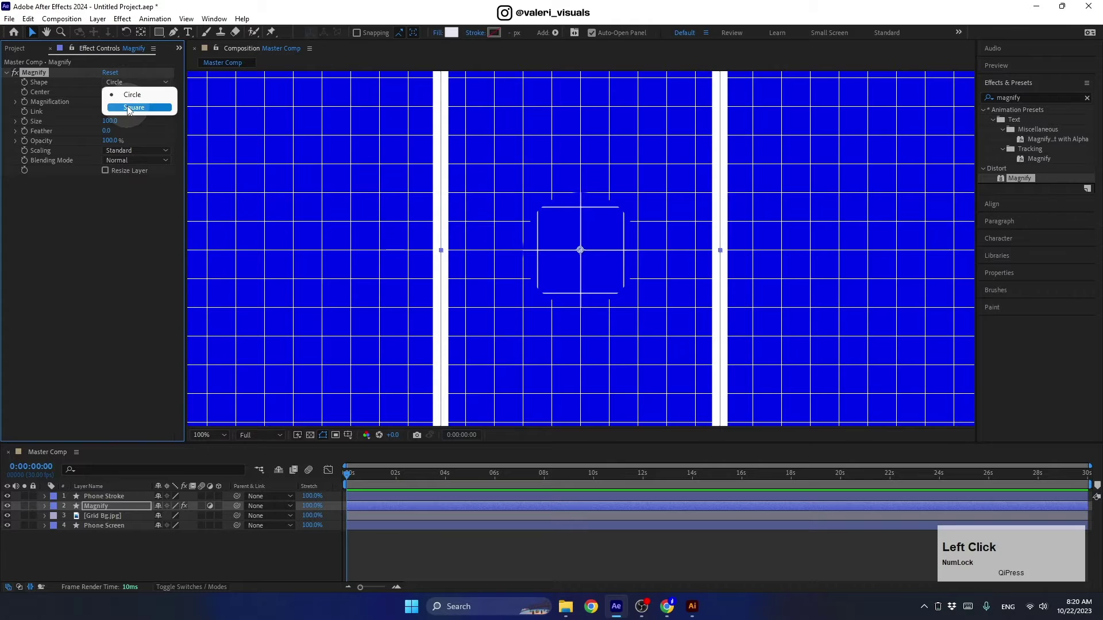
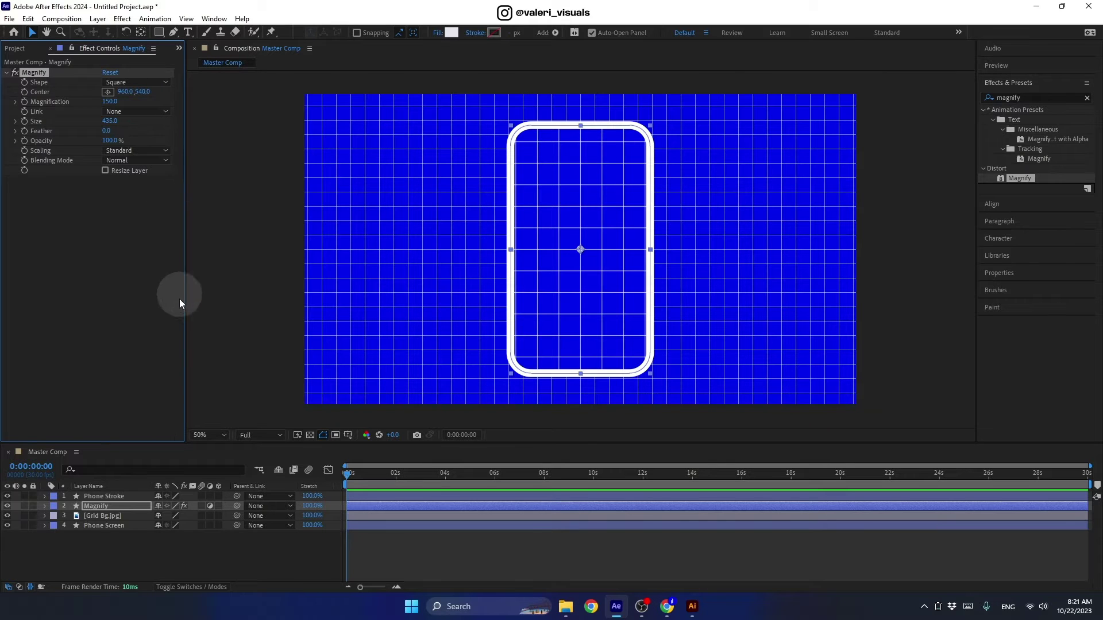
pyautogui.click(106, 524)
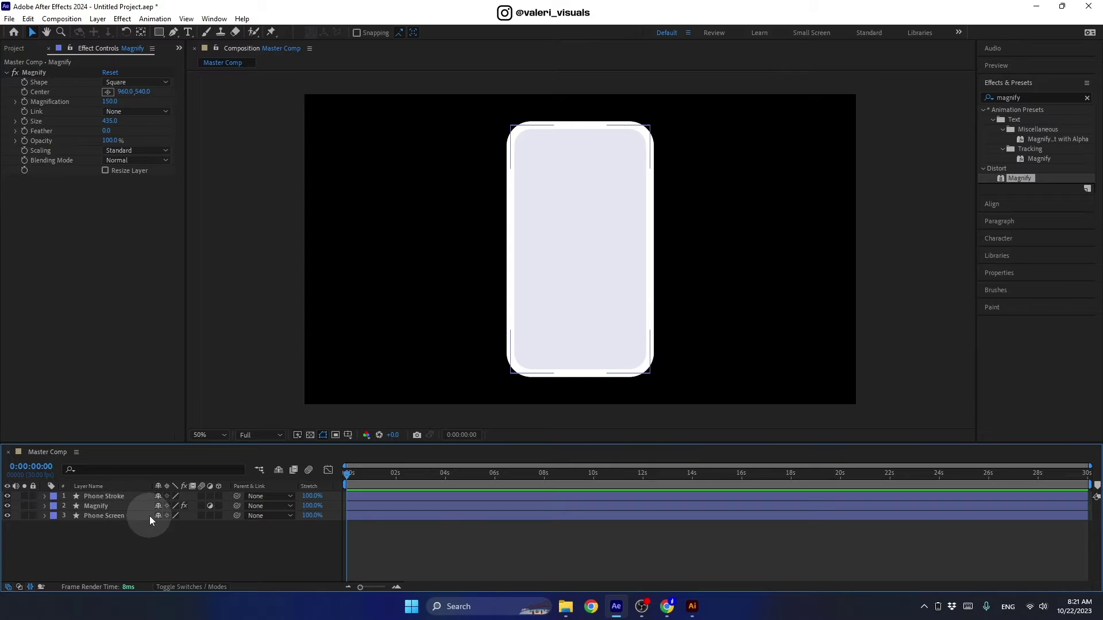
# Step: Create a new full-frame solid layer named Bg
pyautogui.rightClick(112, 549)
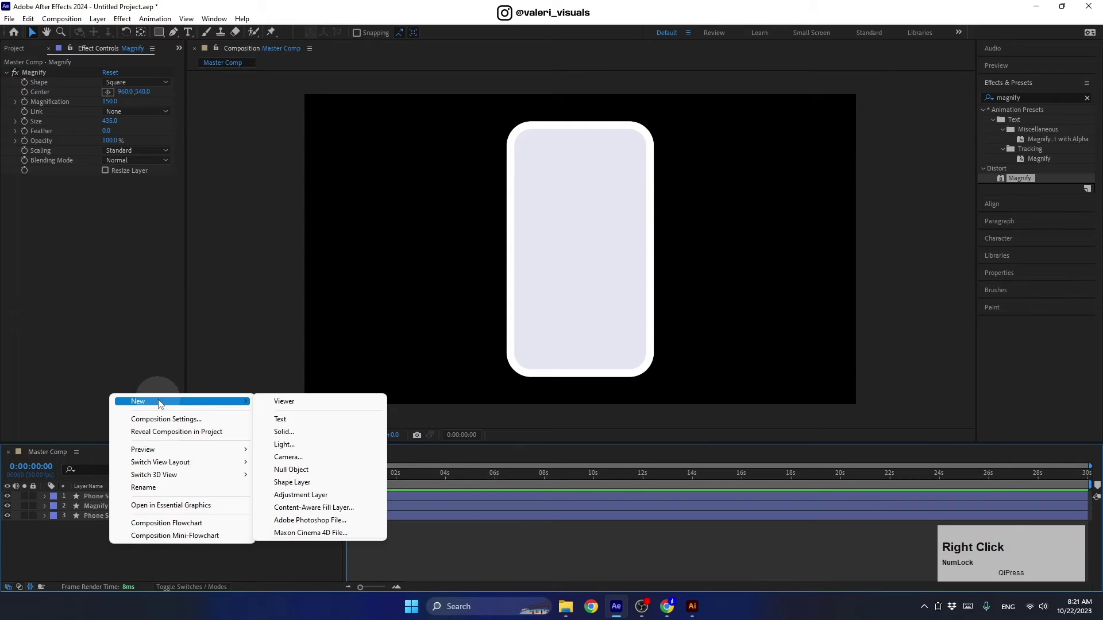
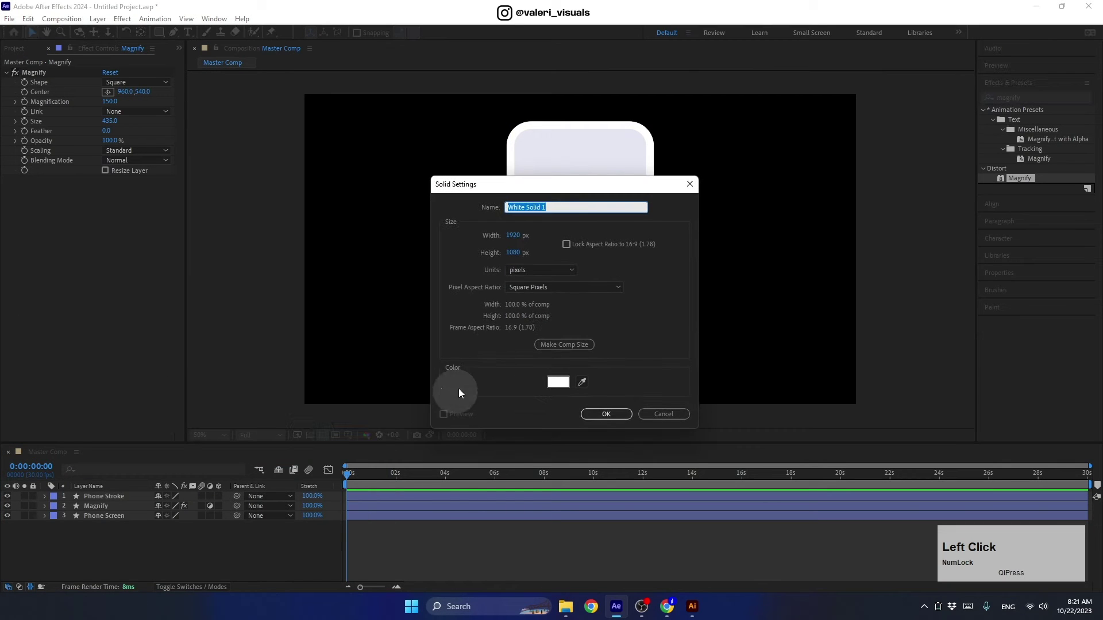
pyautogui.press('shift+b')
pyautogui.press('g')
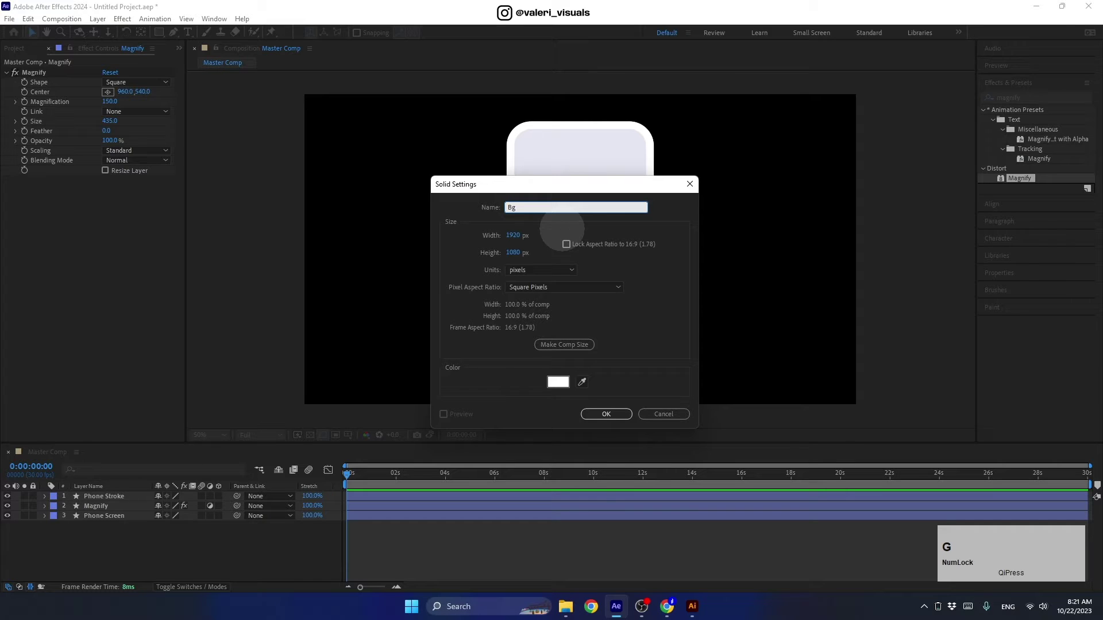
pyautogui.click(574, 349)
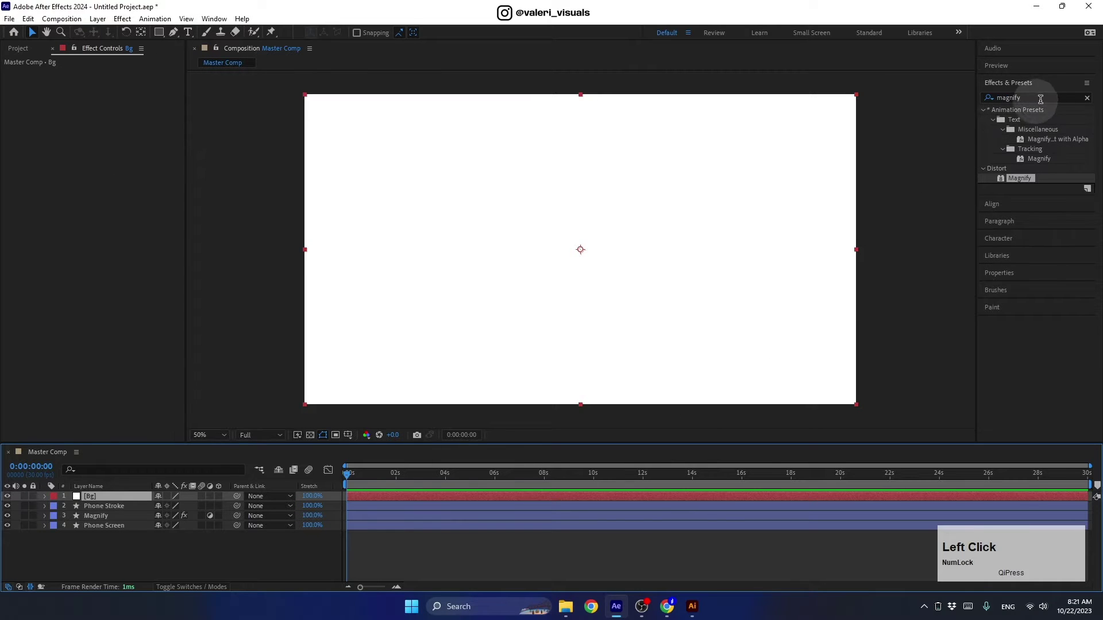
# Step: Apply a Gradient Ramp effect to the Bg solid
pyautogui.click(346, 472)
pyautogui.write('gradien')
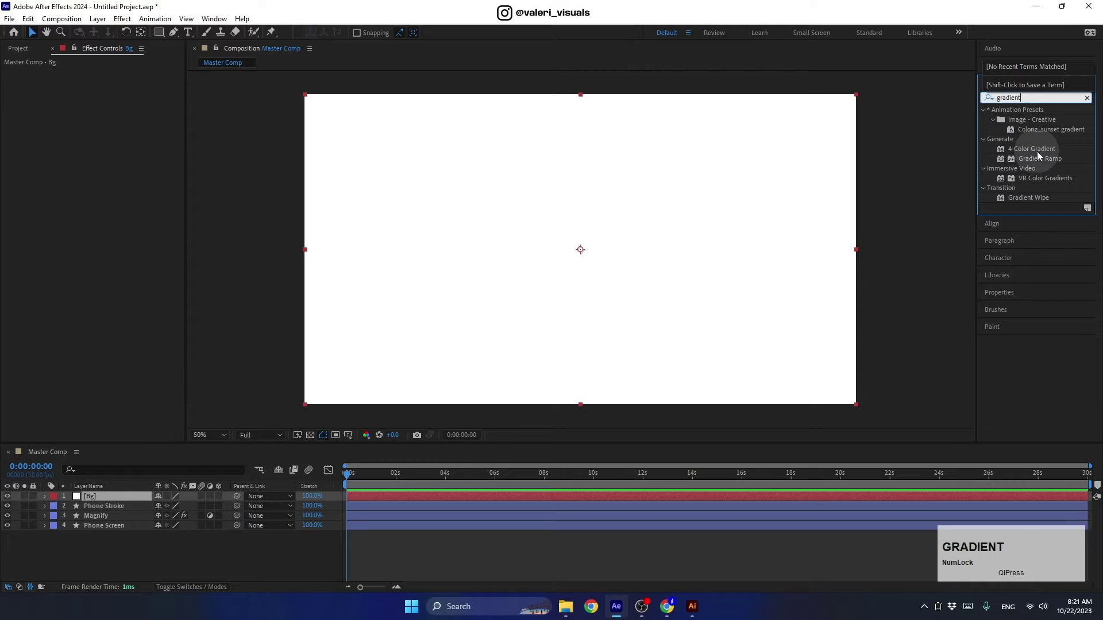
pyautogui.click(1040, 164)
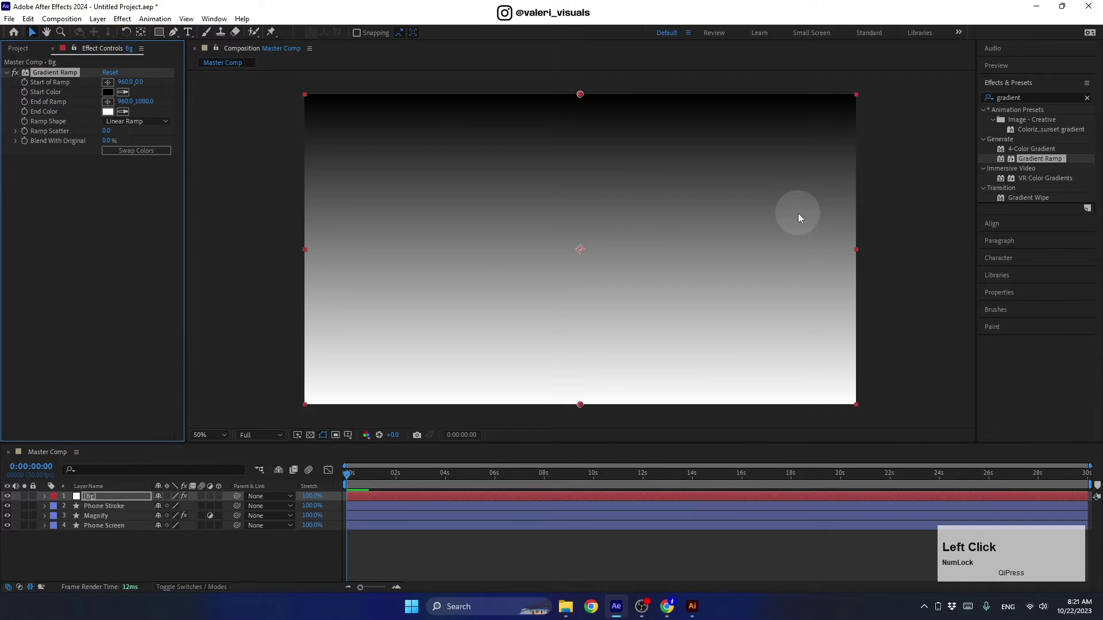
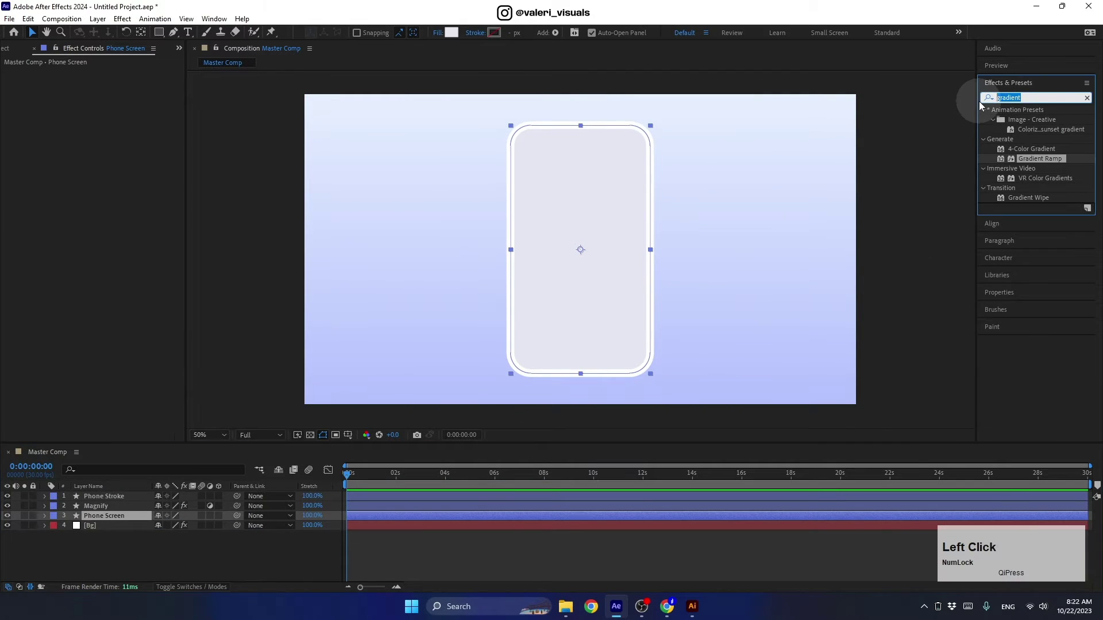
# Step: Apply a blue Drop Shadow to Phone Screen with distance 0 and softness 300
pyautogui.write('drop')
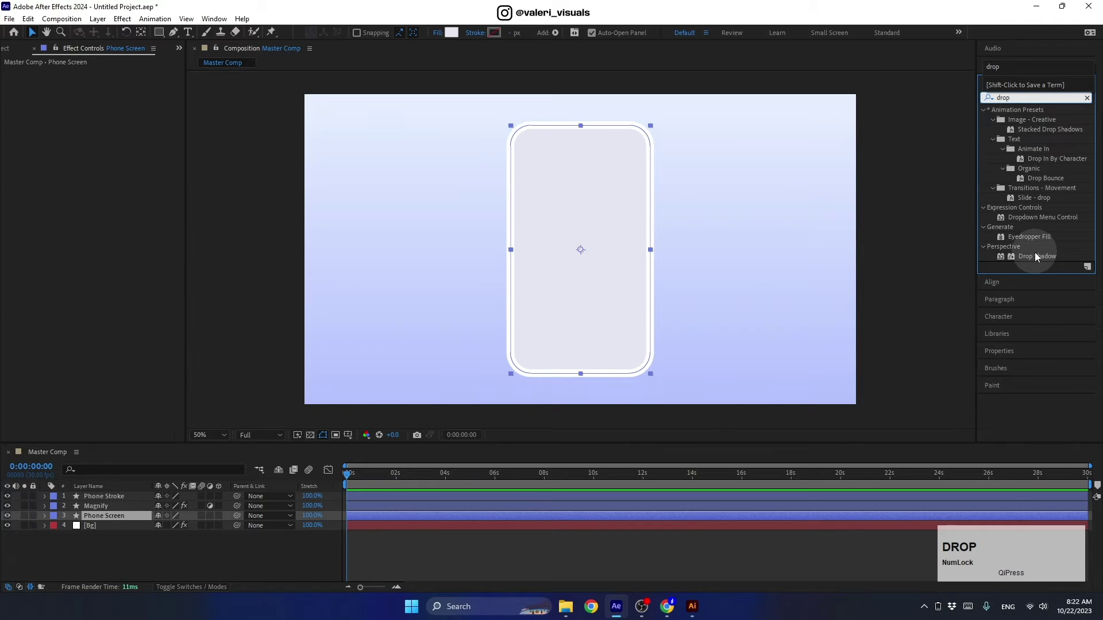
pyautogui.click(1038, 260)
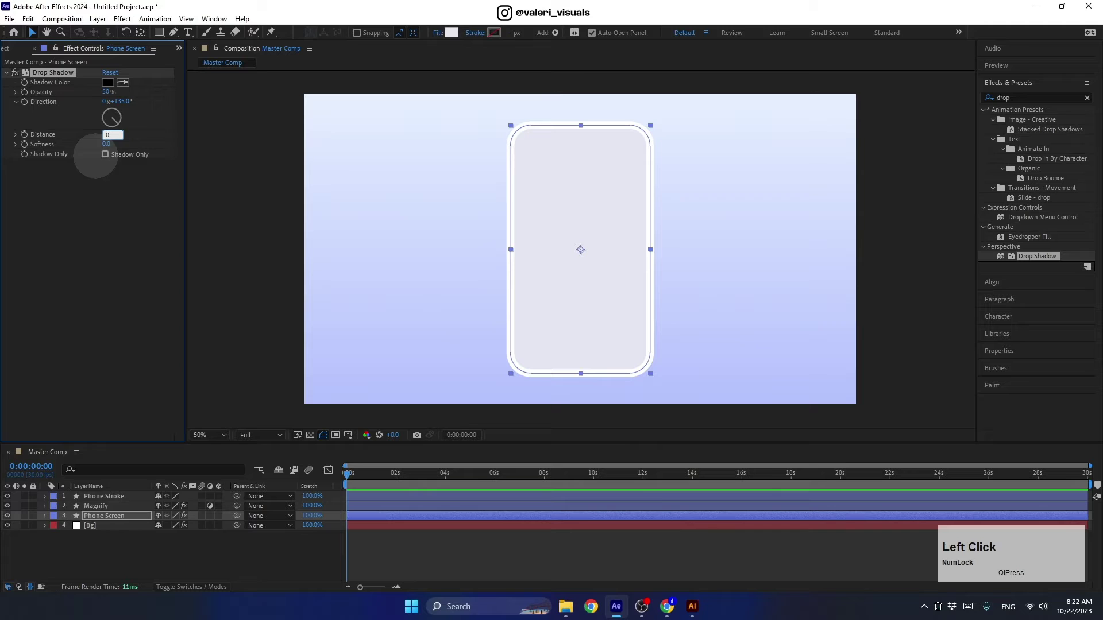
pyautogui.press('Return')
pyautogui.click(351, 472)
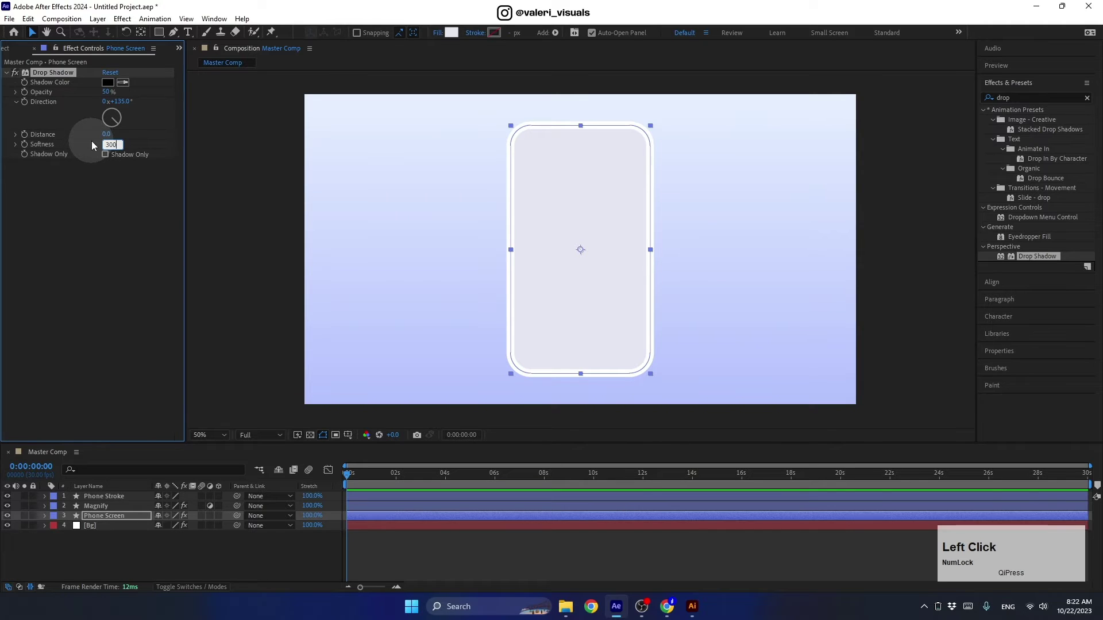
pyautogui.press('Return')
pyautogui.click(127, 89)
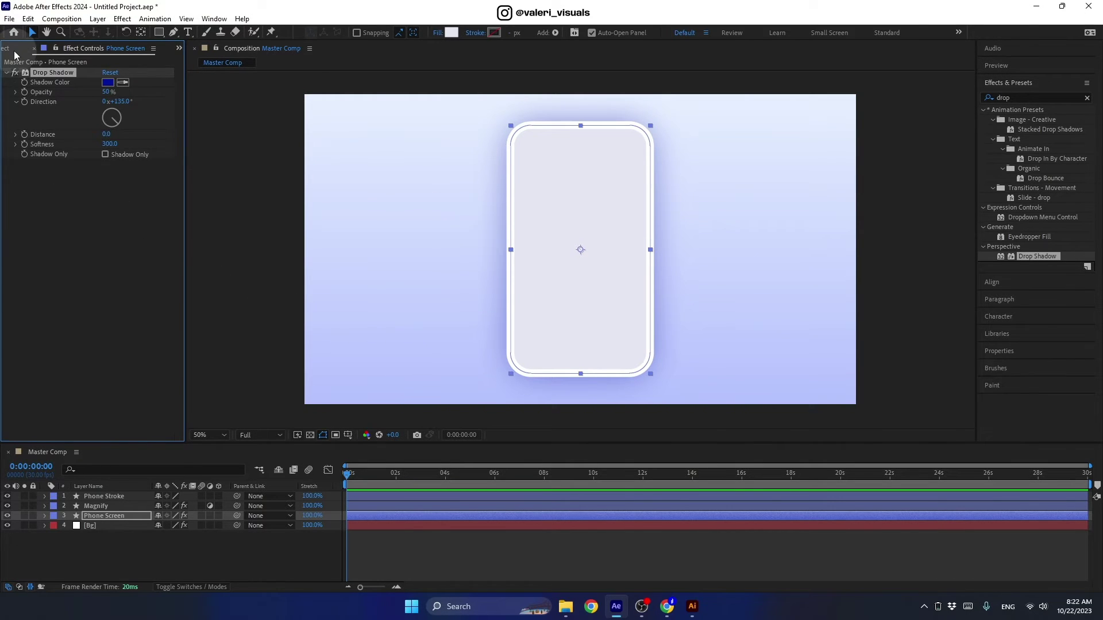
pyautogui.click(16, 54)
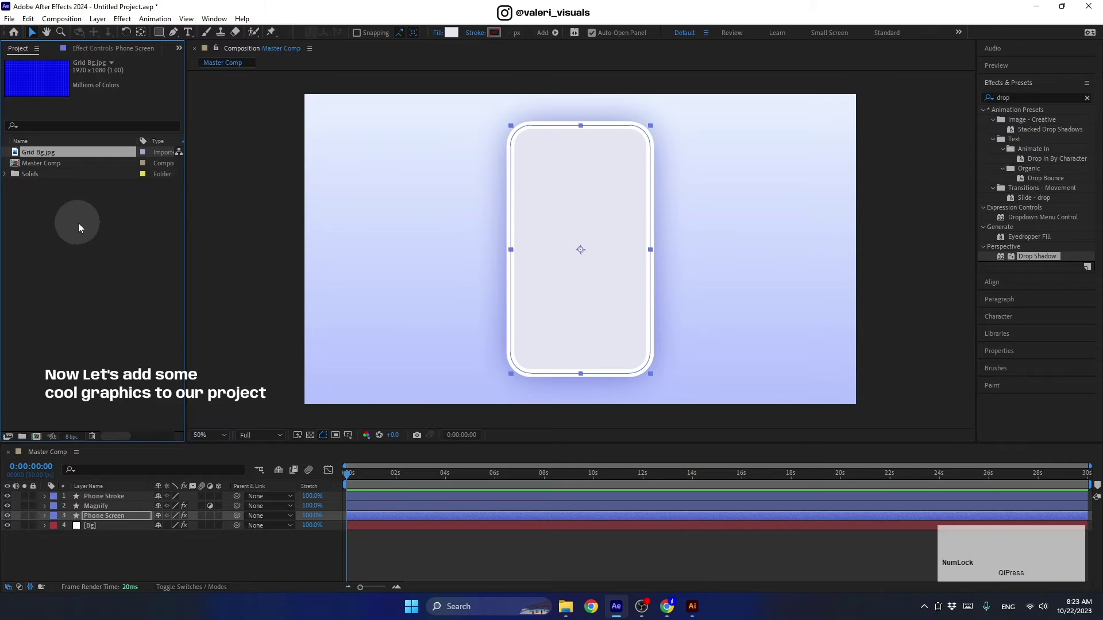
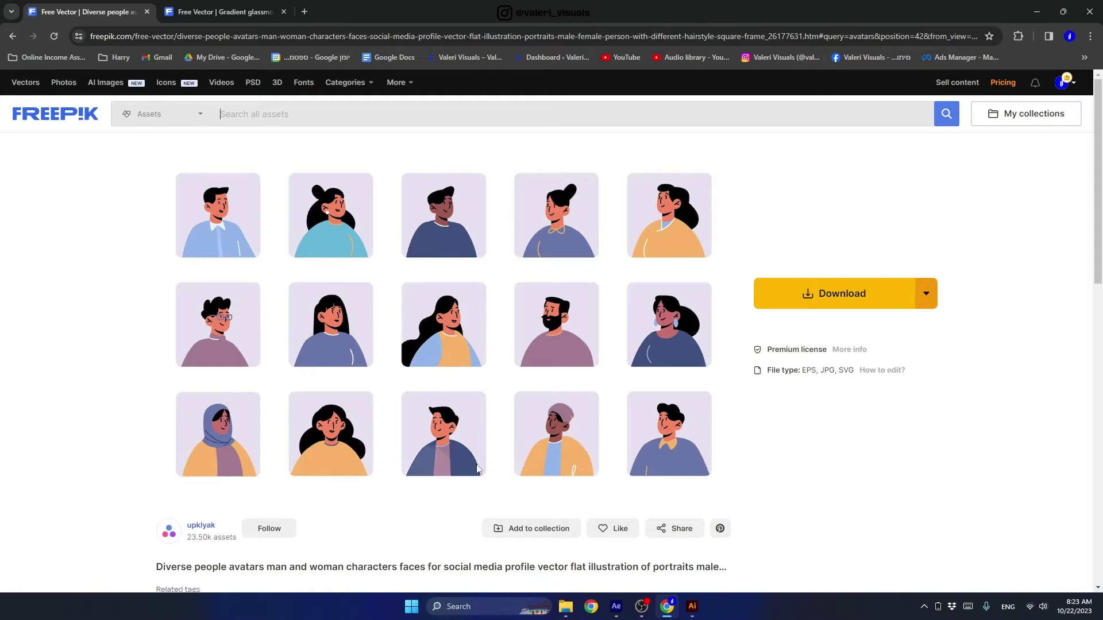
pyautogui.click(1034, 17)
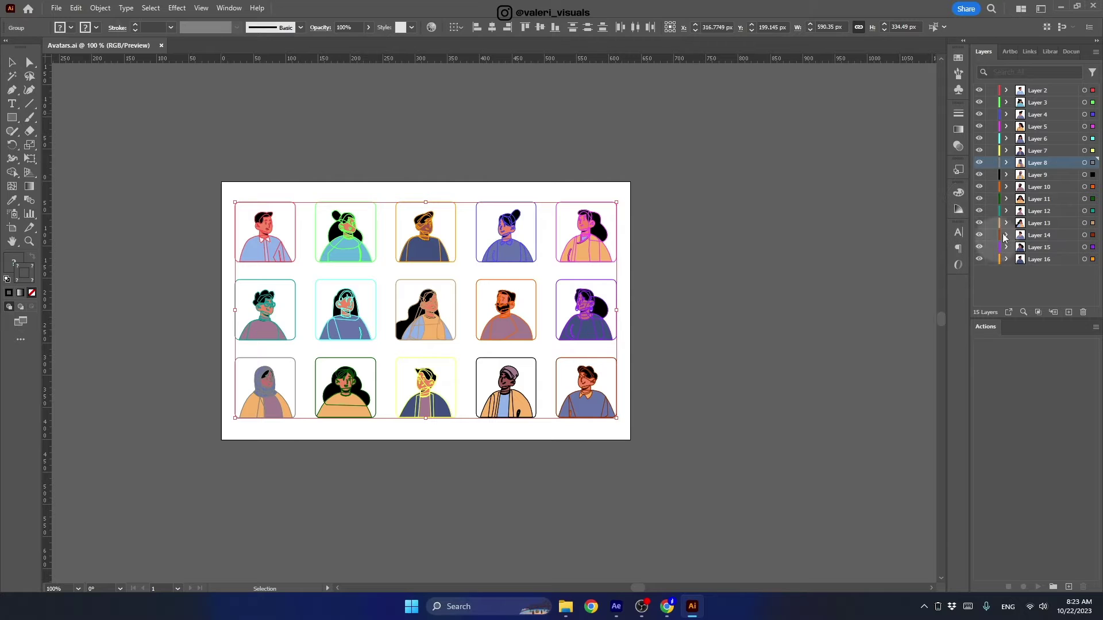
pyautogui.click(1065, 10)
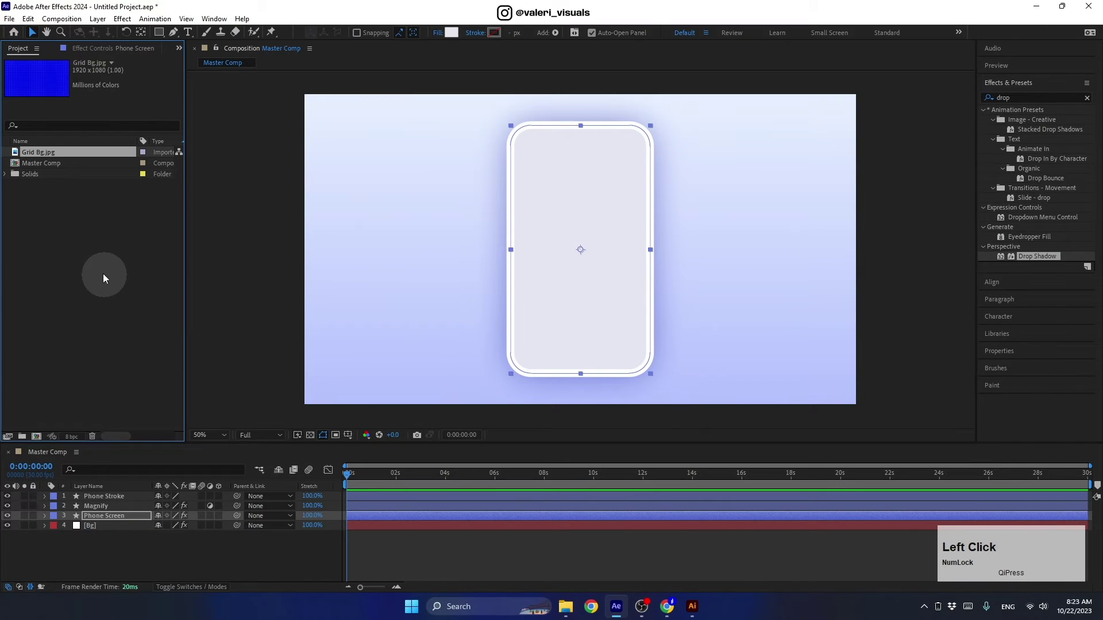
# Step: Import Avatars.ai as a Composition - Retain Layer Sizes, creating the Avatars comp and layers folder
pyautogui.click(97, 251)
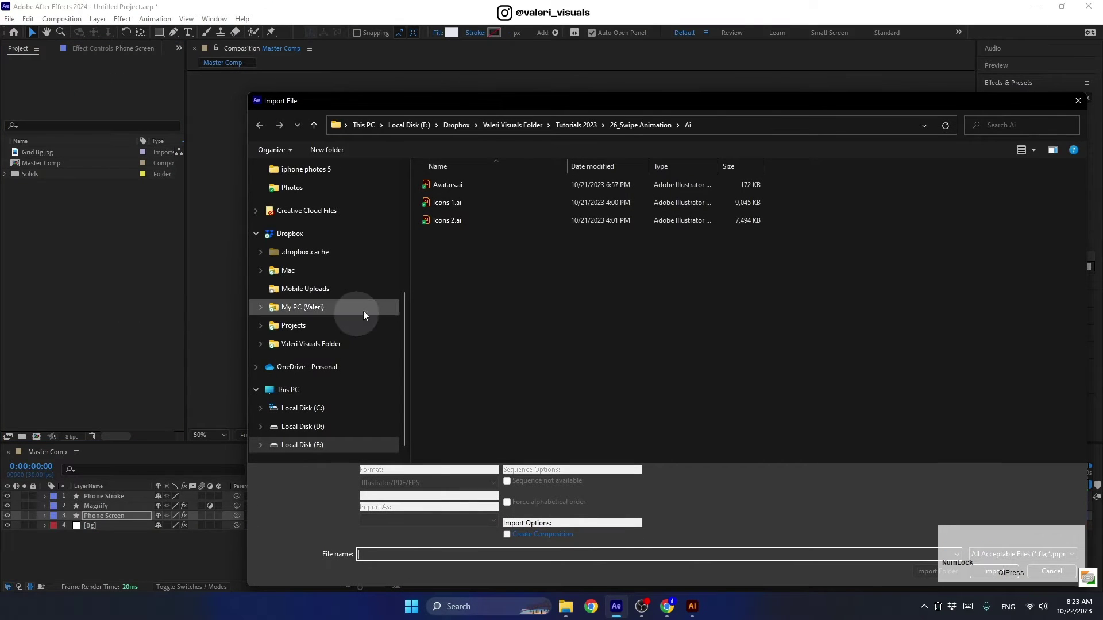
pyautogui.click(456, 191)
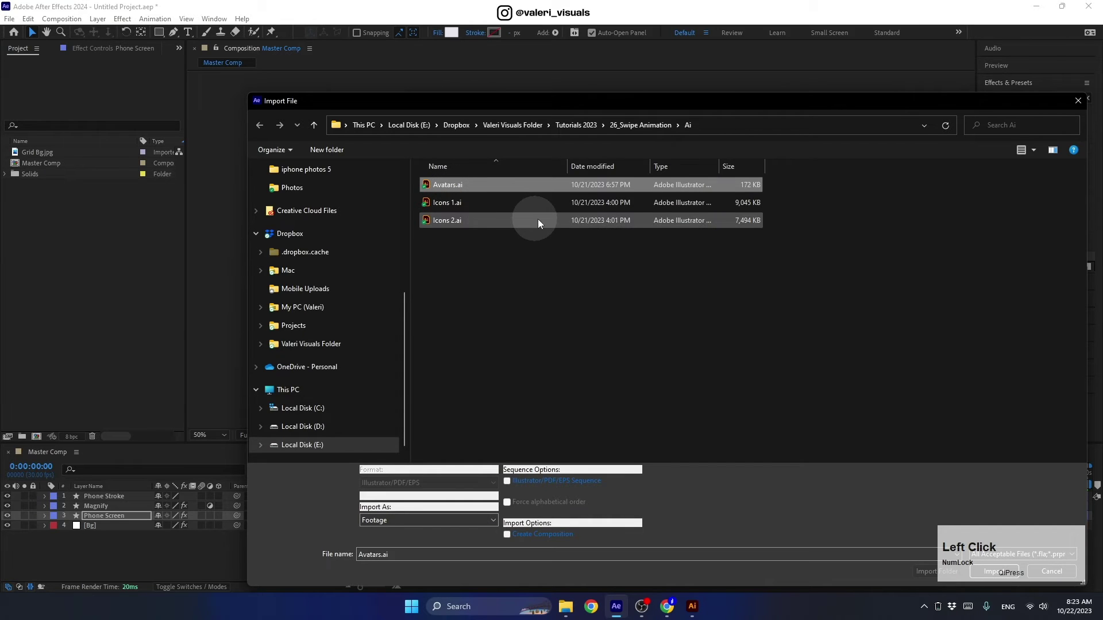
pyautogui.click(608, 107)
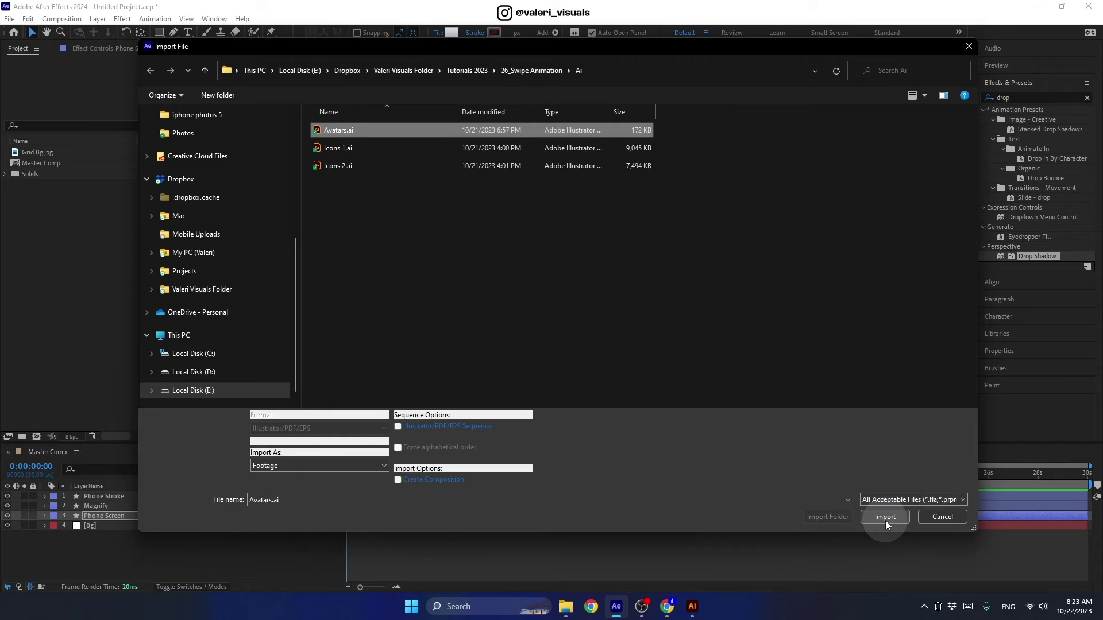
pyautogui.click(888, 523)
pyautogui.click(557, 262)
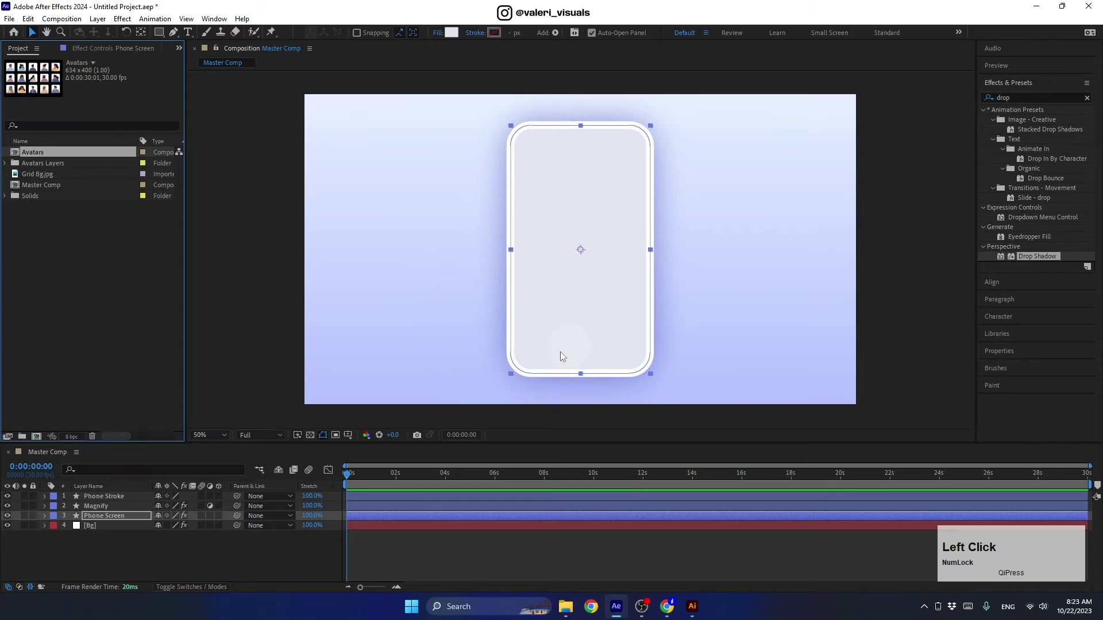
# Step: Place Layer 5/Avatars.ai in Master Comp below Magnify at 300% scale, centred in the phone
pyautogui.click(10, 165)
pyautogui.click(57, 208)
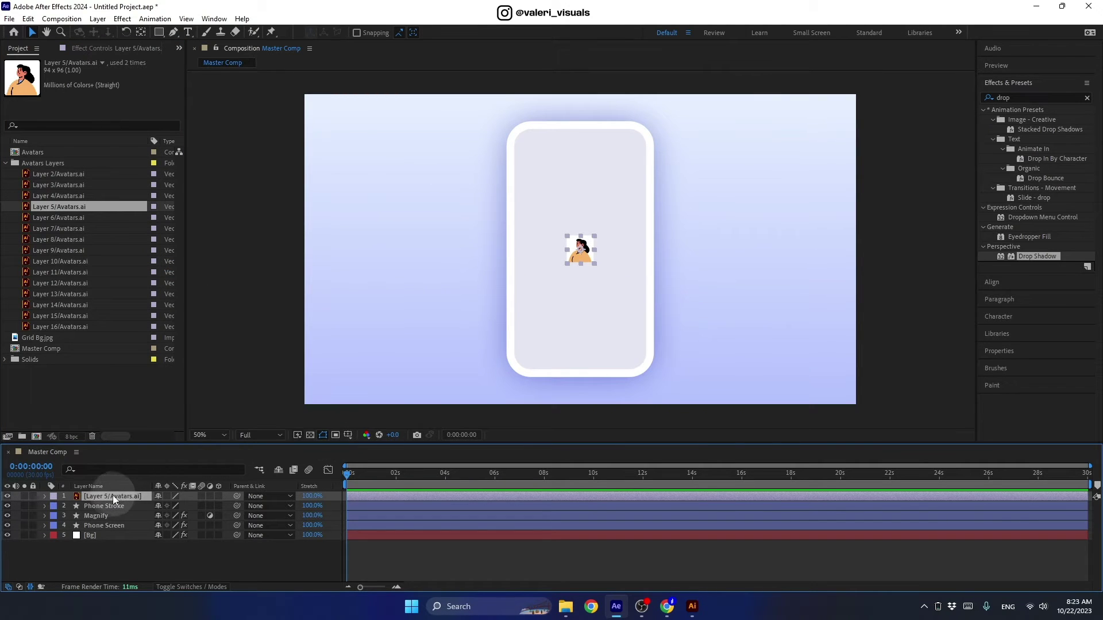
pyautogui.click(117, 501)
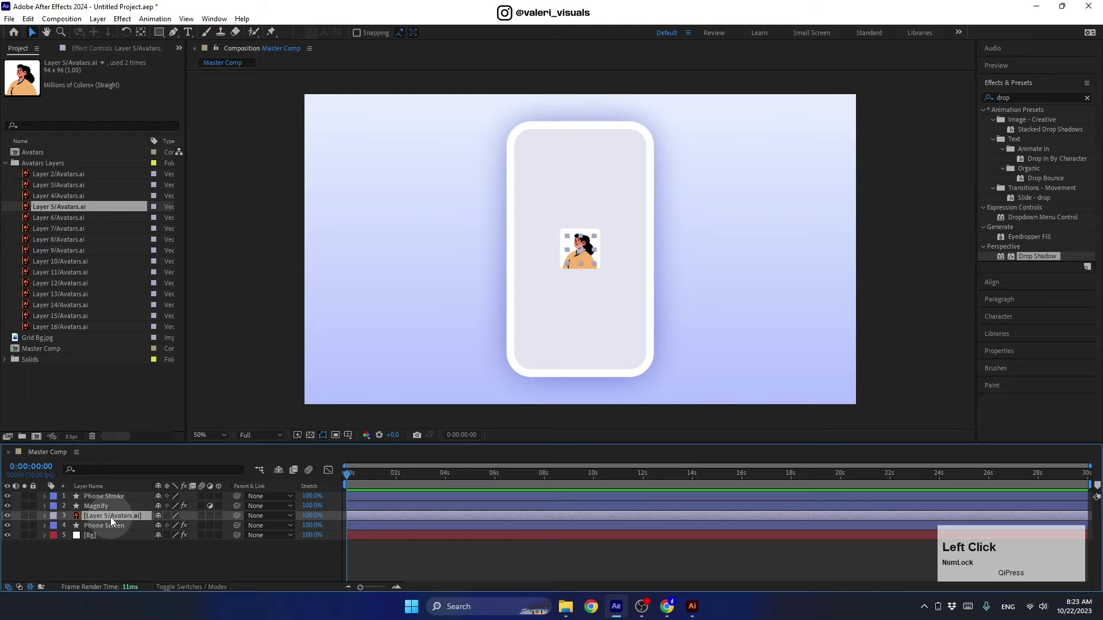
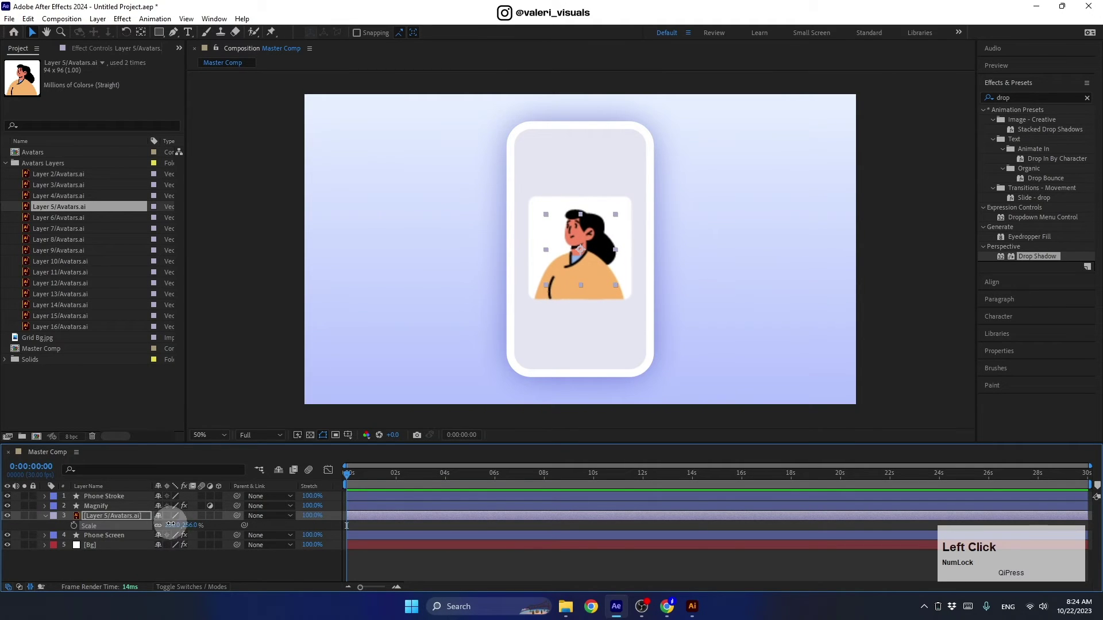
pyautogui.press('Return')
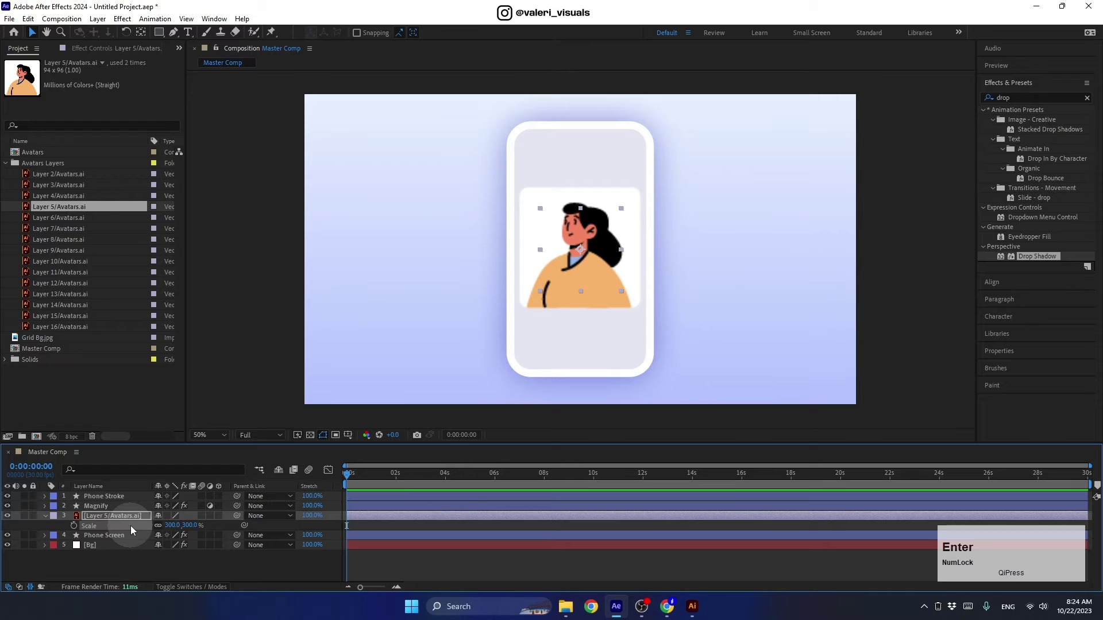
pyautogui.click(170, 519)
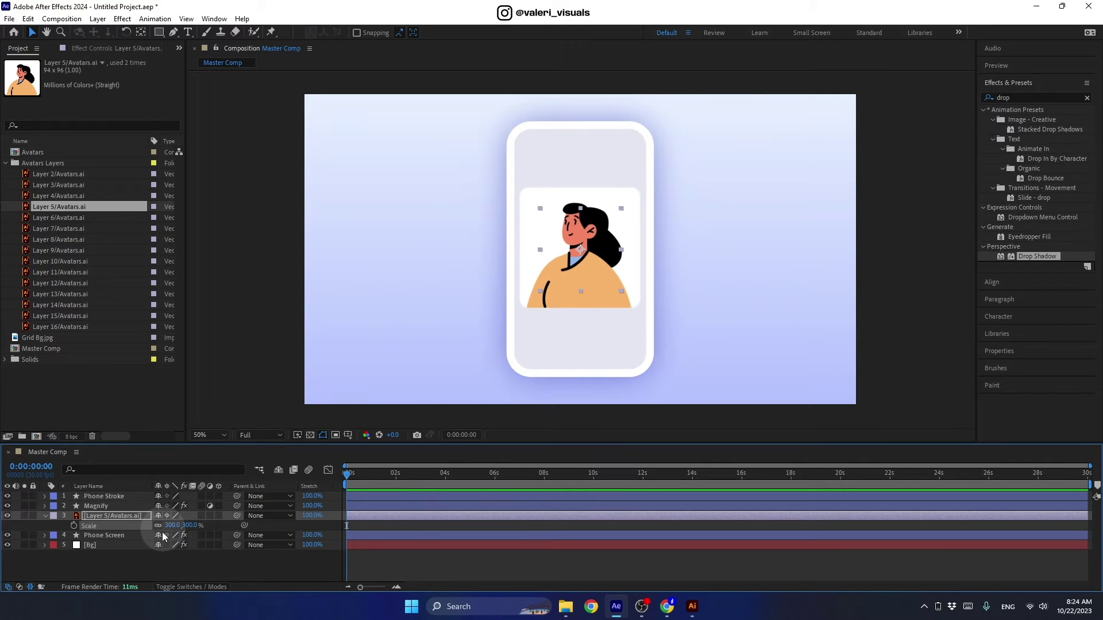
pyautogui.click(47, 521)
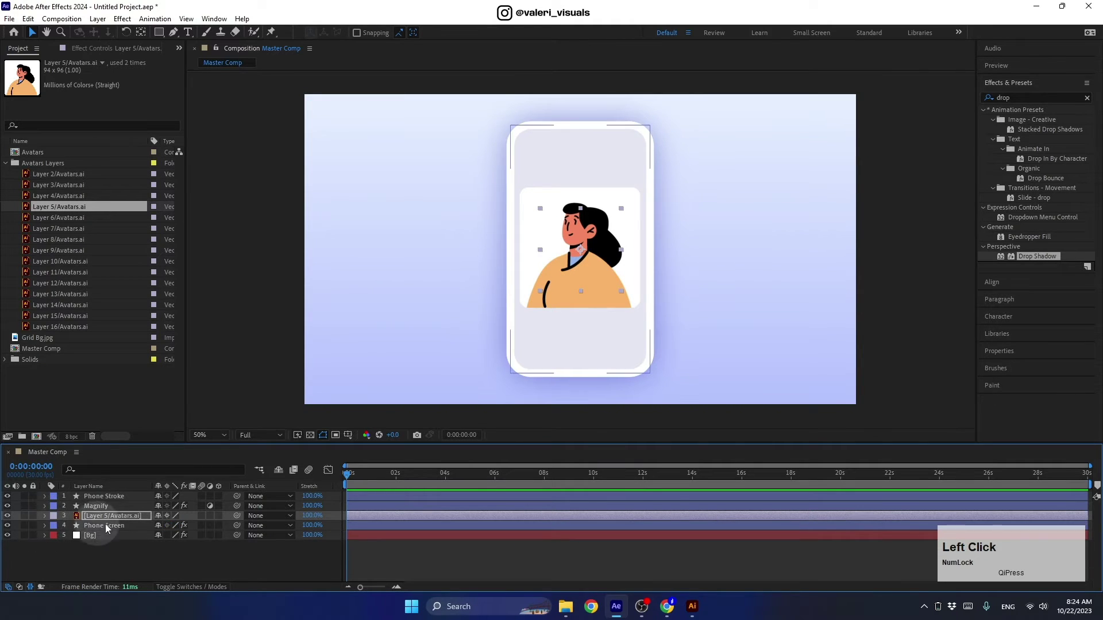
pyautogui.click(578, 267)
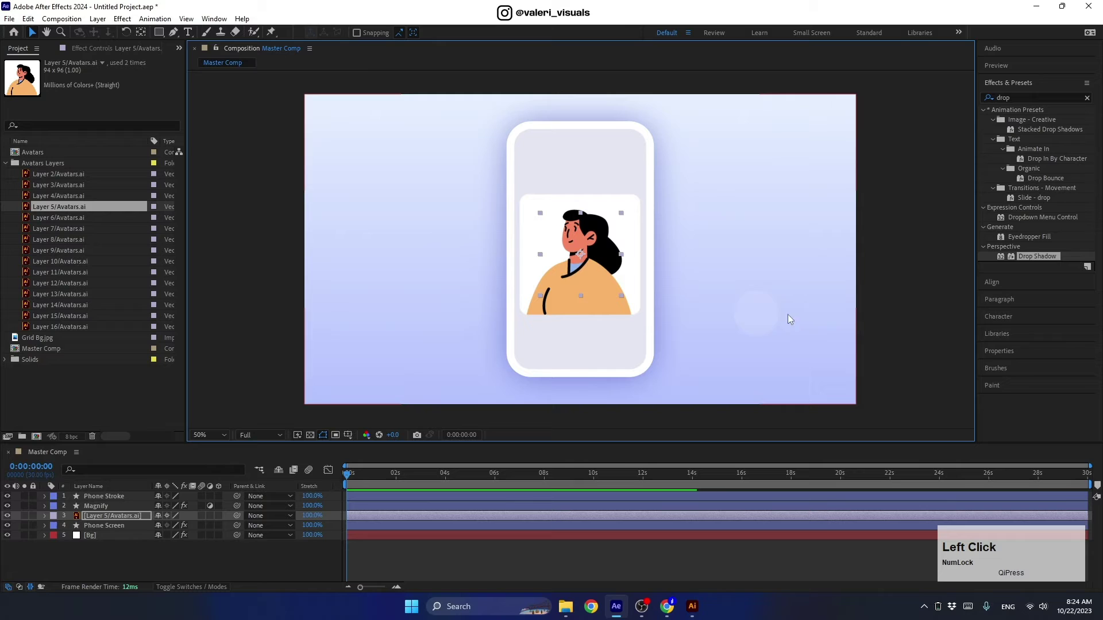
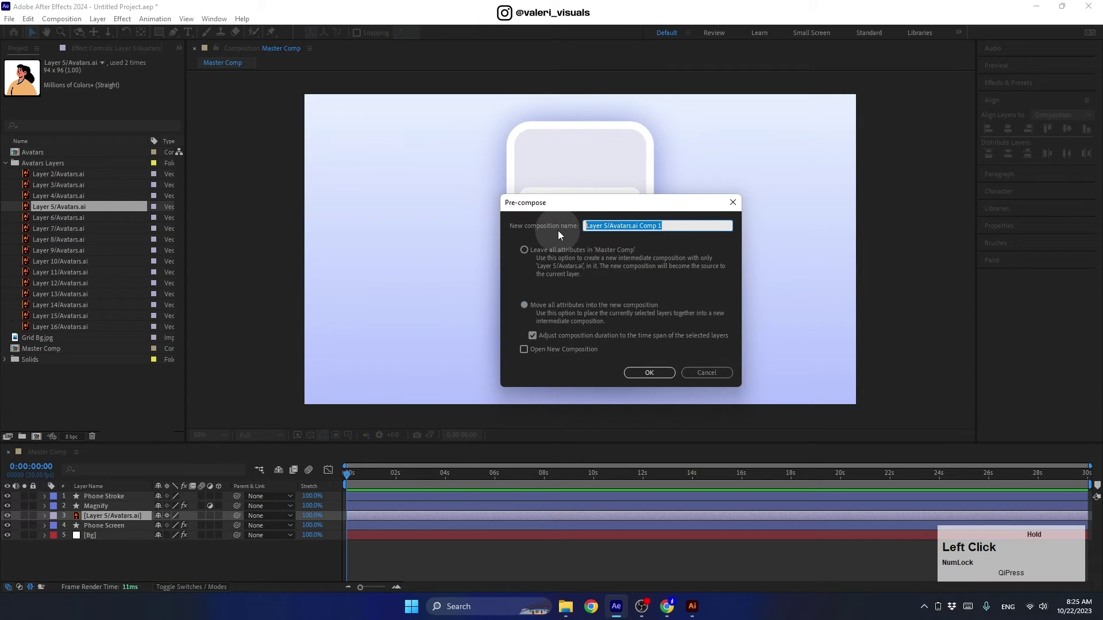
# Step: Pre-compose the avatar layer into a new composition named Asset 1
pyautogui.press('shift+a')
pyautogui.write('sset')
pyautogui.press('space')
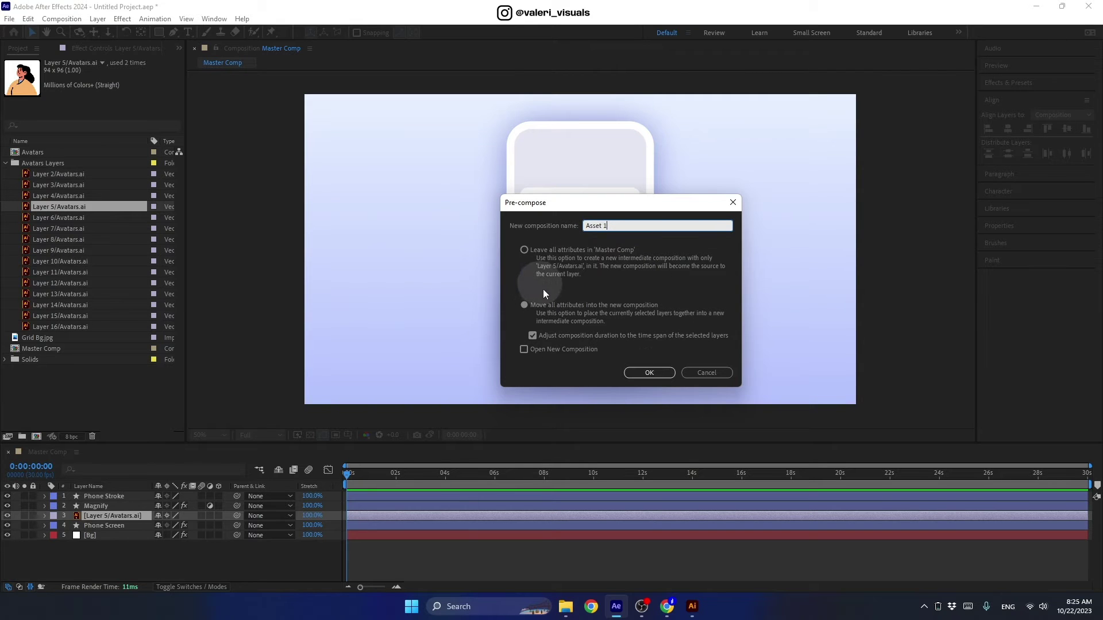
pyautogui.click(654, 374)
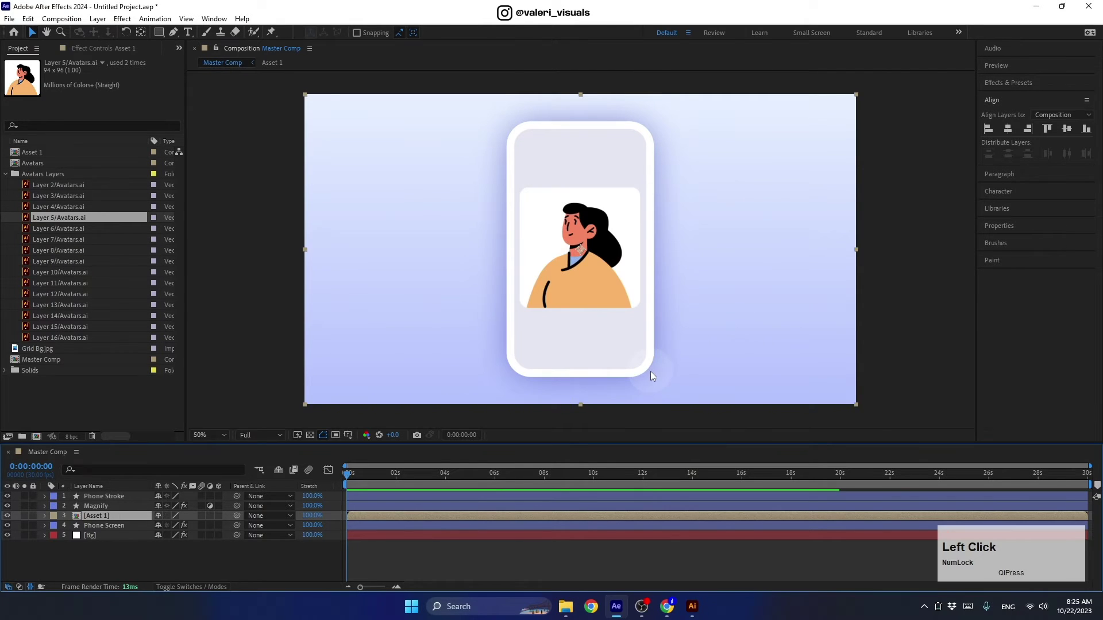
# Step: Resize the Asset 1 composition to 500 by 500 pixels and return to Master Comp
pyautogui.click(103, 523)
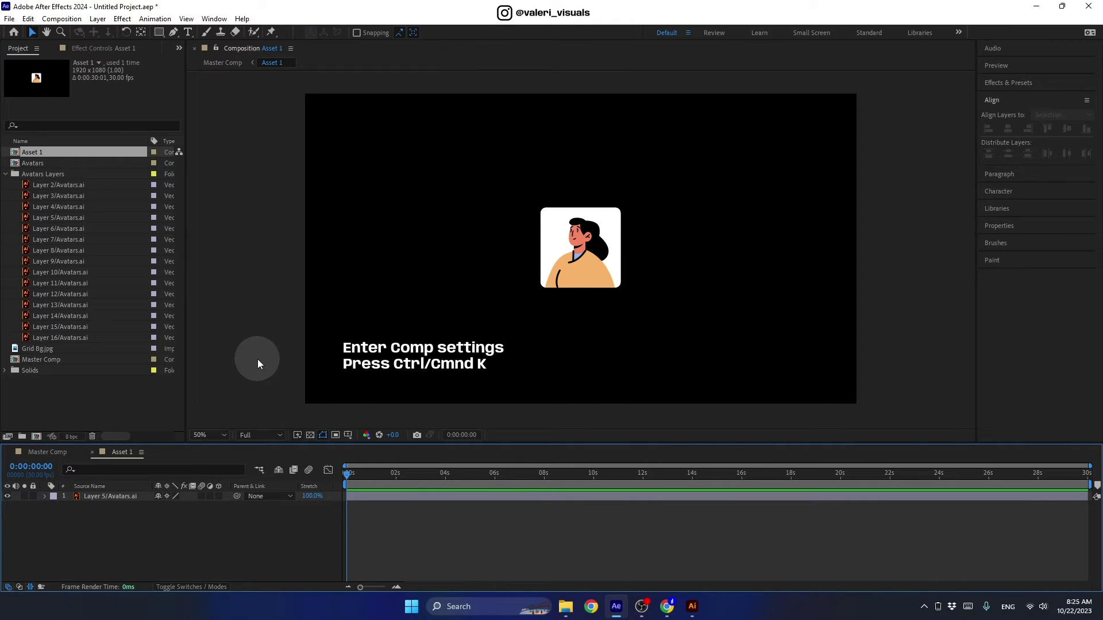
pyautogui.press('ctrl+k')
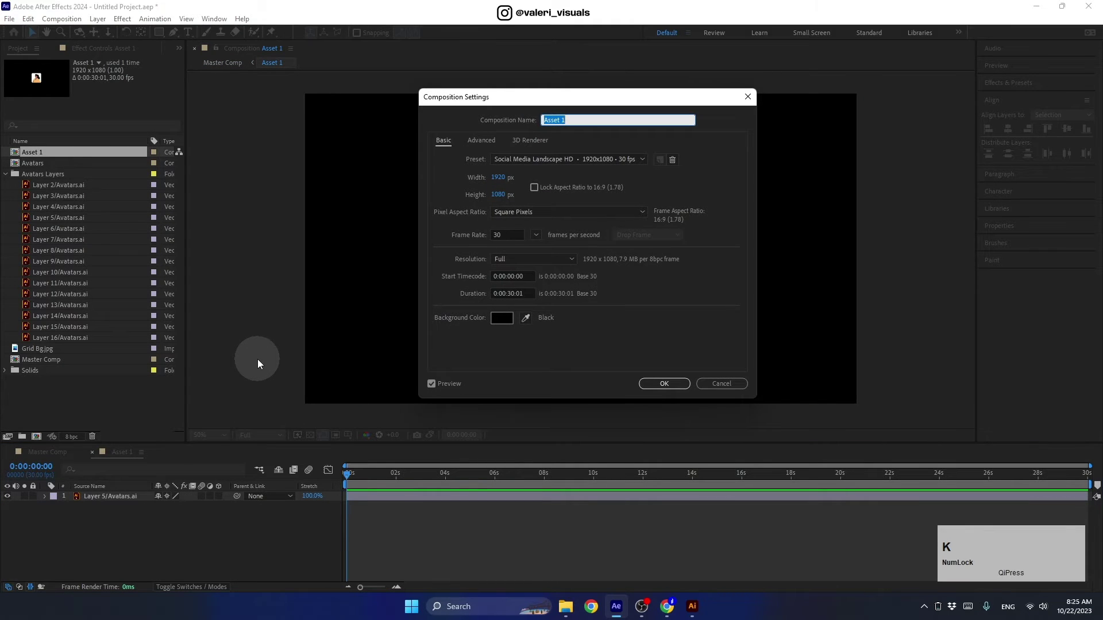
pyautogui.click(481, 105)
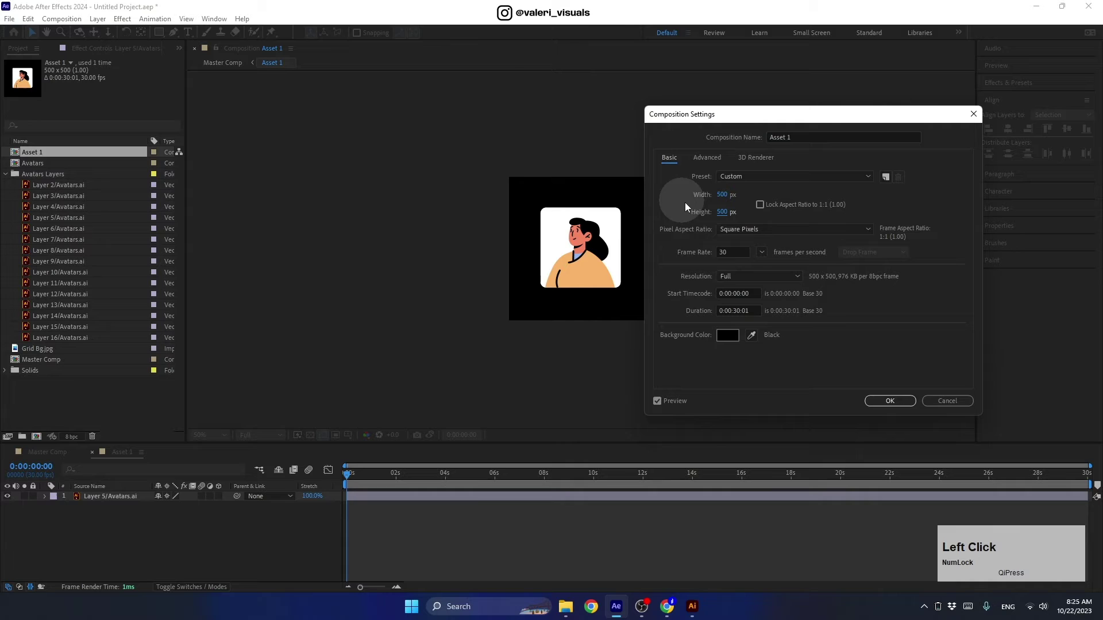
pyautogui.click(879, 401)
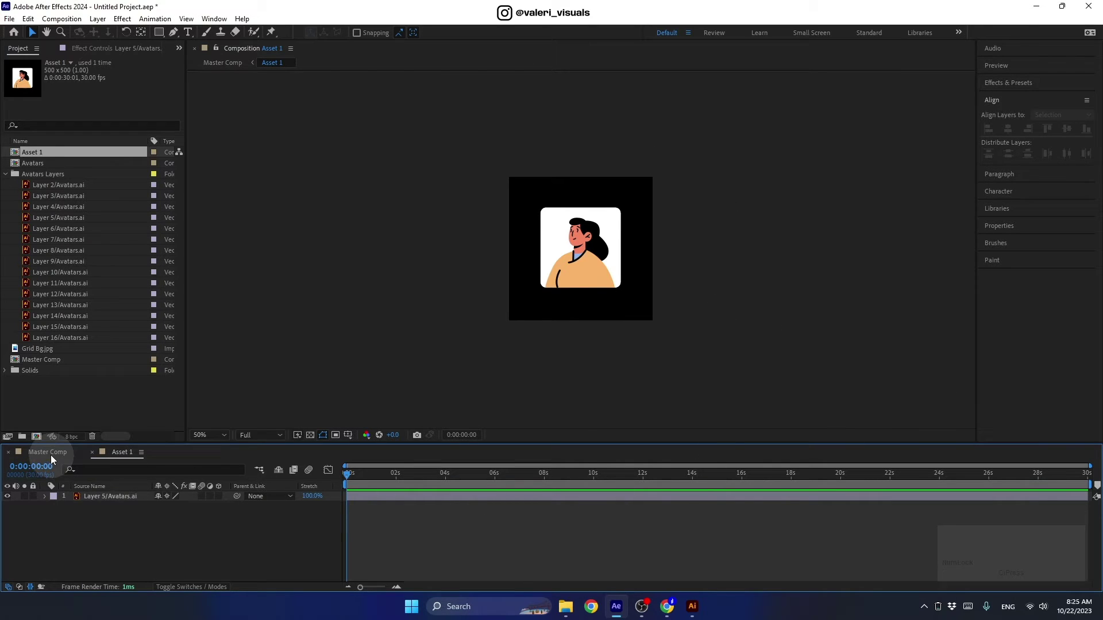
pyautogui.click(54, 458)
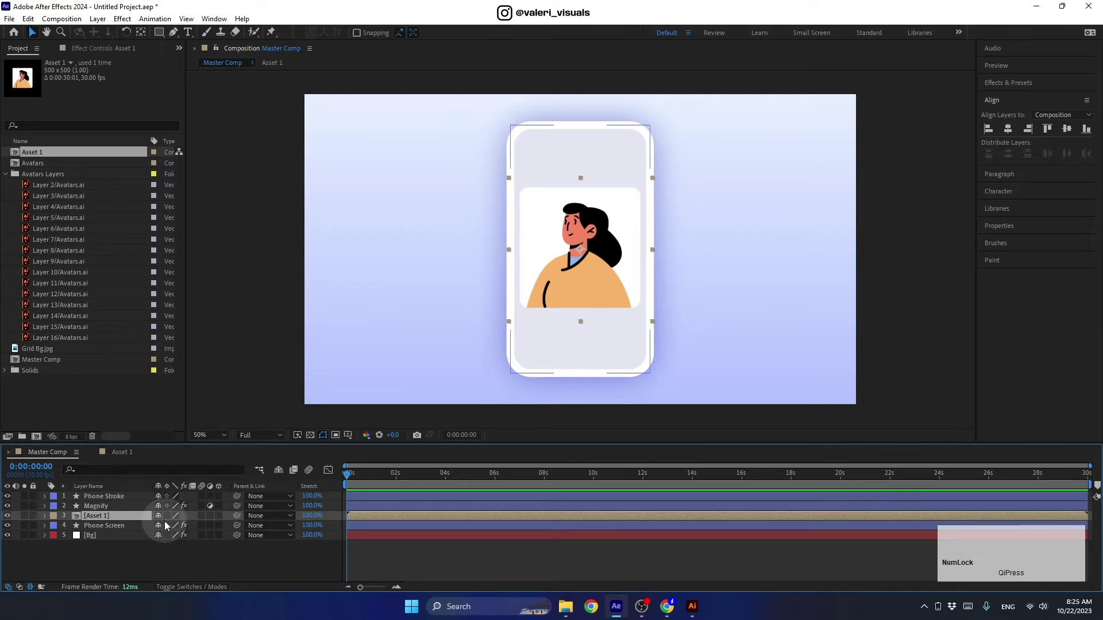
# Step: Duplicate Asset 1 as Asset 2 and swap its woman avatar for the man avatar
pyautogui.click(170, 519)
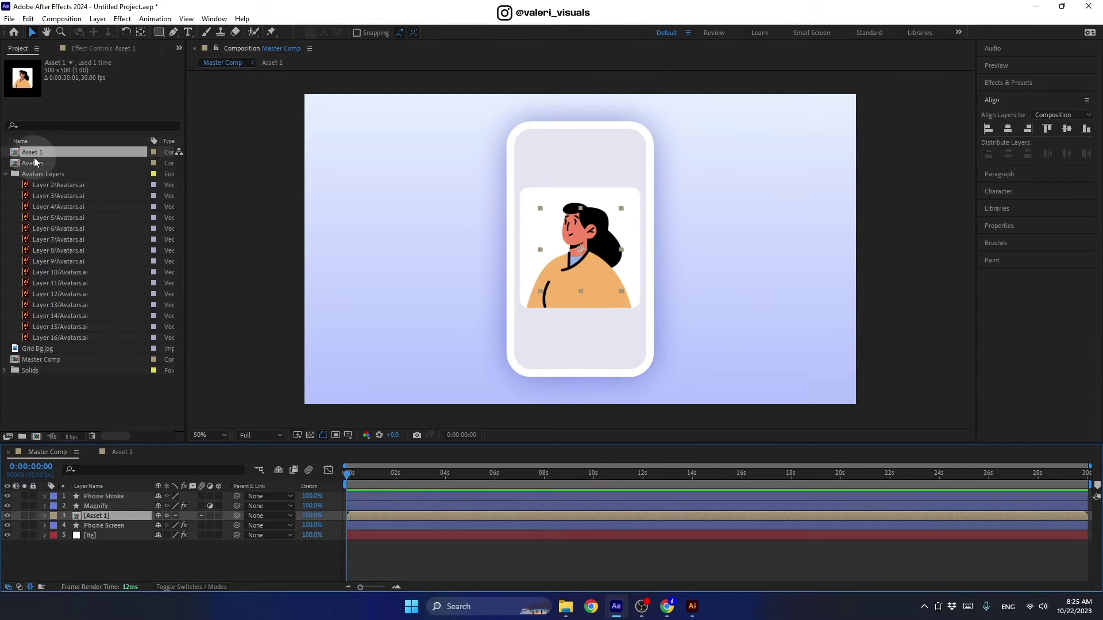
pyautogui.click(35, 157)
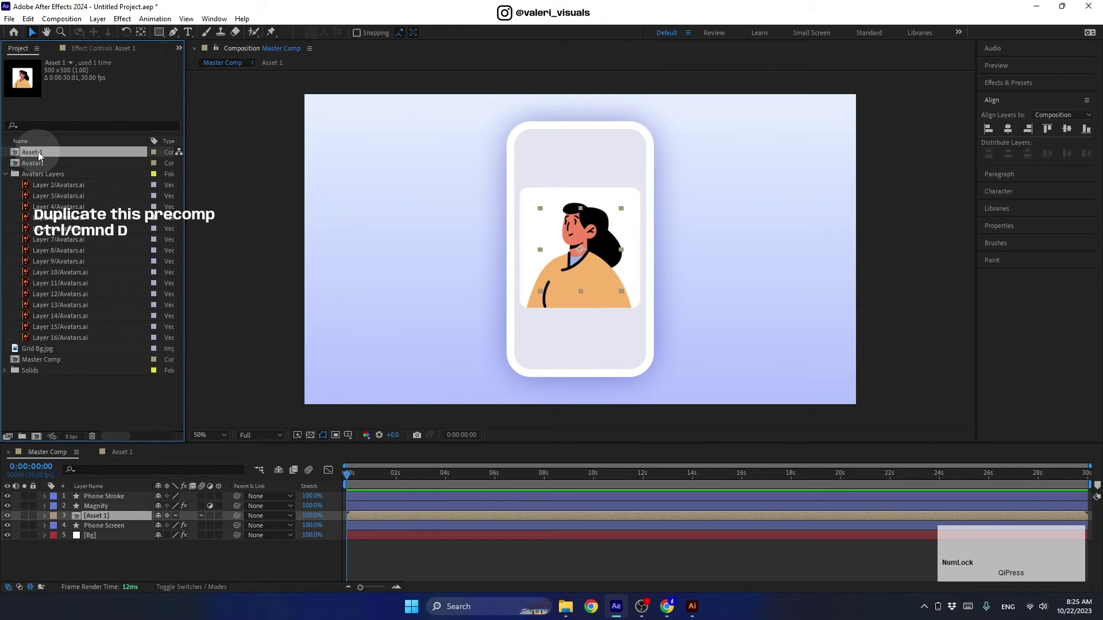
pyautogui.press('ctrl+d')
pyautogui.click(37, 167)
pyautogui.click(50, 203)
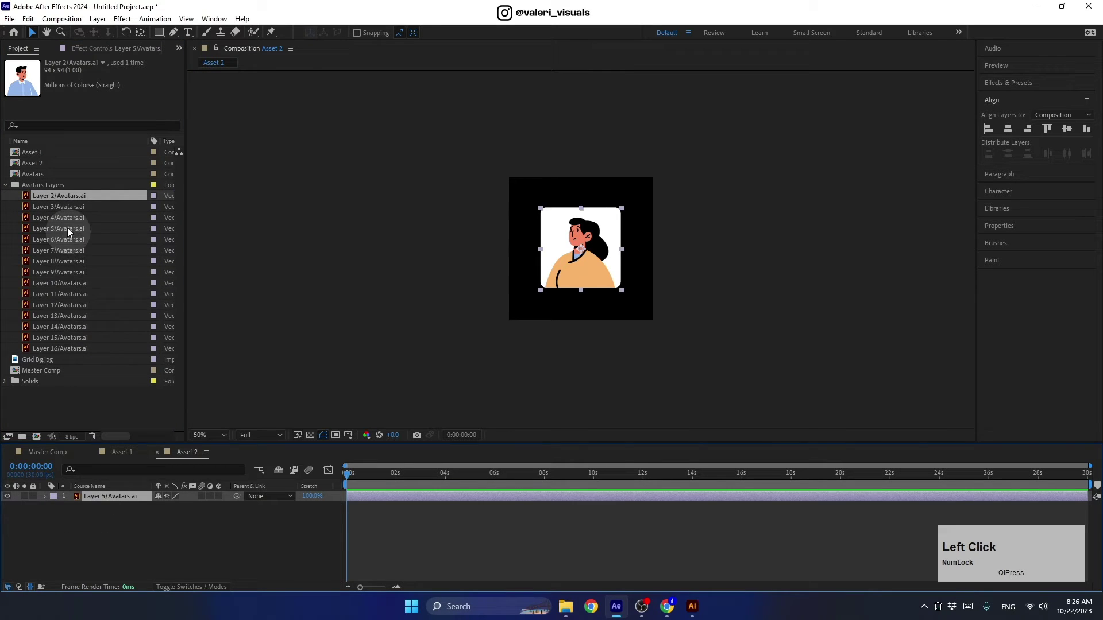
pyautogui.press('alt+Num_Lock')
pyautogui.click(59, 199)
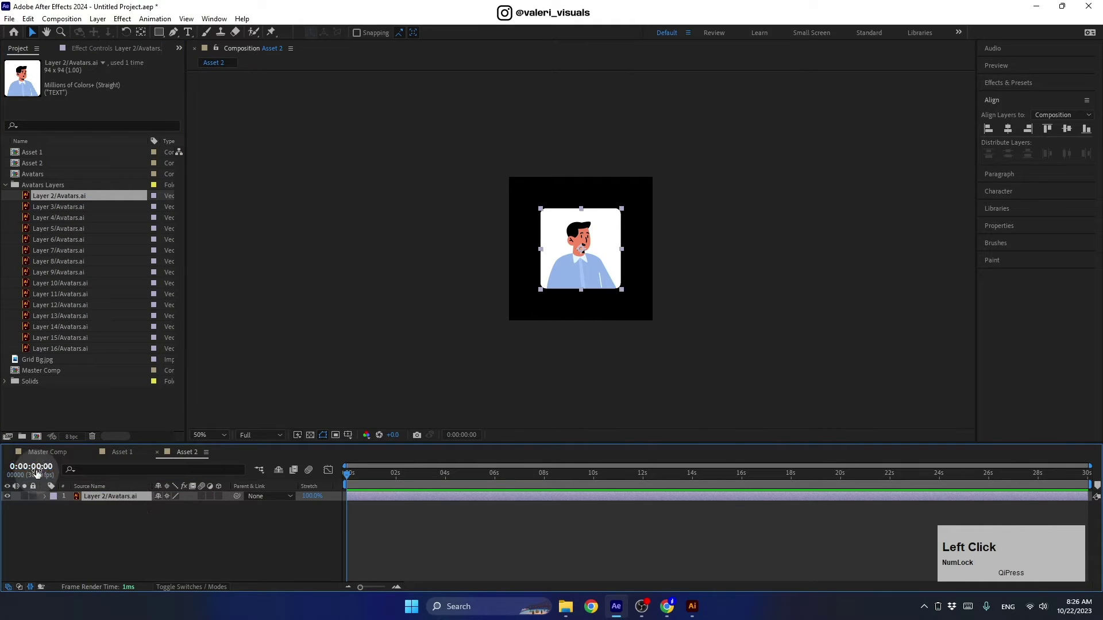
pyautogui.click(40, 458)
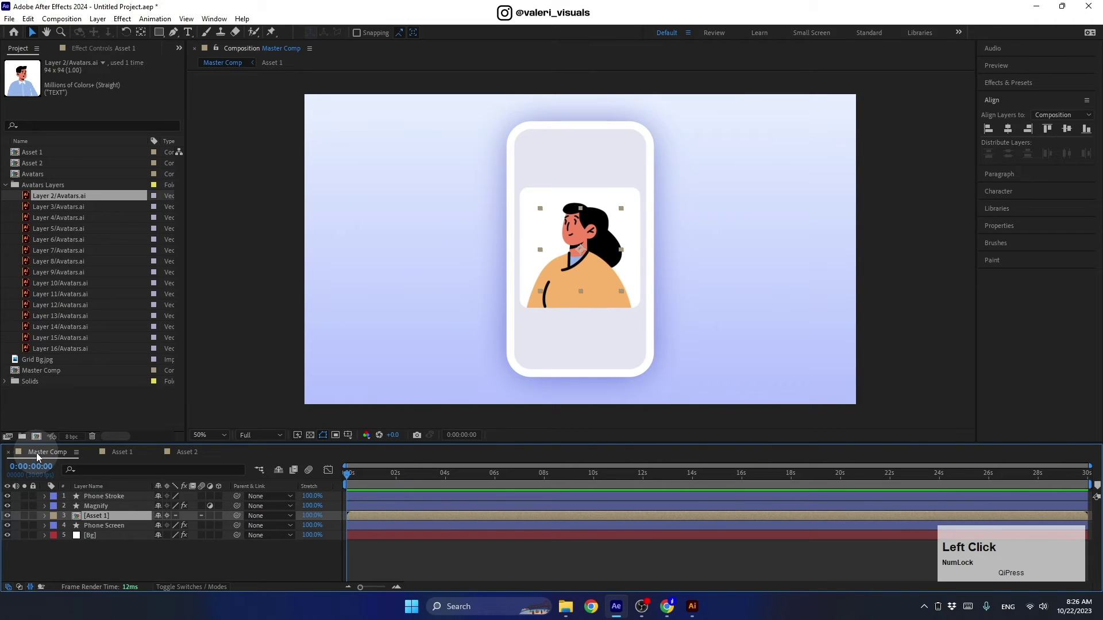
# Step: Add Asset 2 below Magnify, duplicate it as Asset 3 with another character placed left of the phone
pyautogui.click(39, 167)
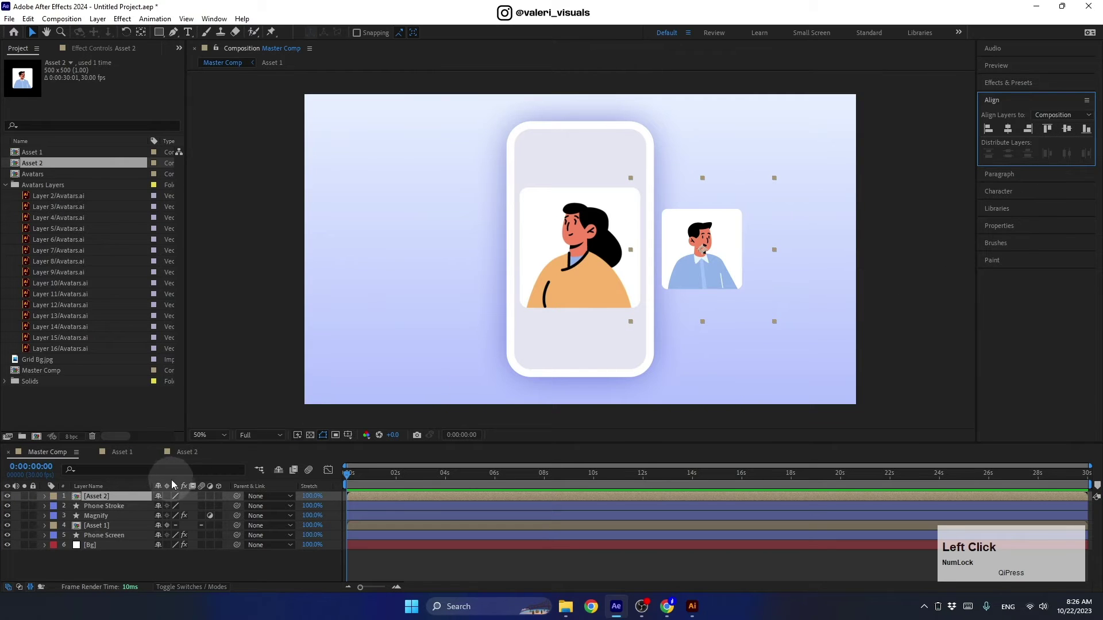
pyautogui.click(129, 501)
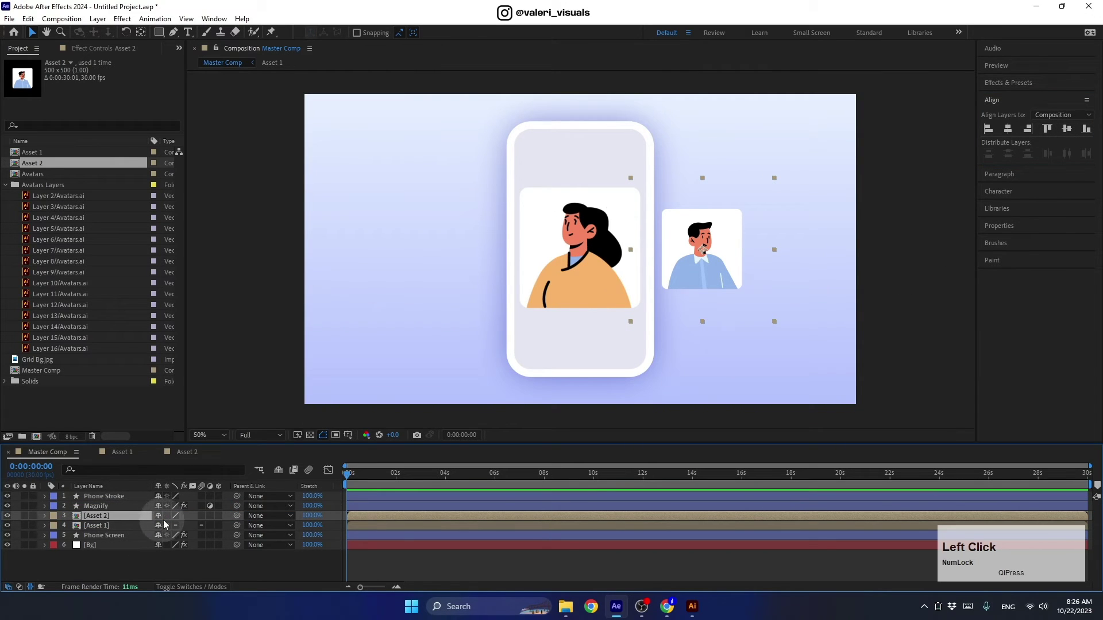
pyautogui.click(35, 167)
pyautogui.press('ctrl+d')
pyautogui.click(47, 182)
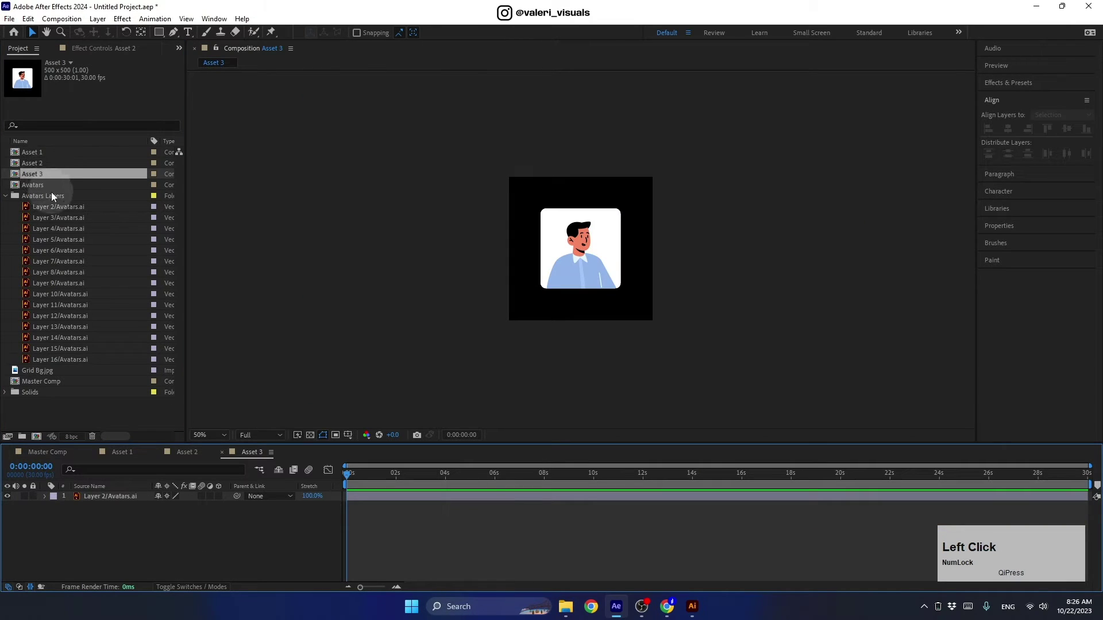
pyautogui.click(61, 248)
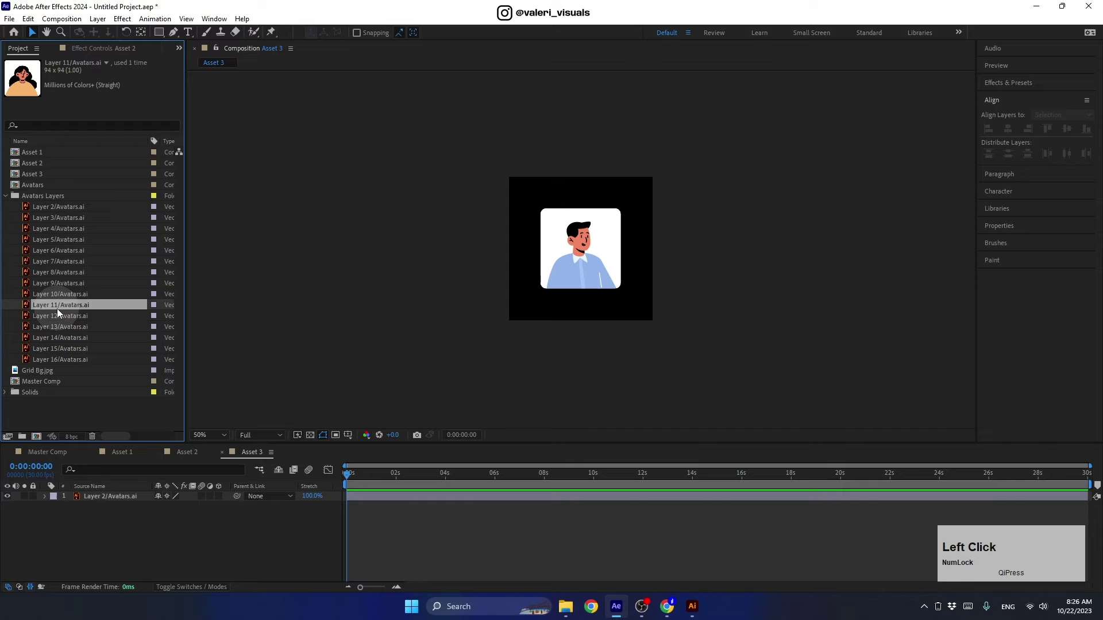
pyautogui.click(115, 502)
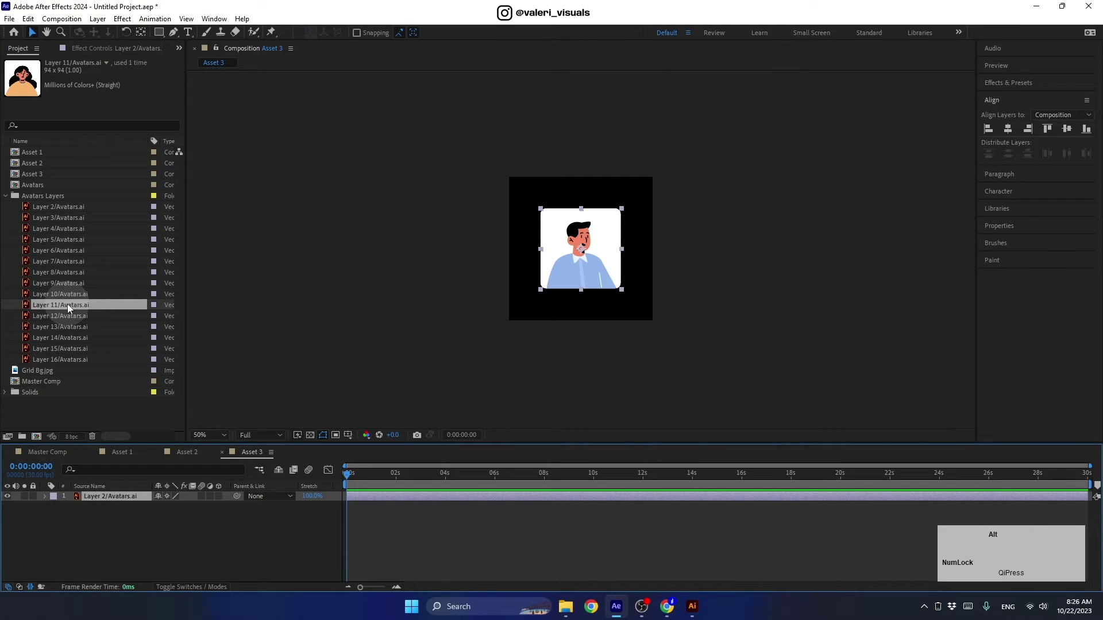
pyautogui.click(72, 310)
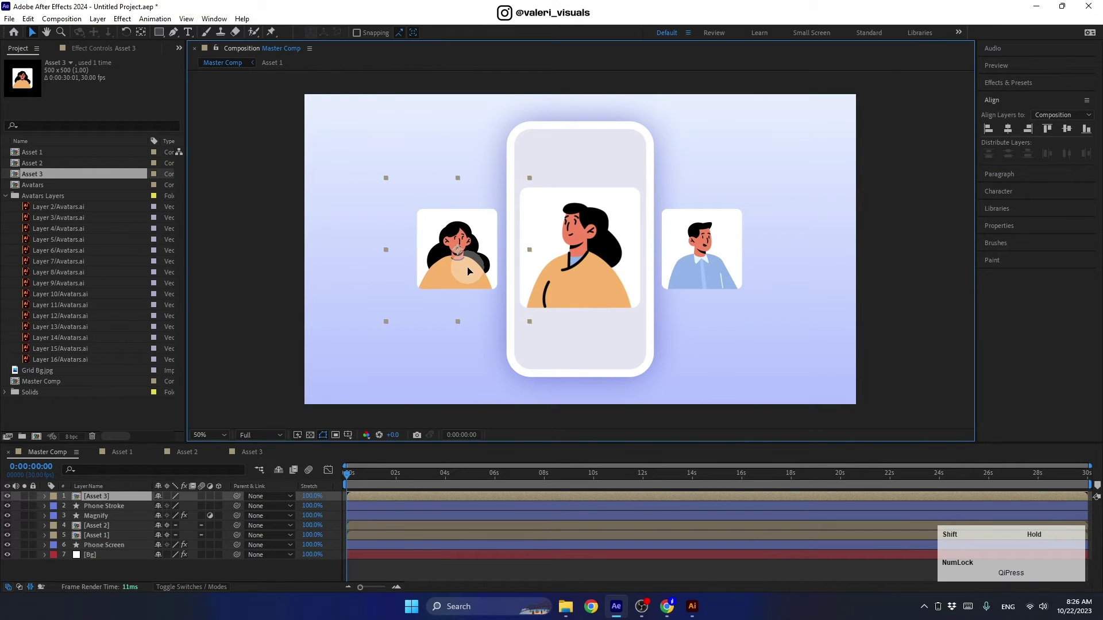
# Step: Add a Null 1 layer below Magnify and parent Asset 1, 2 and 3 to it
pyautogui.click(134, 498)
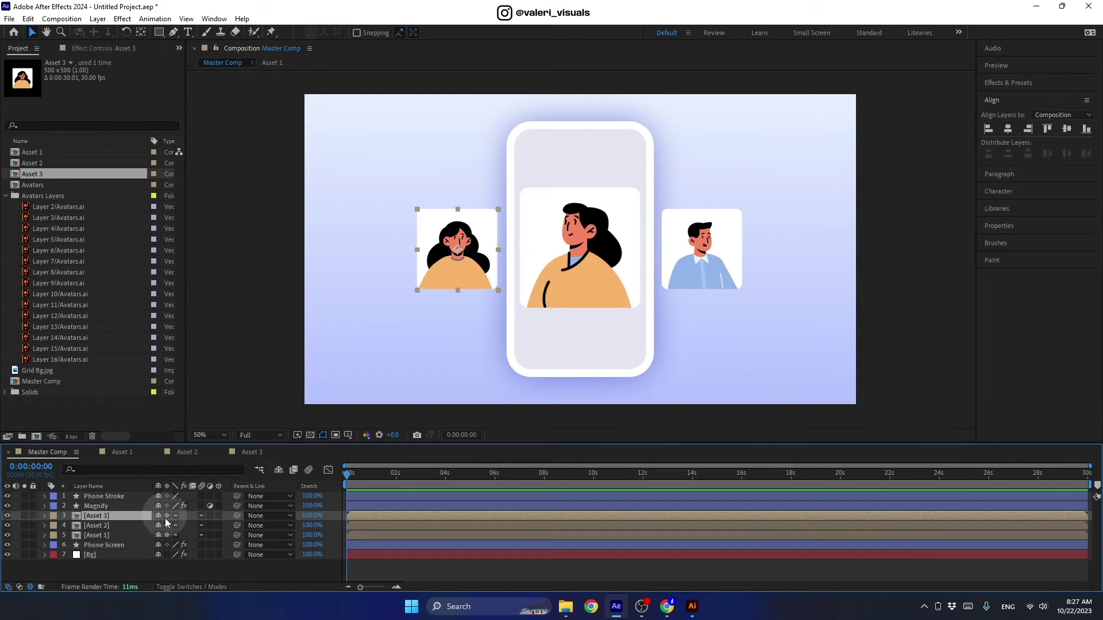
pyautogui.click(144, 570)
pyautogui.rightClick(143, 571)
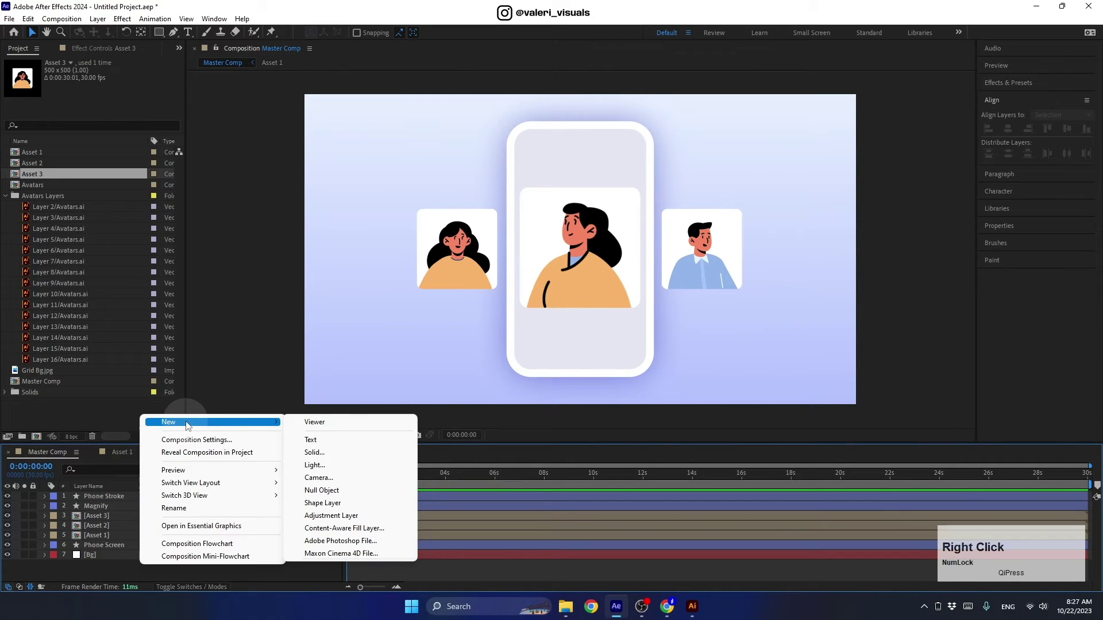
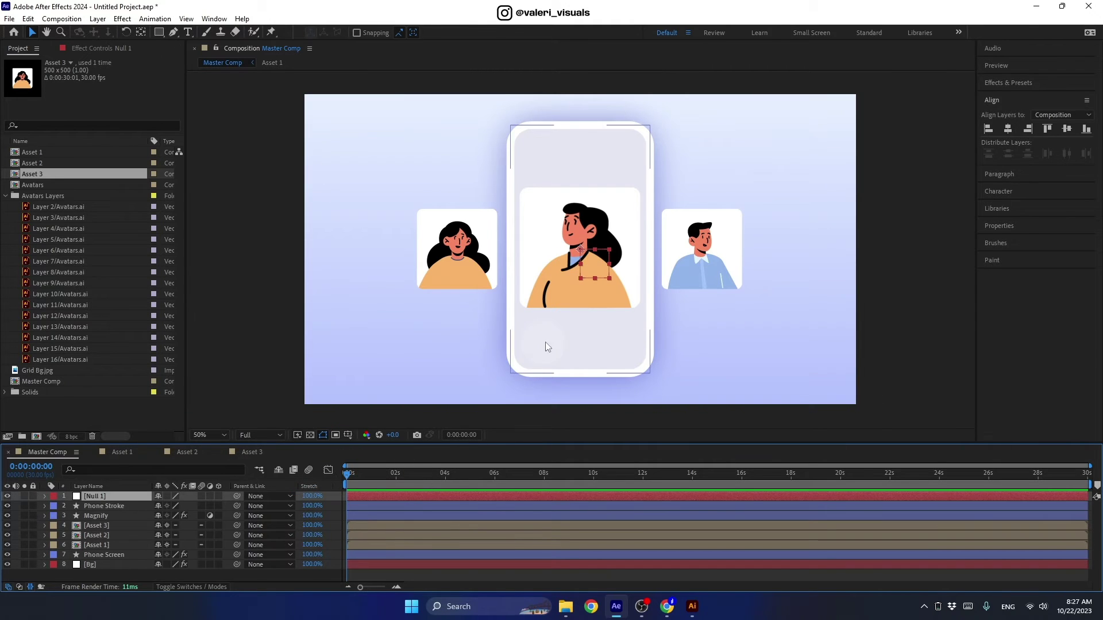
pyautogui.click(598, 270)
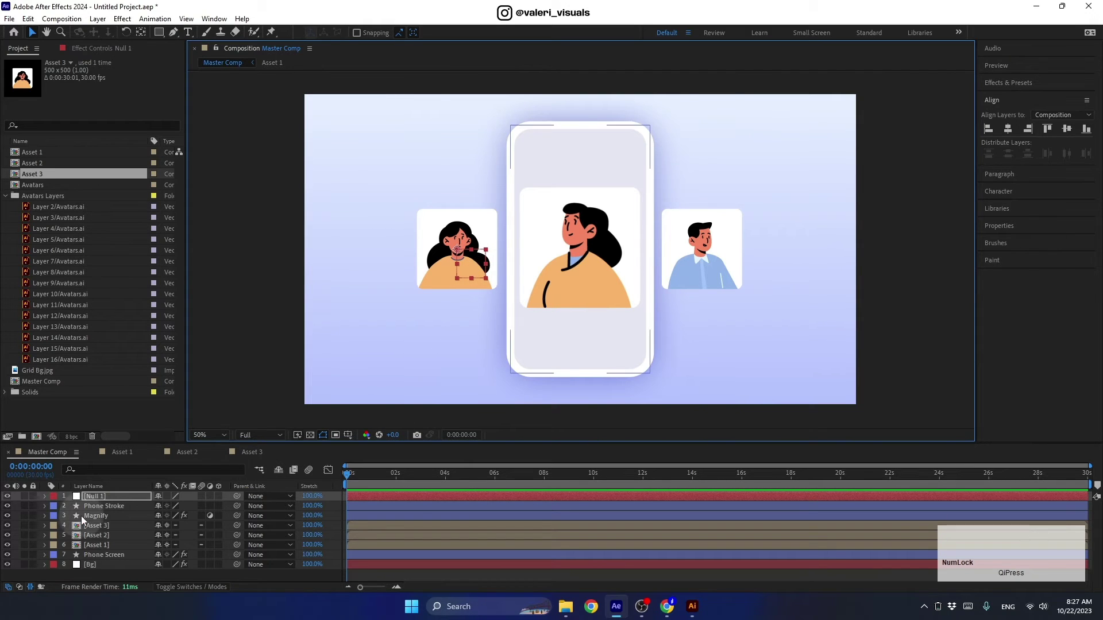
pyautogui.click(91, 500)
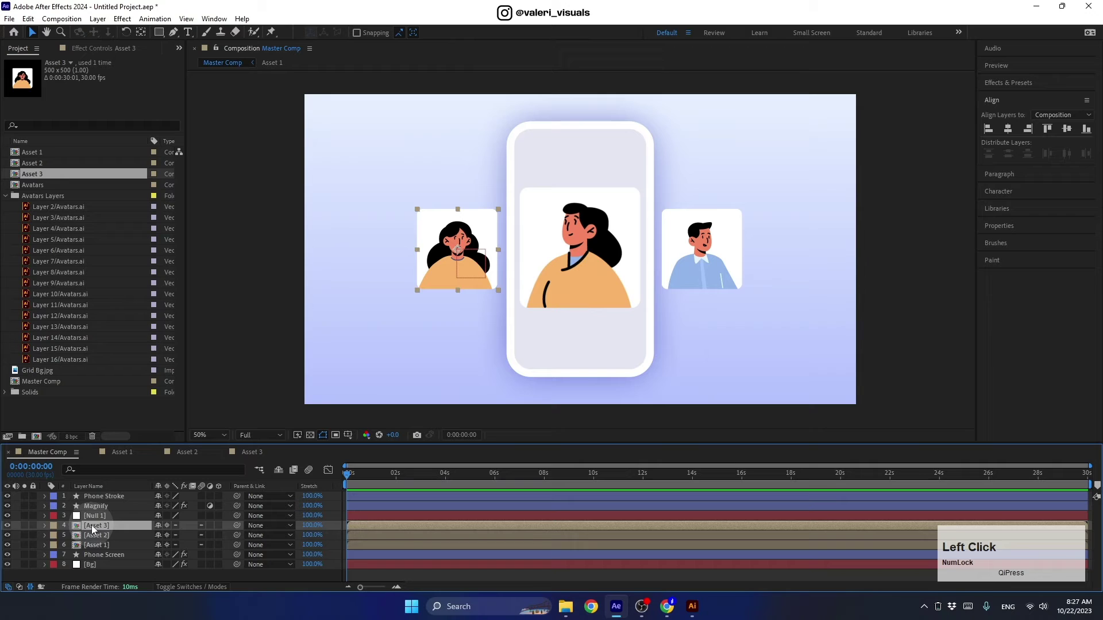
pyautogui.click(99, 550)
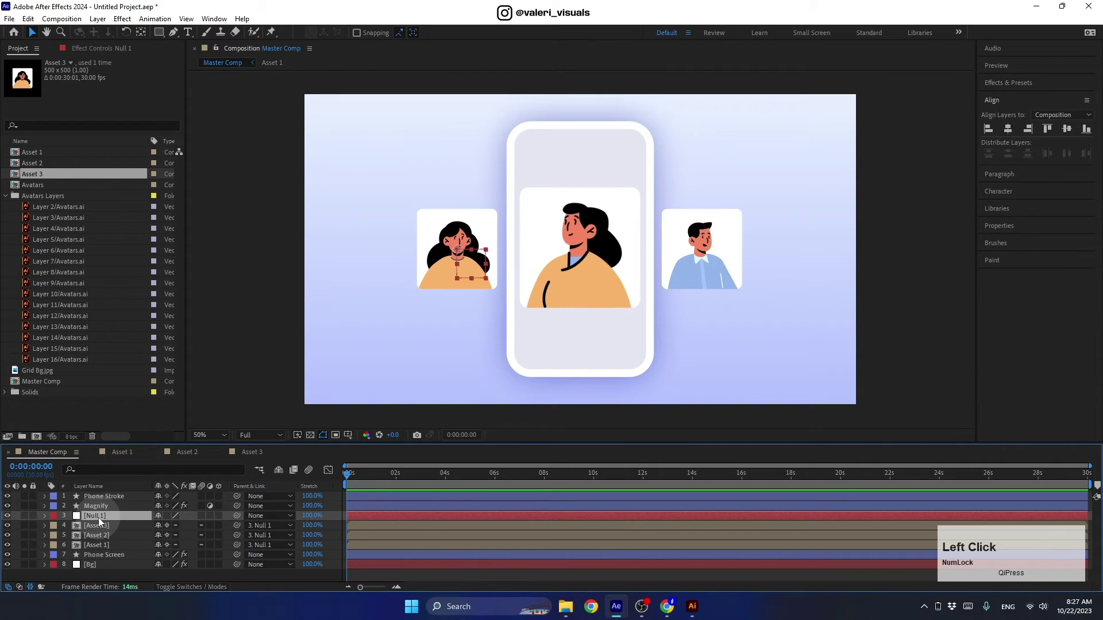
# Step: Keyframe Null 1's Position every second to 4s sliding avatars left, then ease the keyframes
pyautogui.press('p')
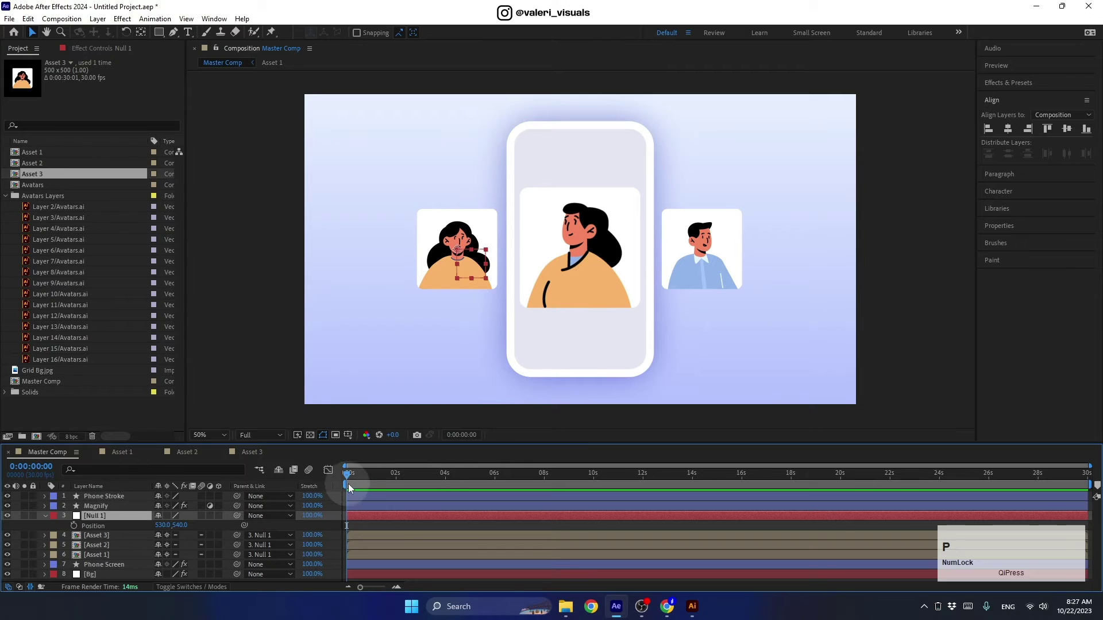
pyautogui.click(353, 480)
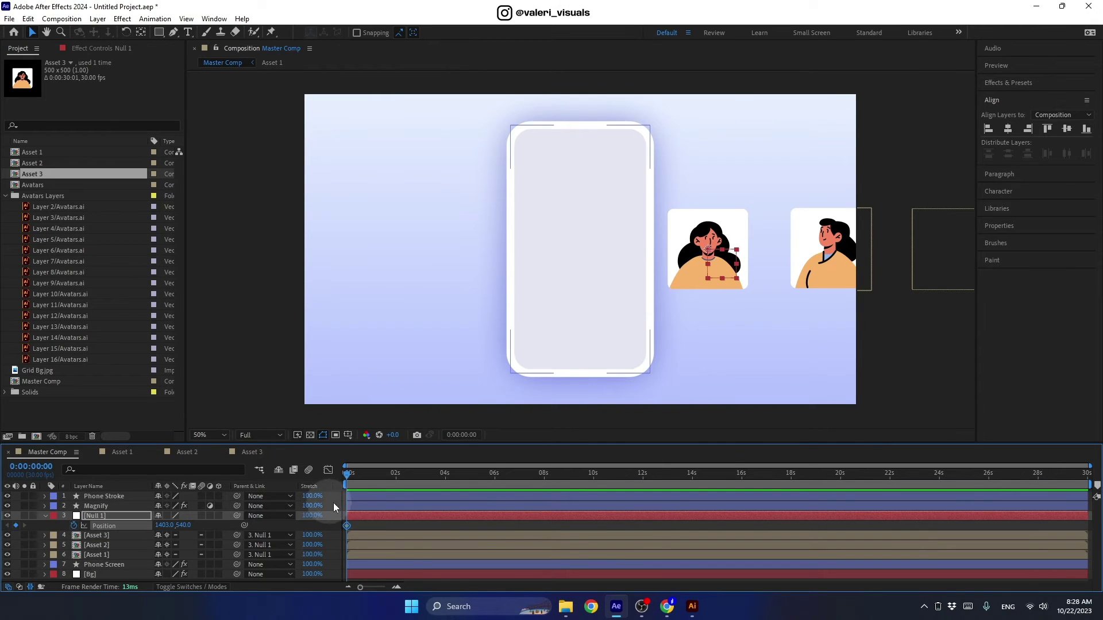
pyautogui.click(407, 590)
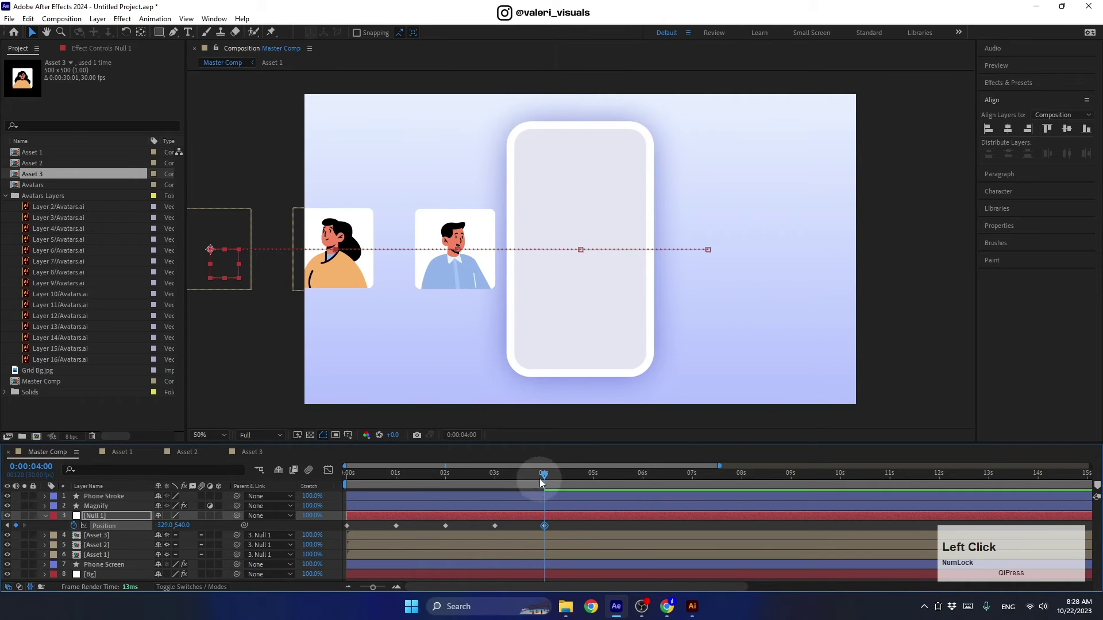
pyautogui.click(561, 525)
pyautogui.rightClick(351, 531)
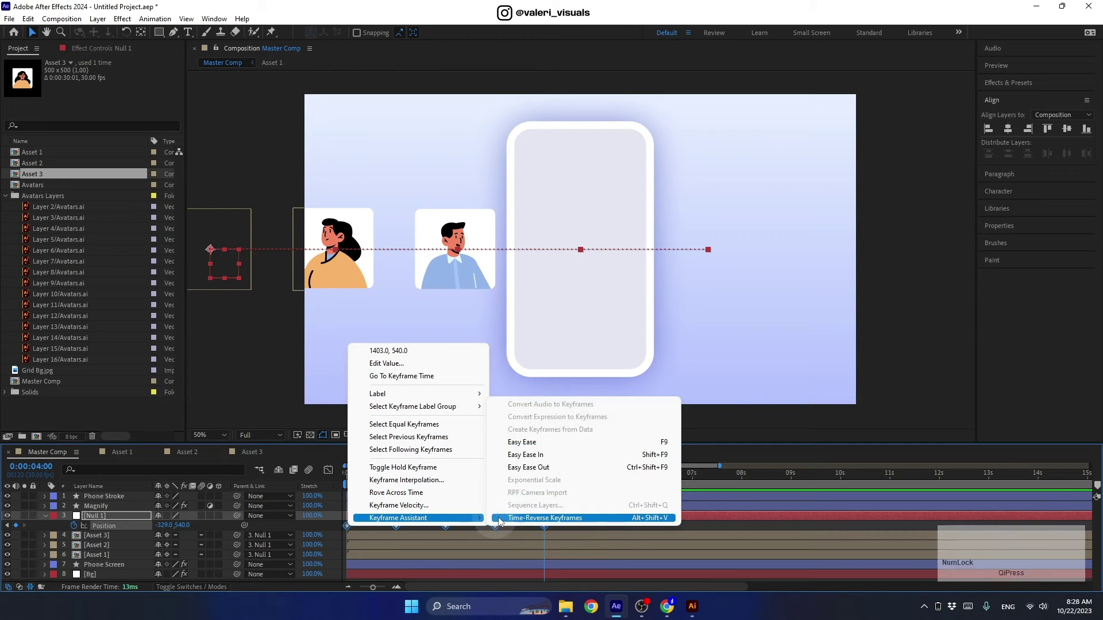
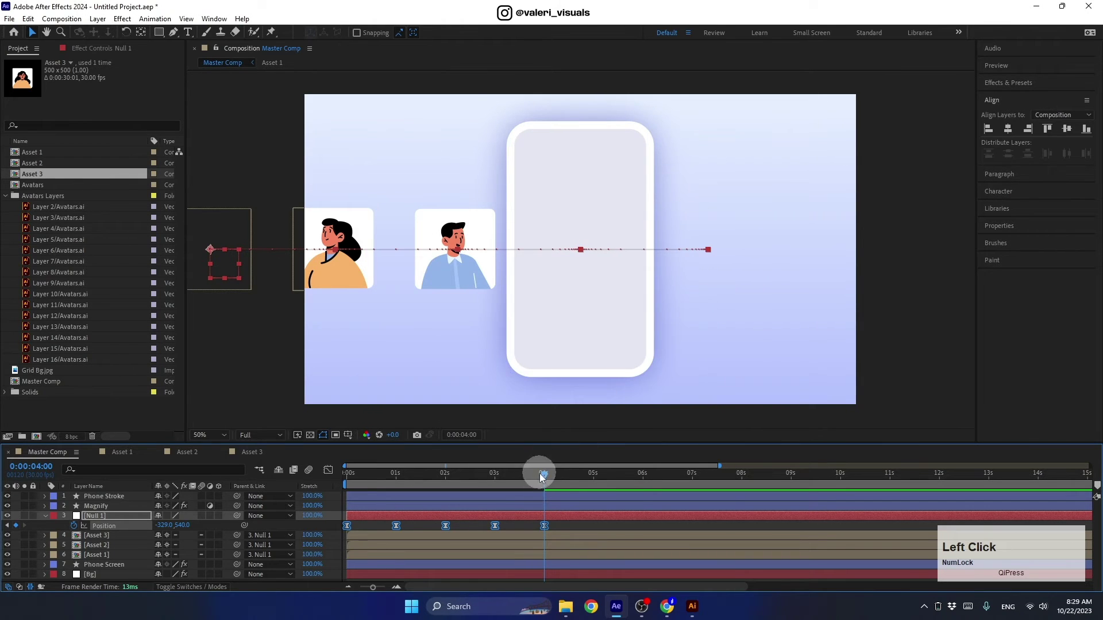
# Step: Preview the slide, then add Scale keyframes at one second on the Asset layers at 60%
pyautogui.press('space')
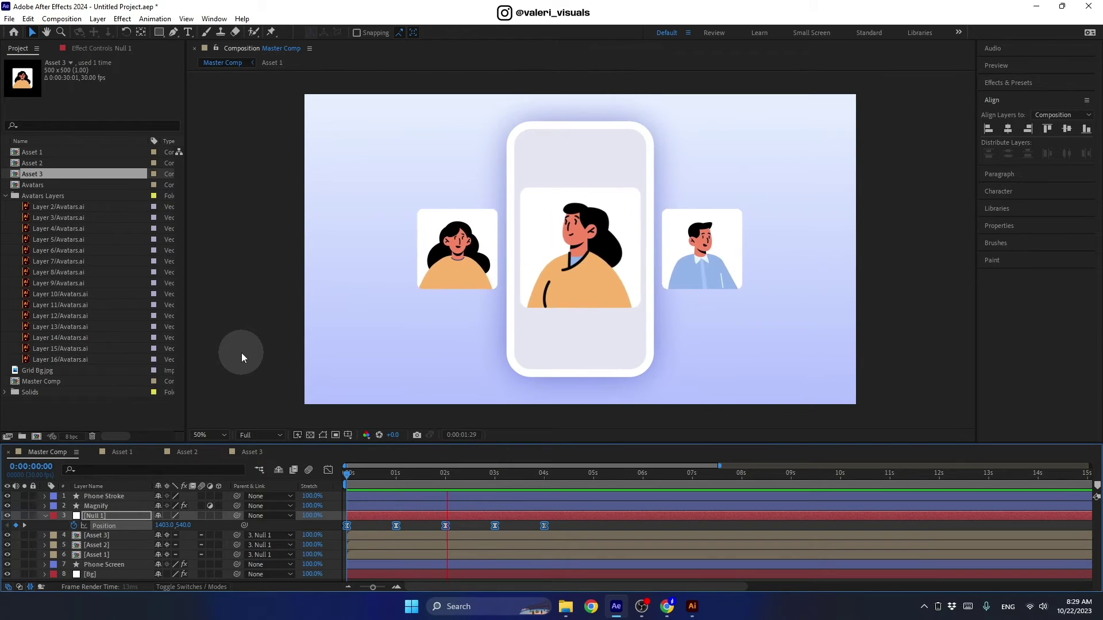
pyautogui.press('space')
pyautogui.click(553, 483)
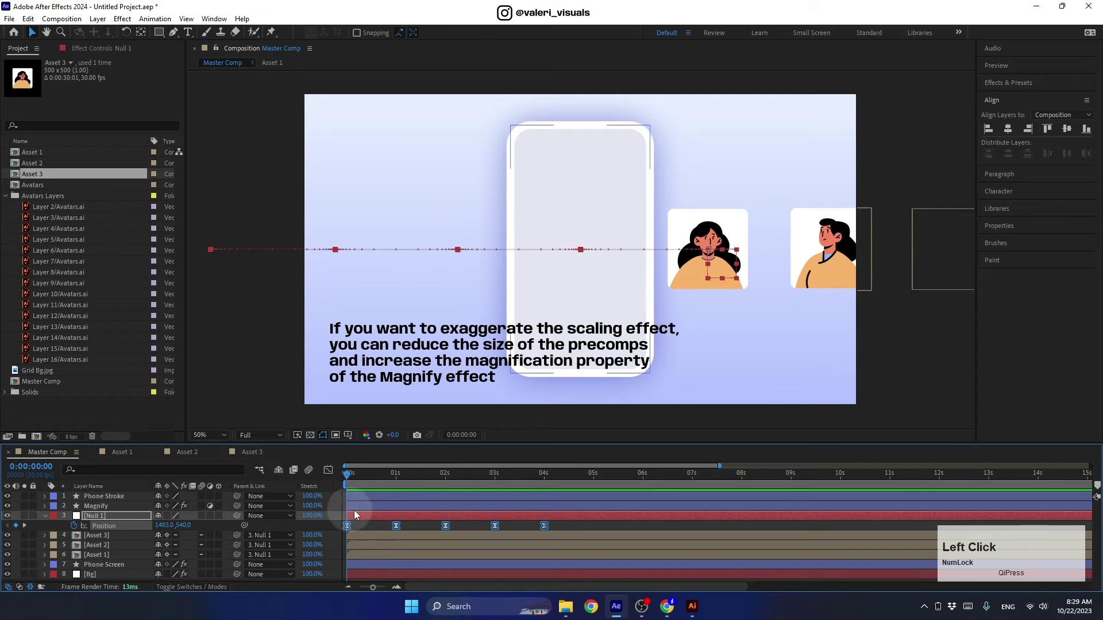
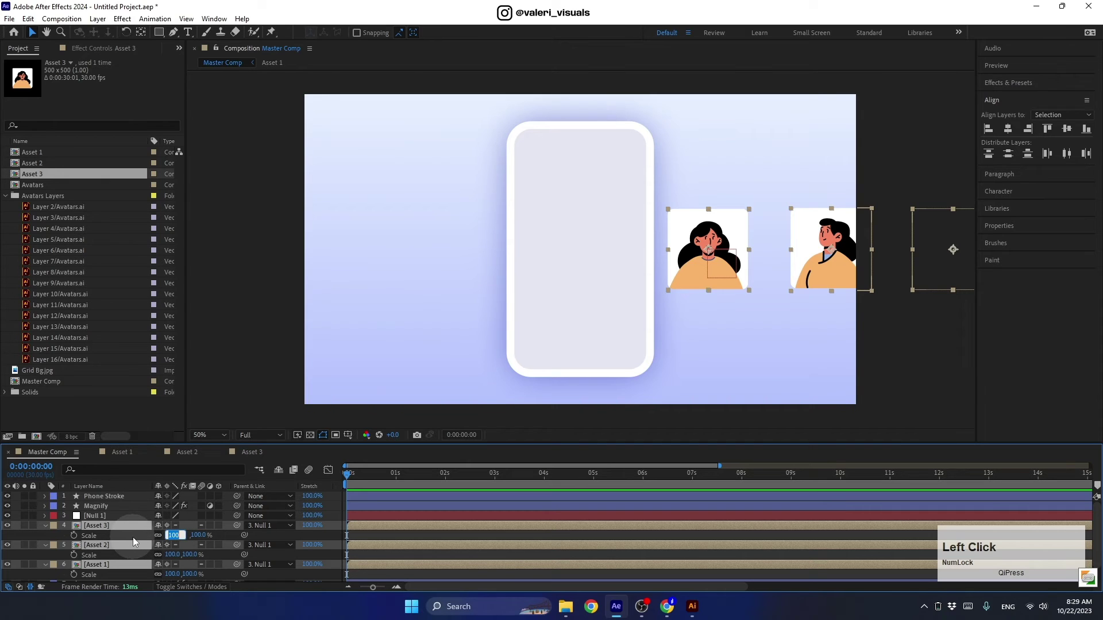
pyautogui.press('Return')
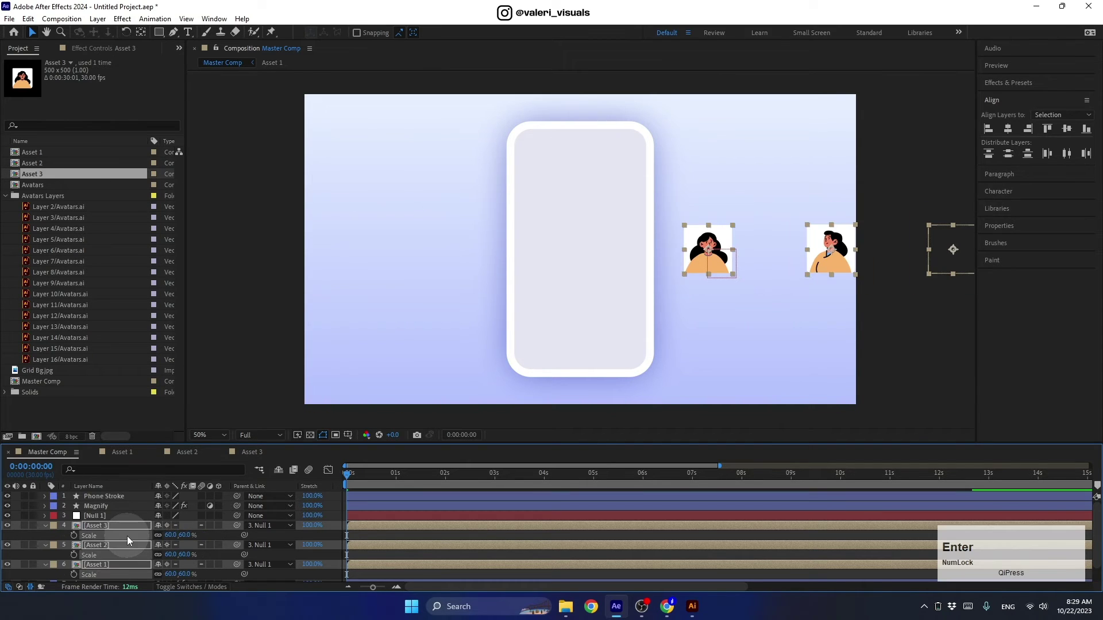
pyautogui.click(359, 478)
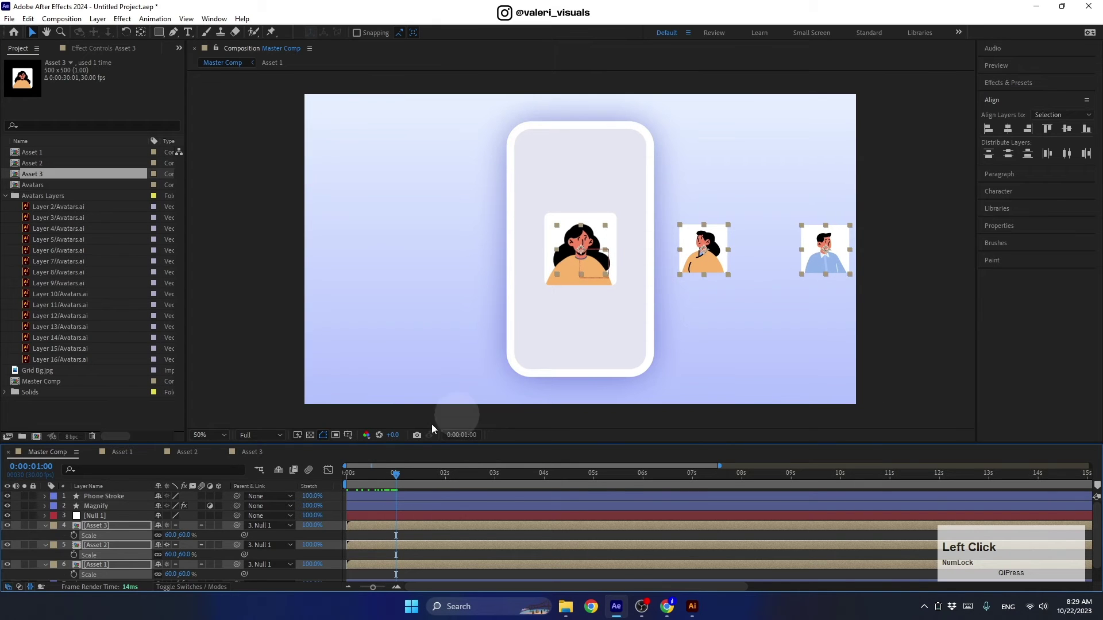
# Step: Preview from the start, then set the Asset layers' Scale to 80% at one second
pyautogui.click(104, 512)
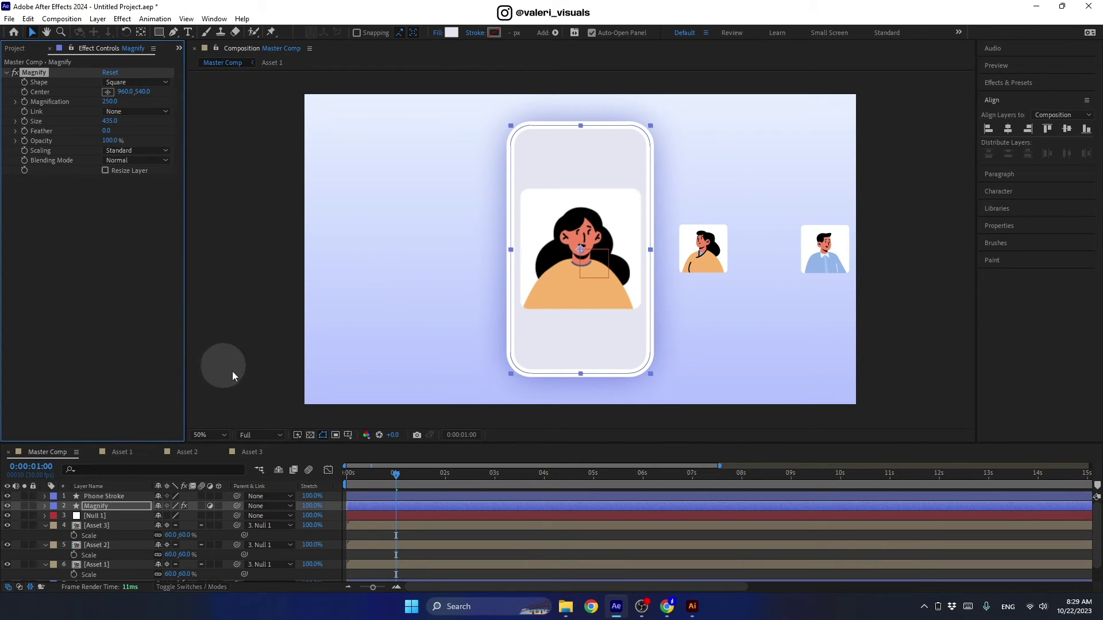
pyautogui.click(391, 480)
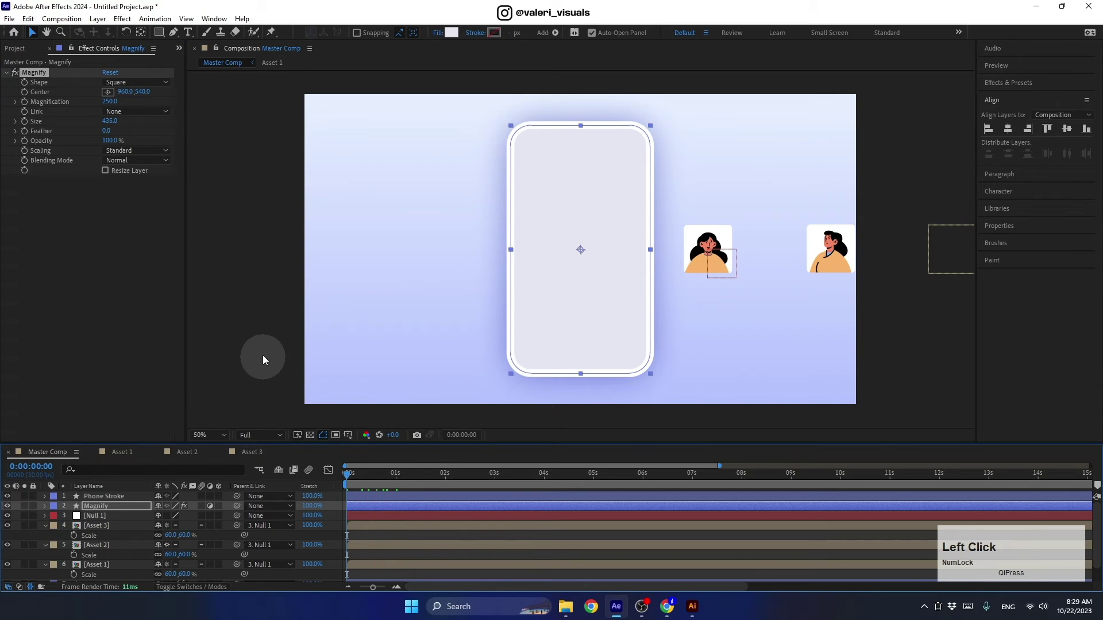
pyautogui.press('space')
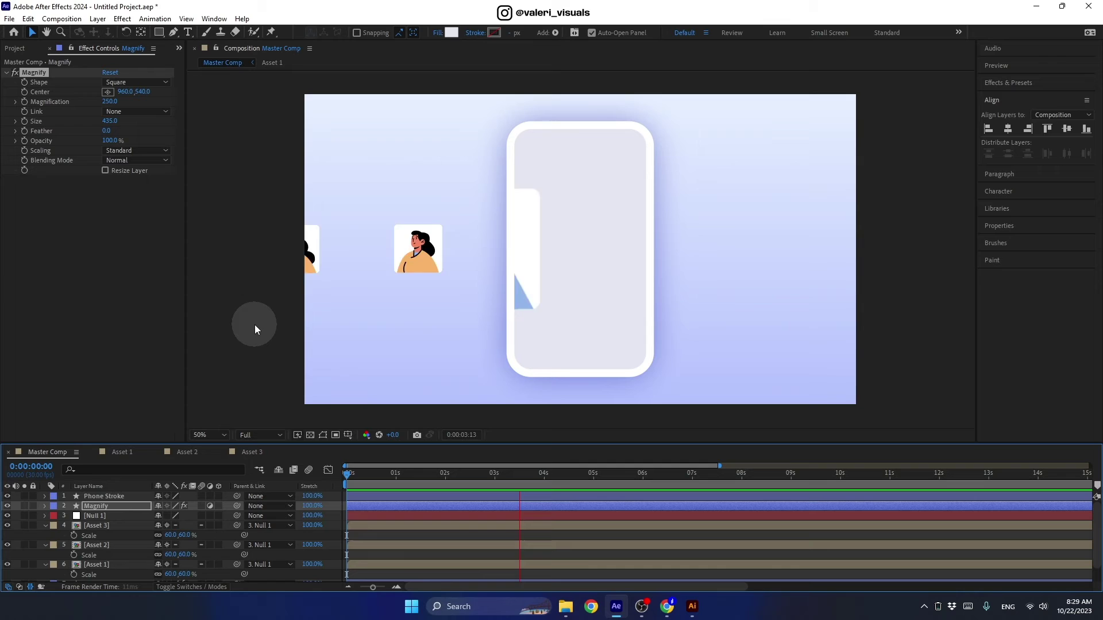
pyautogui.press('space')
pyautogui.click(537, 480)
pyautogui.click(99, 571)
pyautogui.press('Return')
# Step: Set Magnify's Magnification to 100 and collapse the layer properties
pyautogui.click(368, 482)
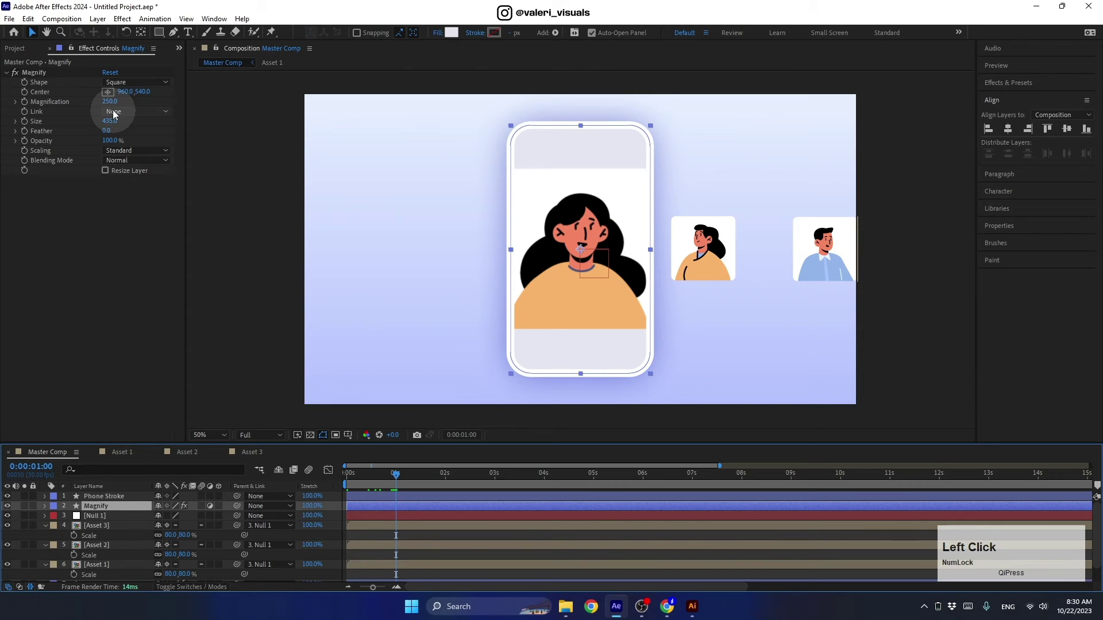
pyautogui.press('Return')
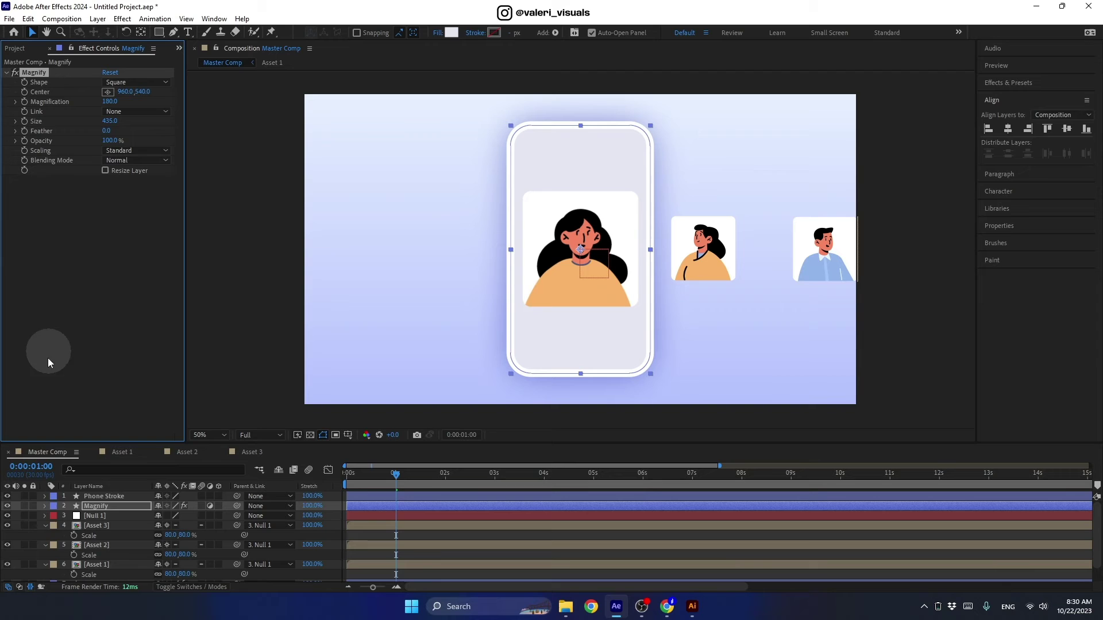
pyautogui.click(47, 532)
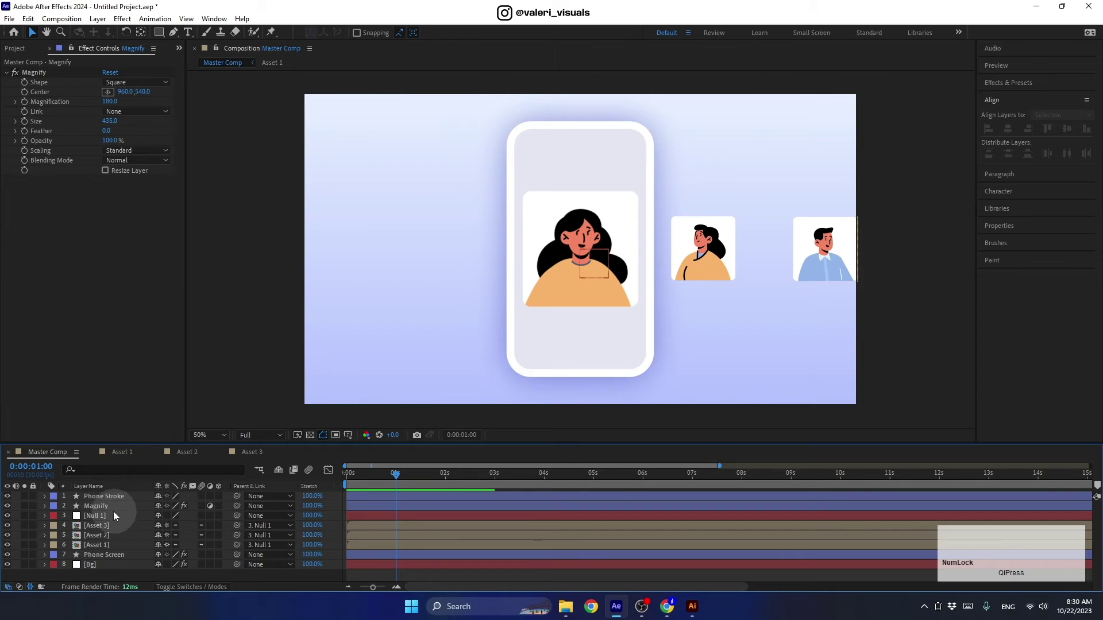
# Step: Parent Phone Stroke and Magnify to the Phone Screen layer
pyautogui.click(96, 563)
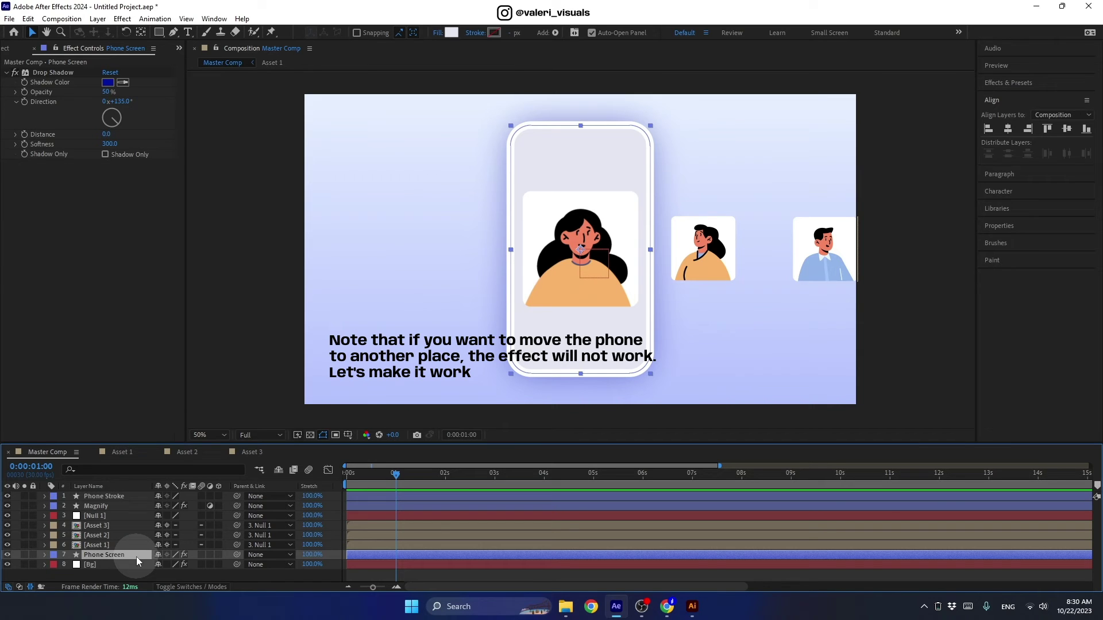
pyautogui.moveTo(586, 344); pyautogui.dragTo(754, 281)
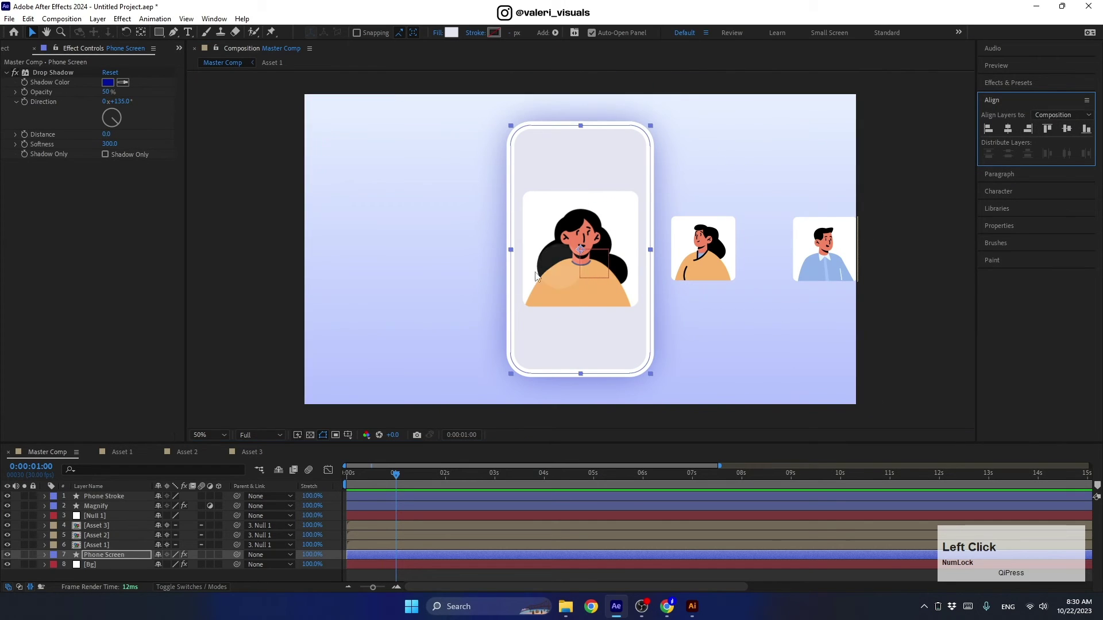
pyautogui.click(103, 500)
pyautogui.click(99, 511)
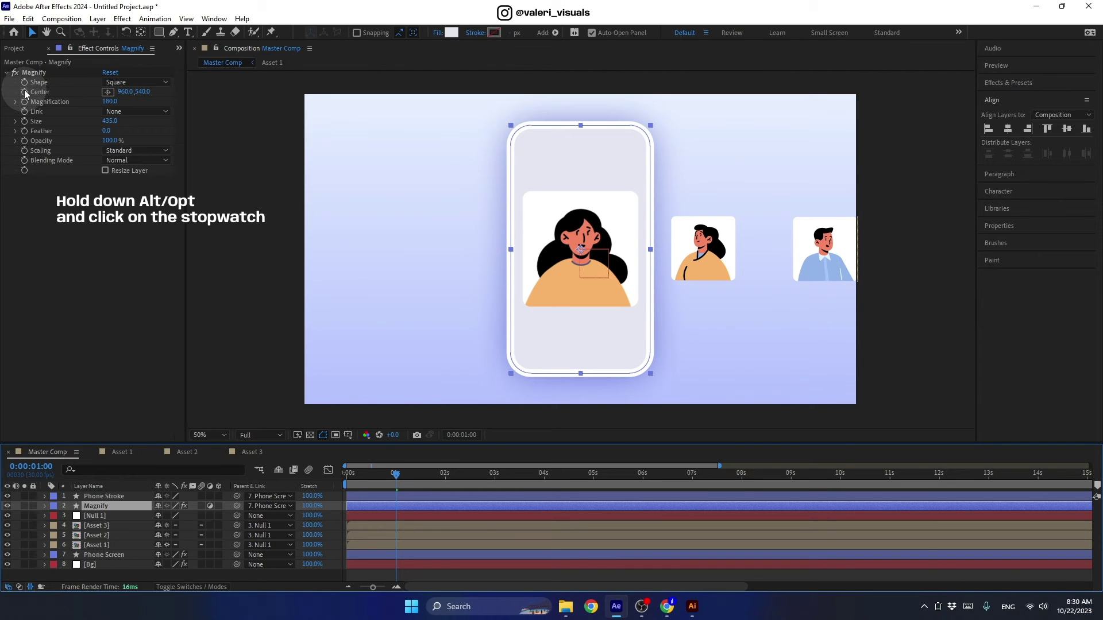
# Step: Give Magnify's Center a toComp(value) expression and apply it
pyautogui.press('alt+Num_Lock')
pyautogui.click(29, 95)
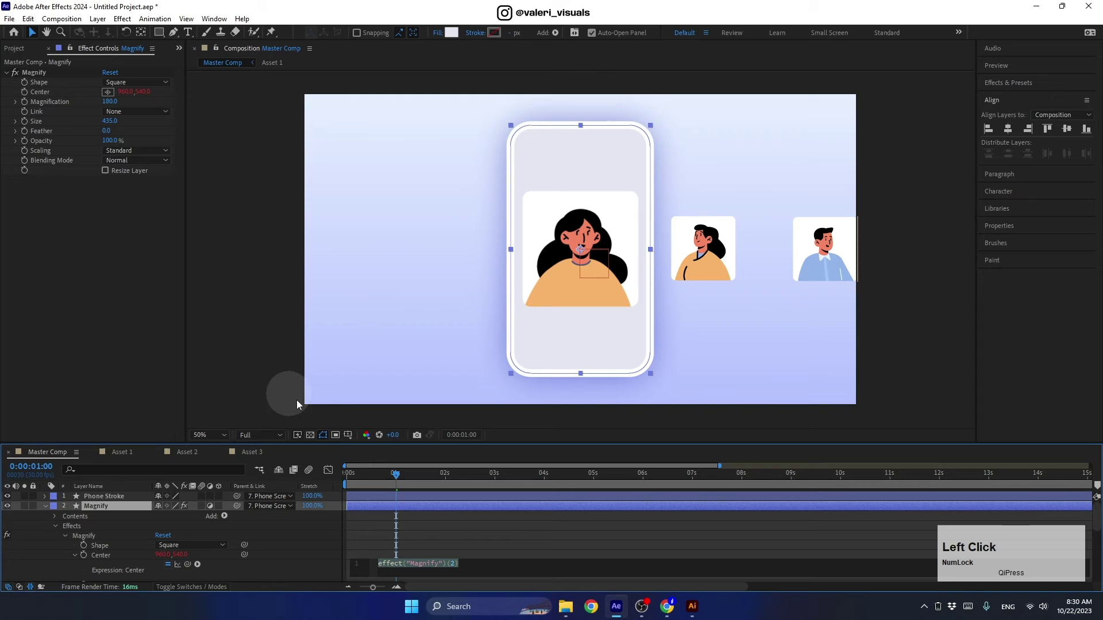
pyautogui.write('tocp')
pyautogui.press('Return')
pyautogui.write('val')
pyautogui.press('Return')
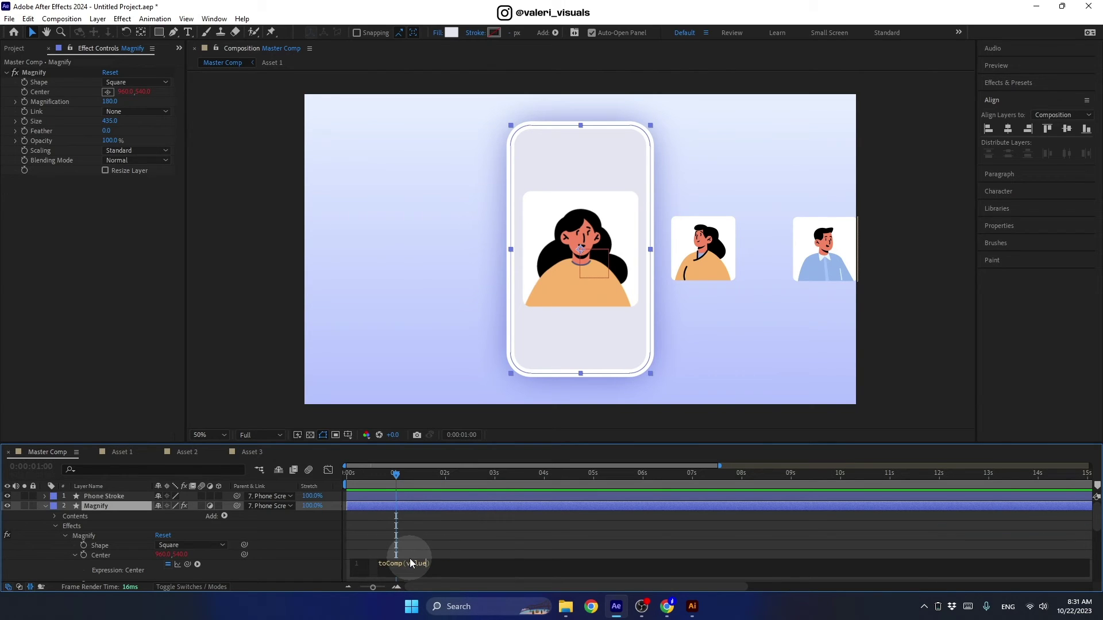
pyautogui.click(354, 513)
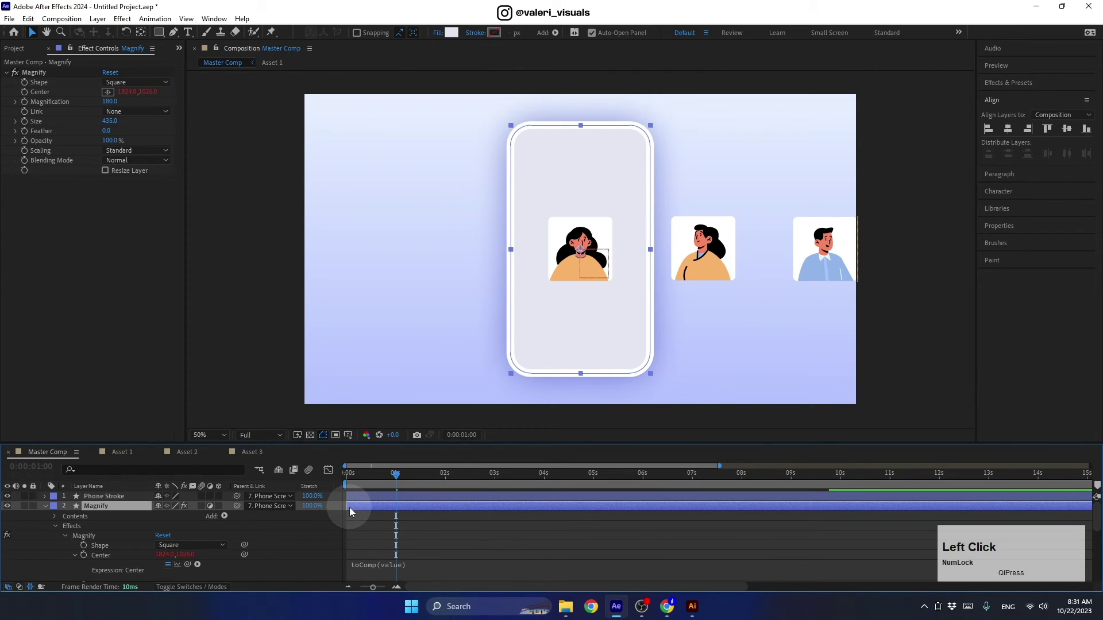
pyautogui.click(39, 79)
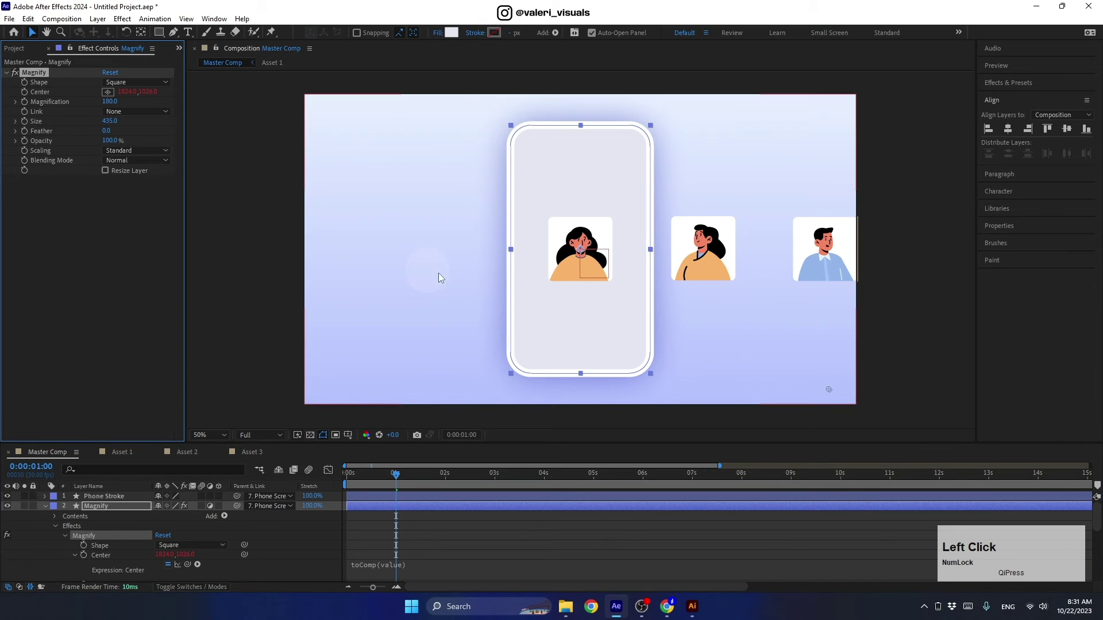
# Step: Move Phone Screen around to confirm the magnifier follows, then recentre and deselect
pyautogui.click(832, 389)
pyautogui.scroll(3)
pyautogui.click(583, 263)
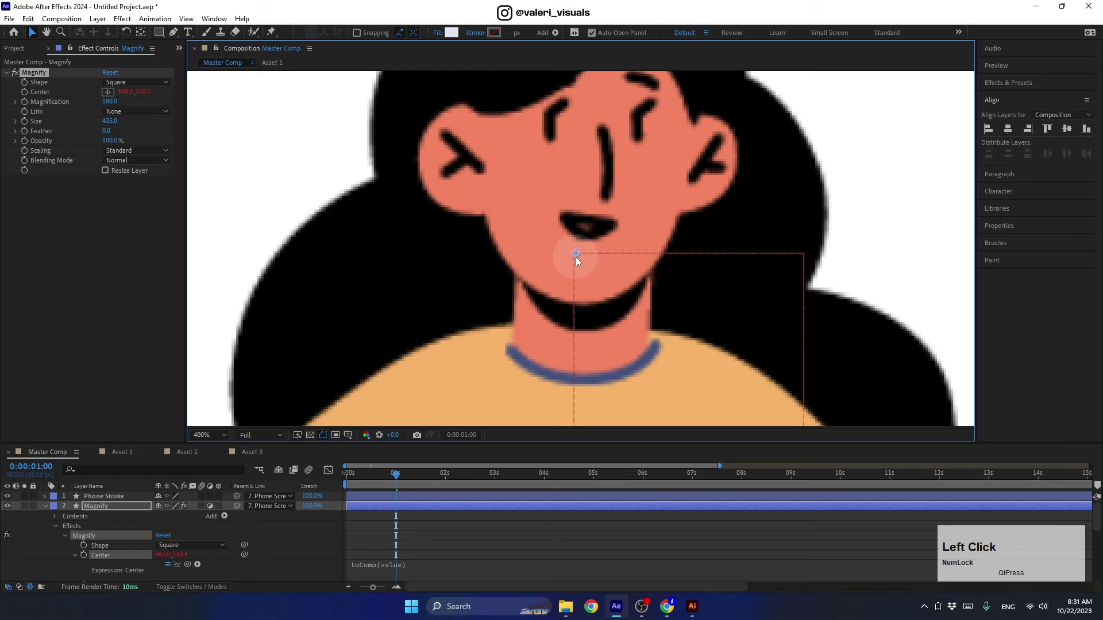
pyautogui.scroll(-3)
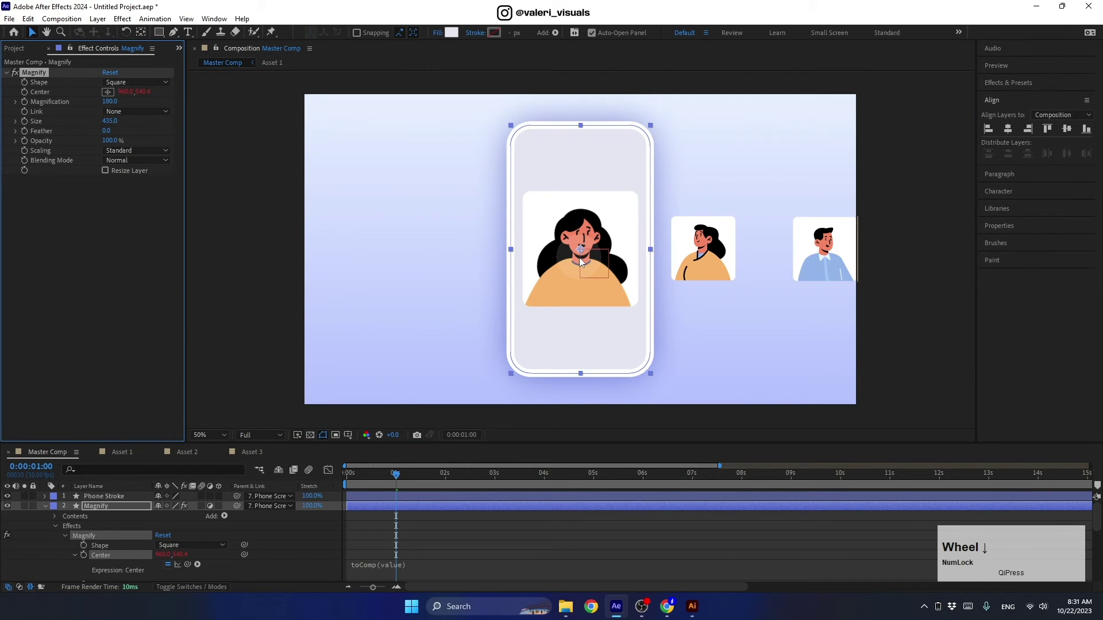
pyautogui.click(50, 513)
pyautogui.click(83, 583)
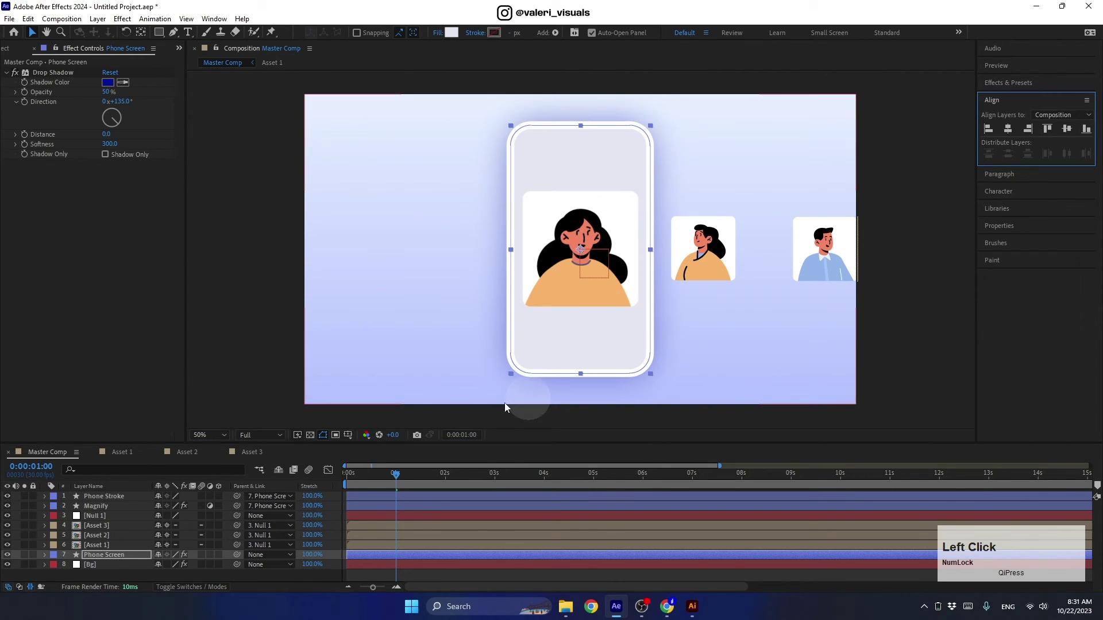
pyautogui.click(114, 578)
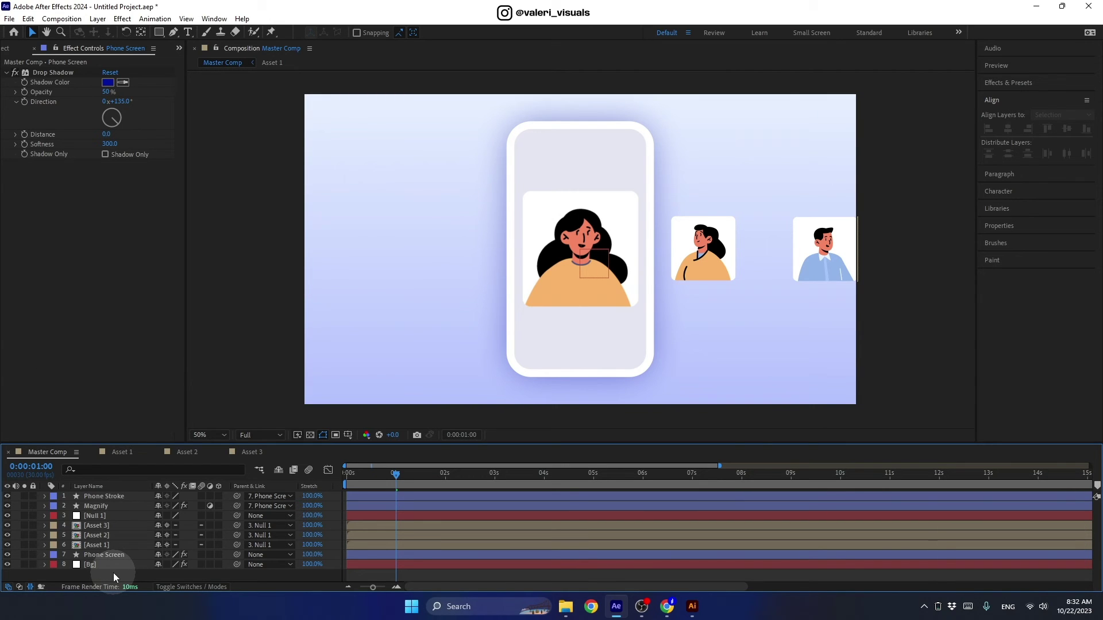
# Step: Create Adjustment Layer 1 and copy the Phone Screen layer's Rectangle Path
pyautogui.rightClick(117, 579)
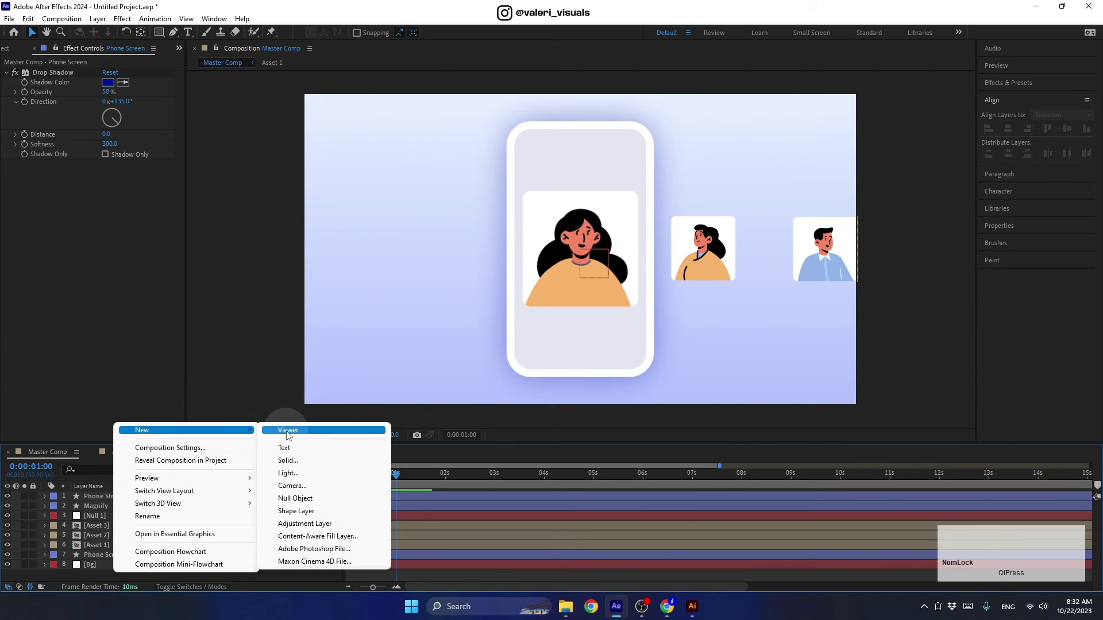
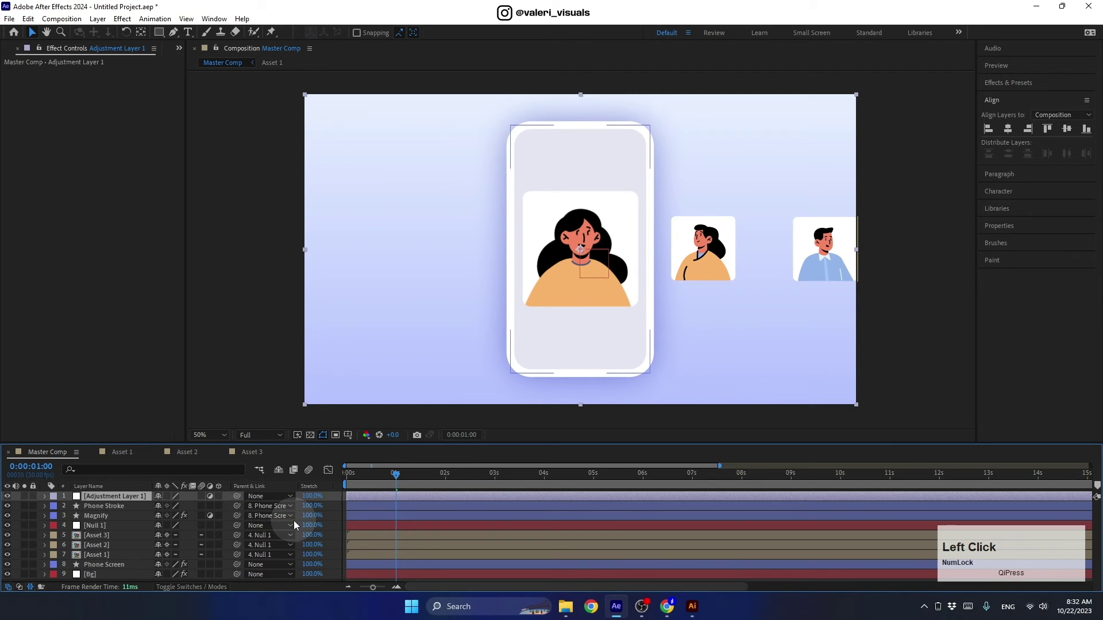
pyautogui.click(97, 568)
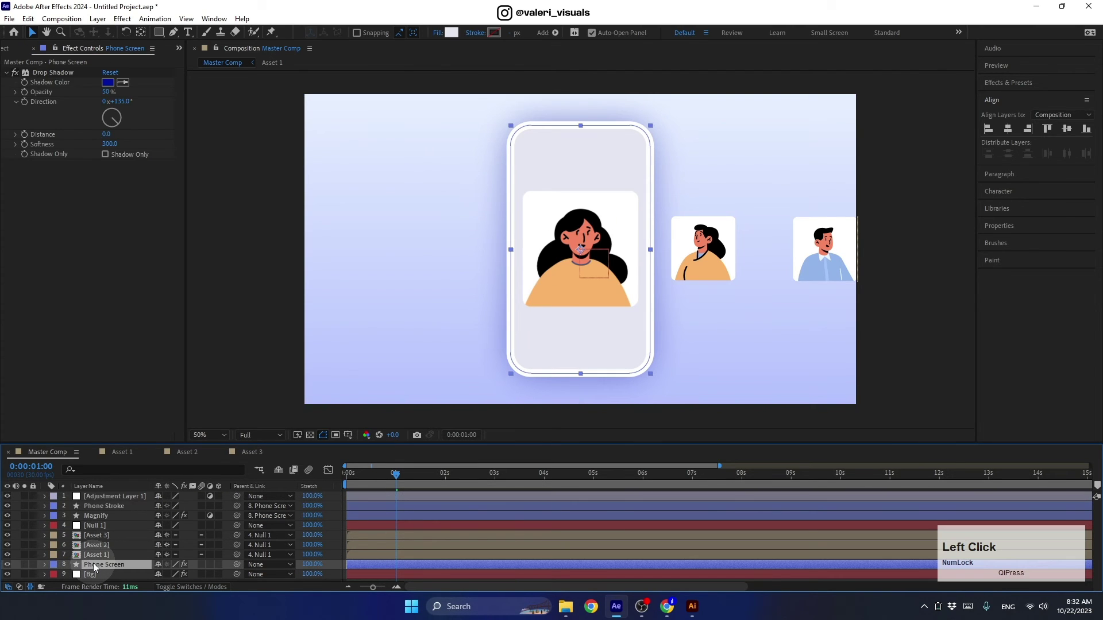
pyautogui.click(48, 568)
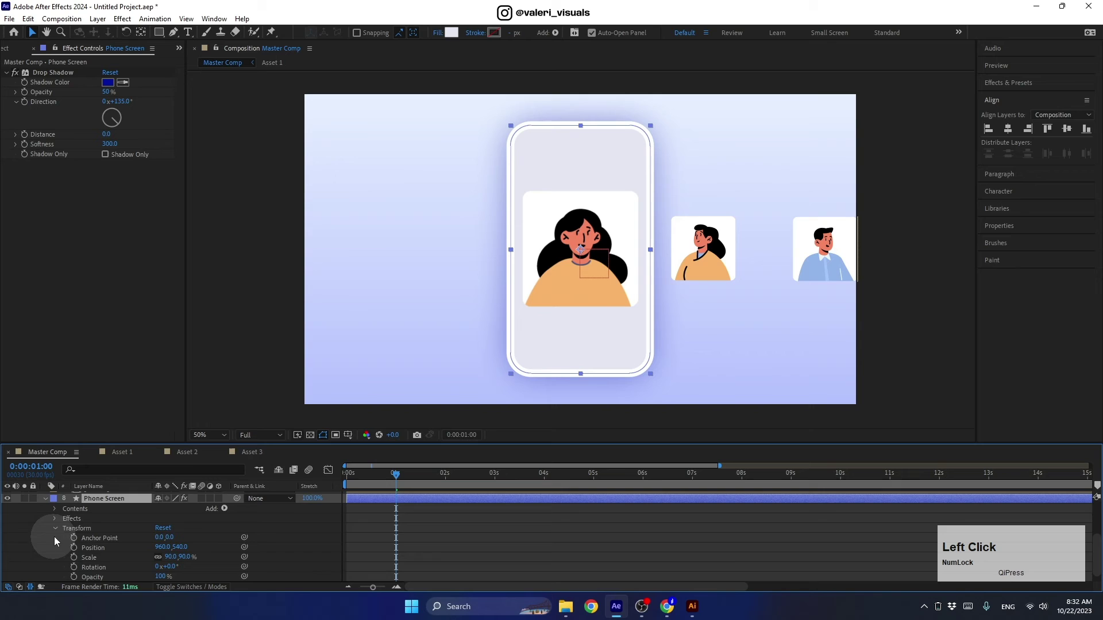
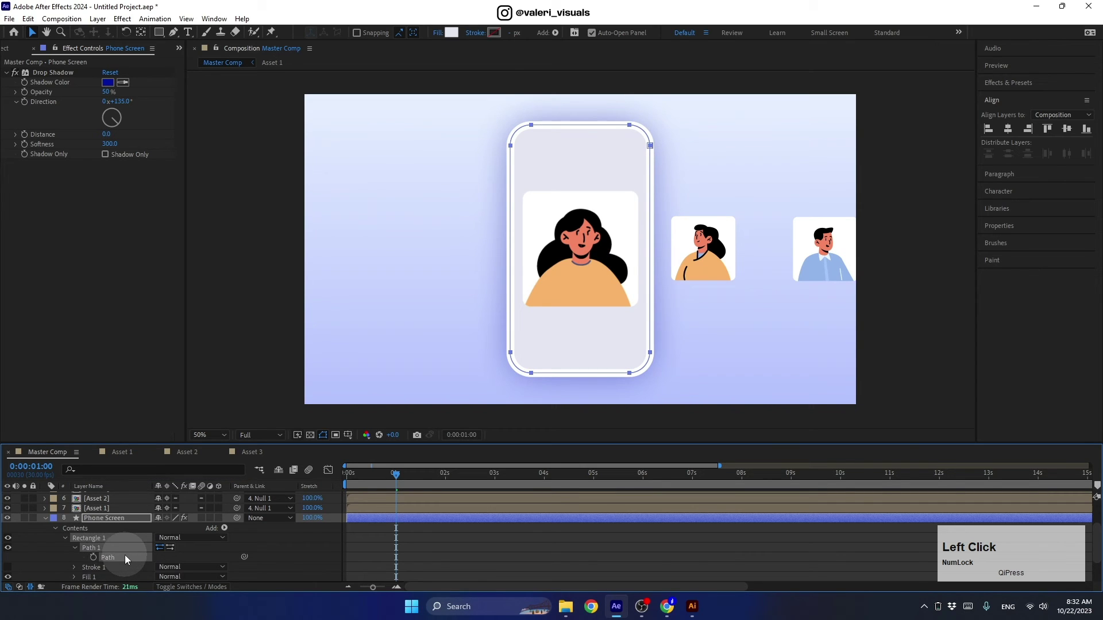
pyautogui.press('ctrl+Num_Lock')
pyautogui.press('ctrl+c')
# Step: Paste the path as Mask 1 on the adjustment layer and free-transform it to fit the phone screen
pyautogui.click(45, 526)
pyautogui.scroll(3)
pyautogui.click(97, 504)
pyautogui.rightClick(101, 501)
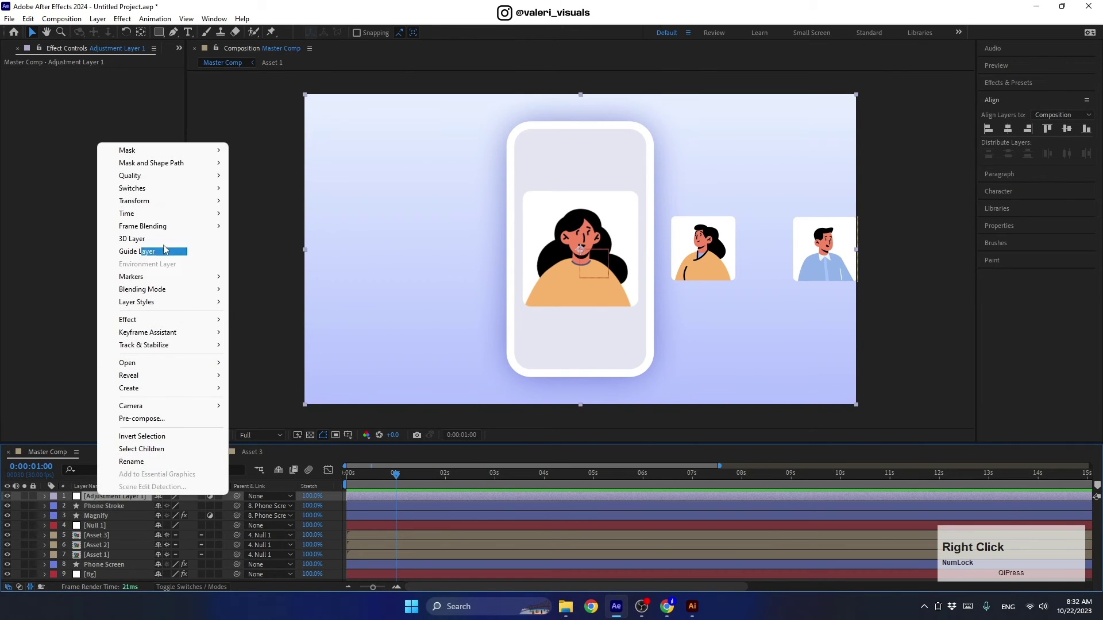
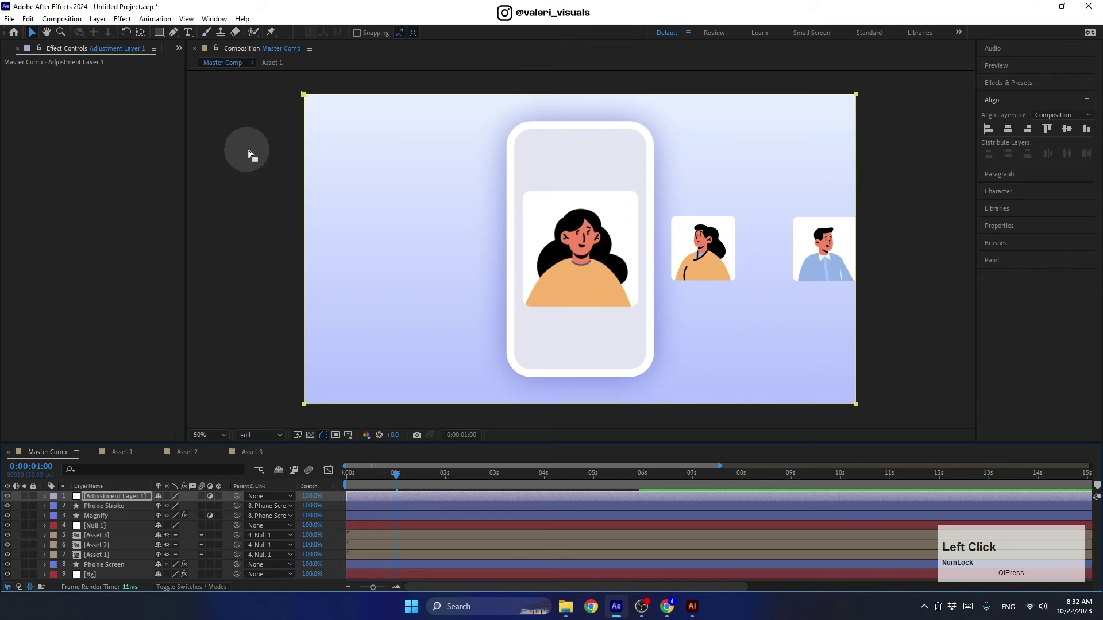
pyautogui.click(46, 502)
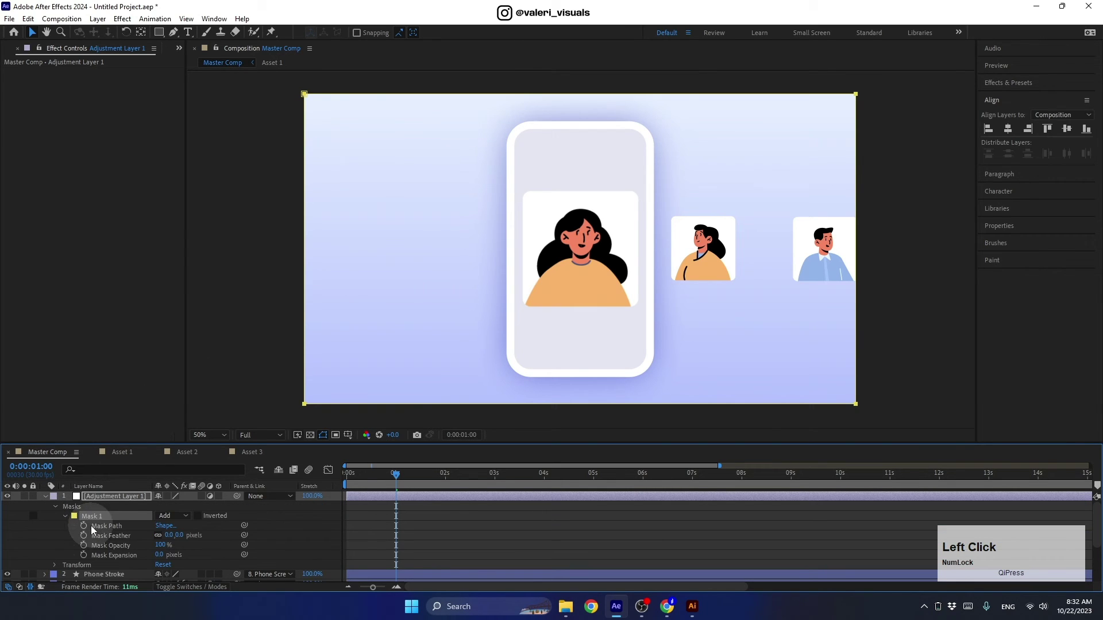
pyautogui.press('ctrl+v')
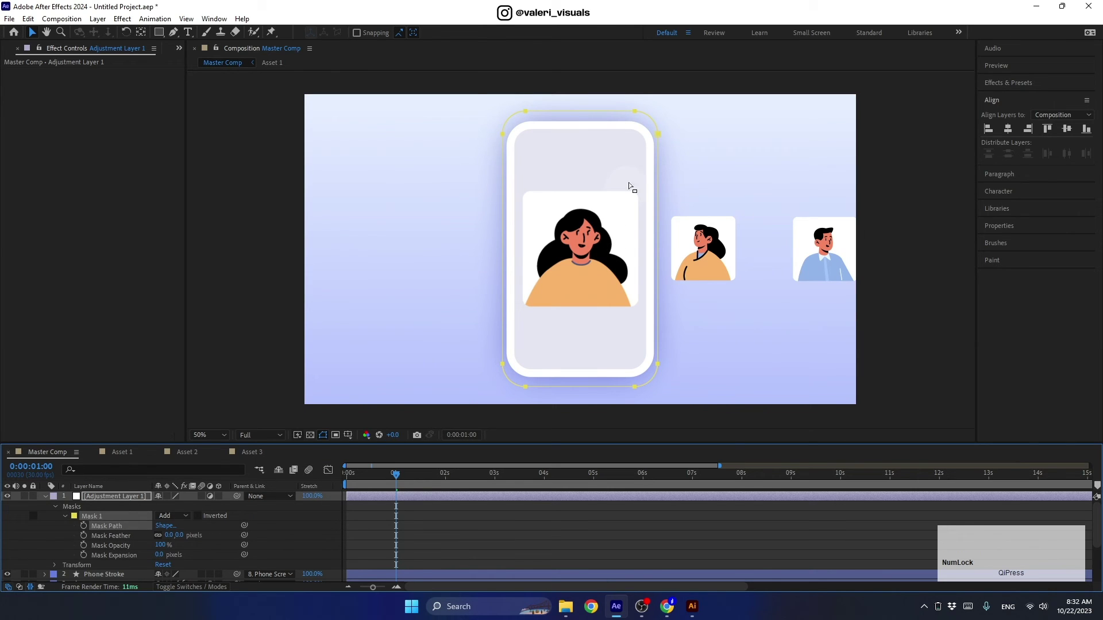
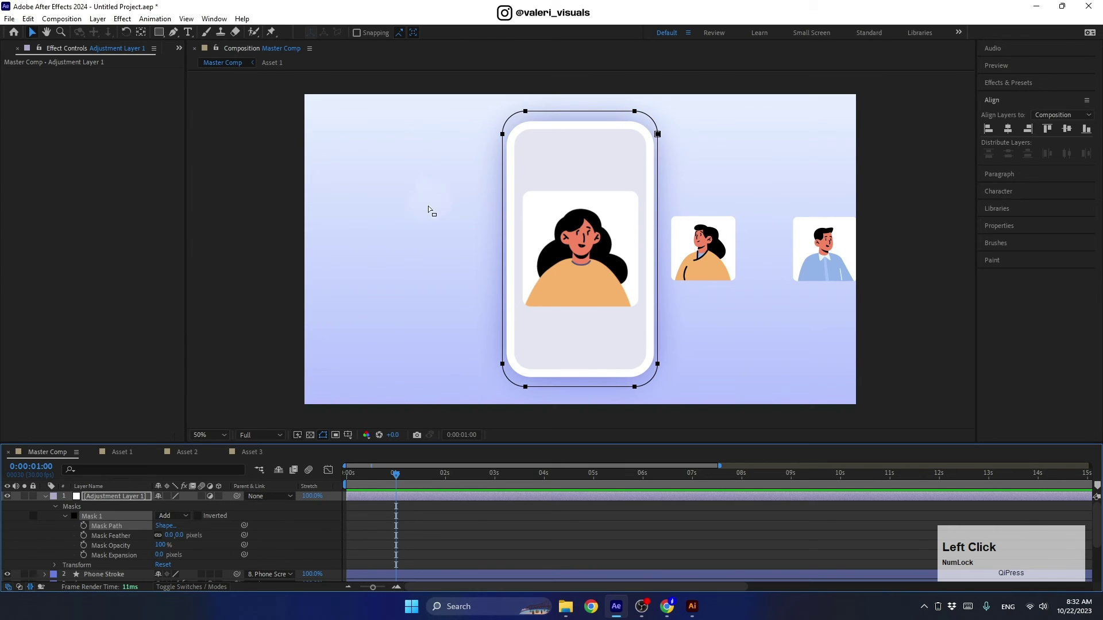
pyautogui.click(534, 115)
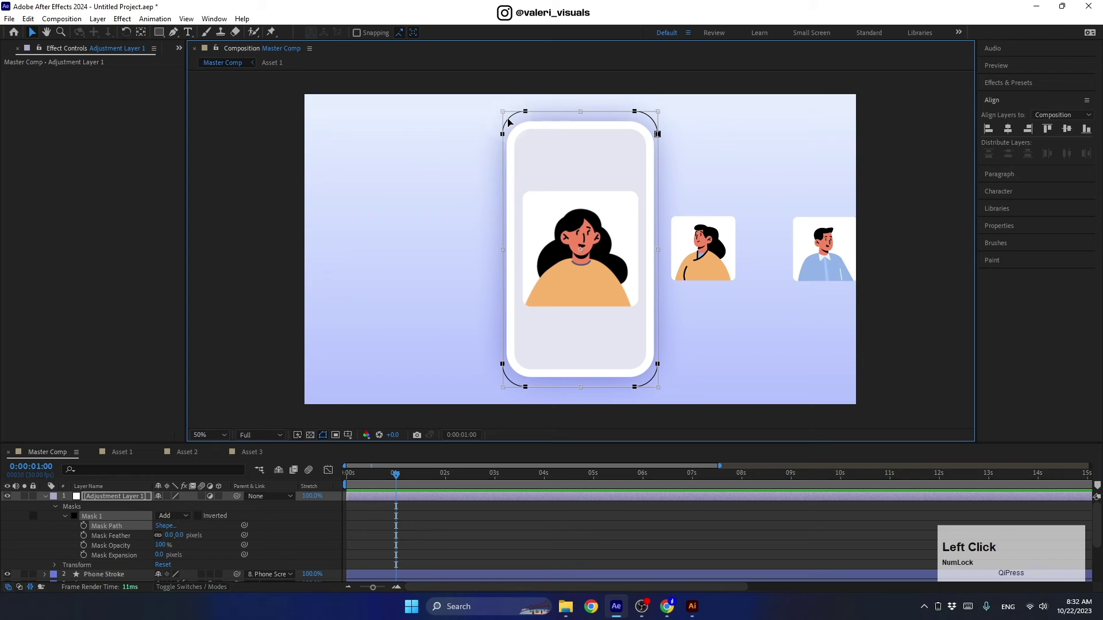
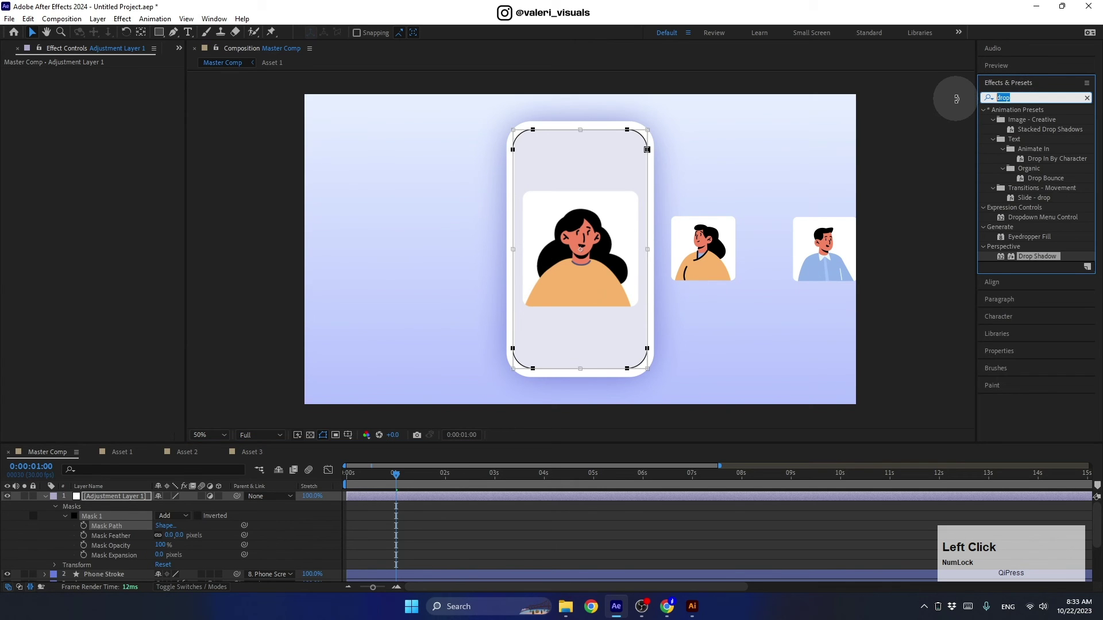
# Step: Apply Fast Box Blur to Adjustment Layer 1 and set Mask 1 to Subtract so only items outside the phone blur
pyautogui.write('FAST')
pyautogui.click(1035, 173)
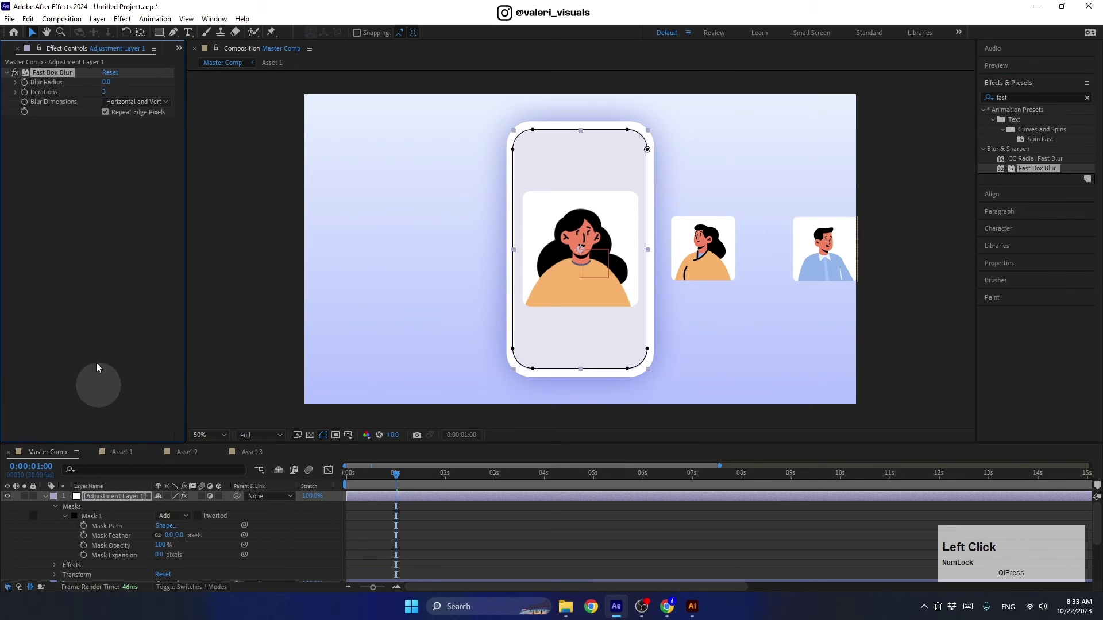
pyautogui.press('Return')
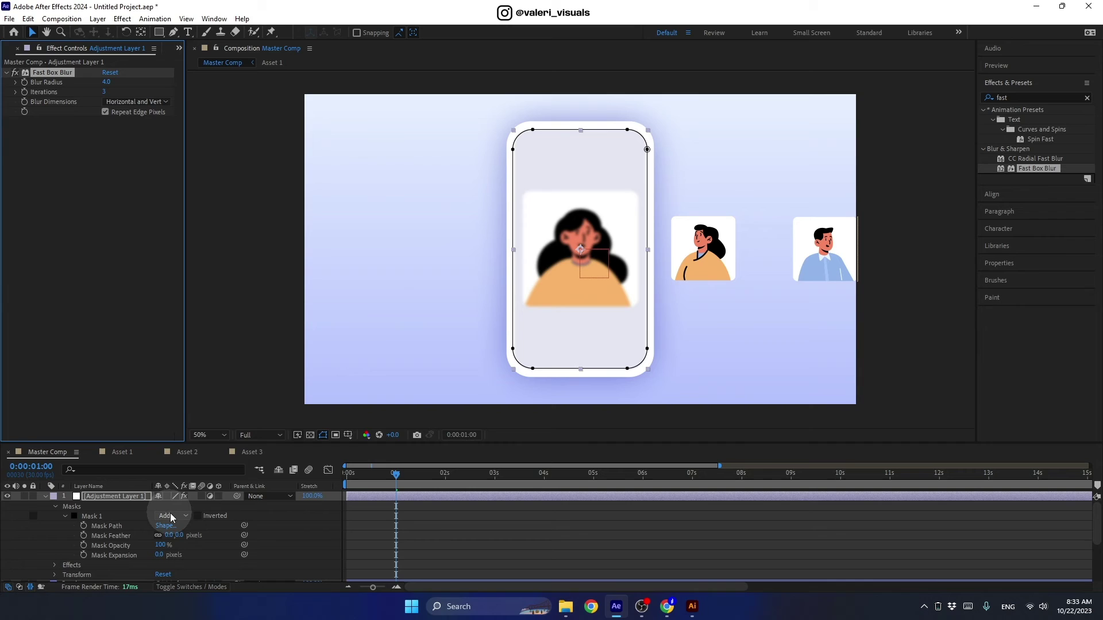
pyautogui.click(173, 518)
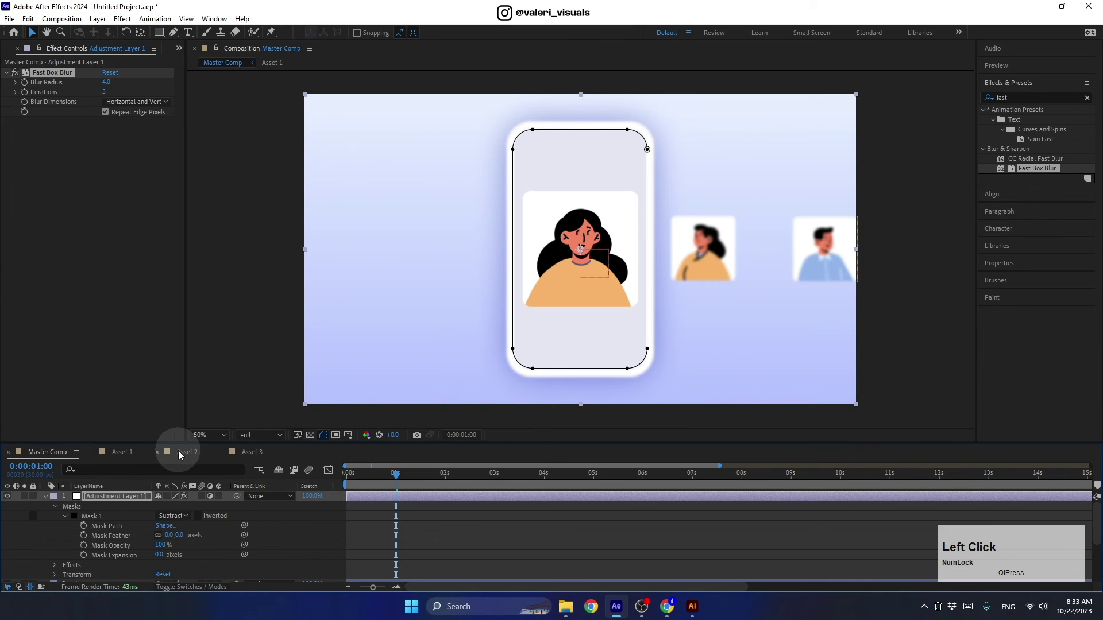
pyautogui.moveTo(48, 502); pyautogui.dragTo(98, 522)
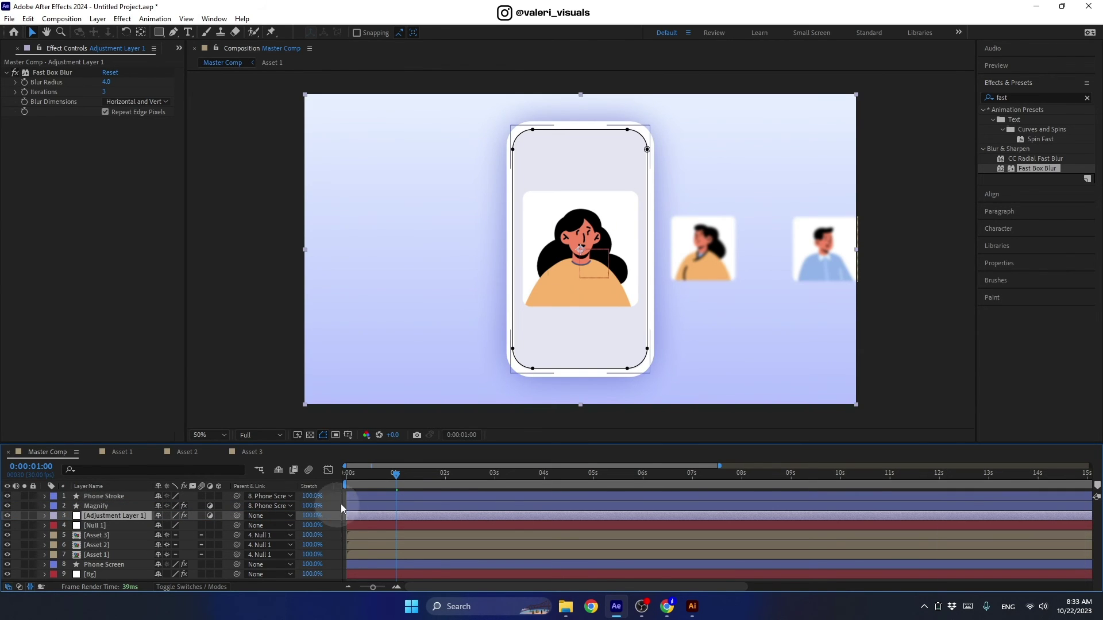
pyautogui.click(394, 481)
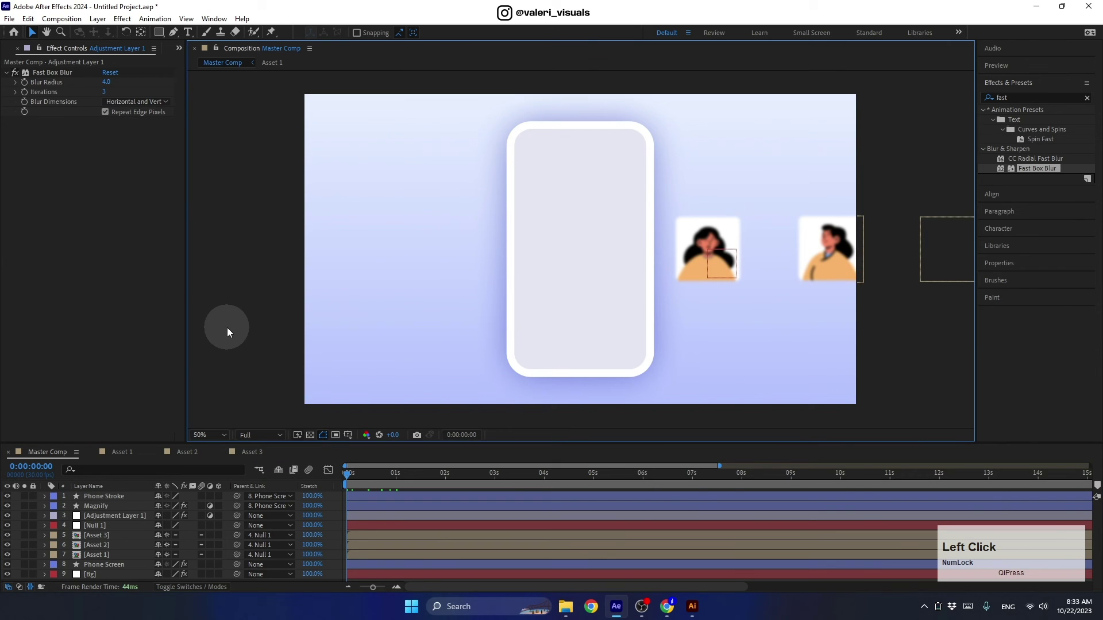
pyautogui.press('space')
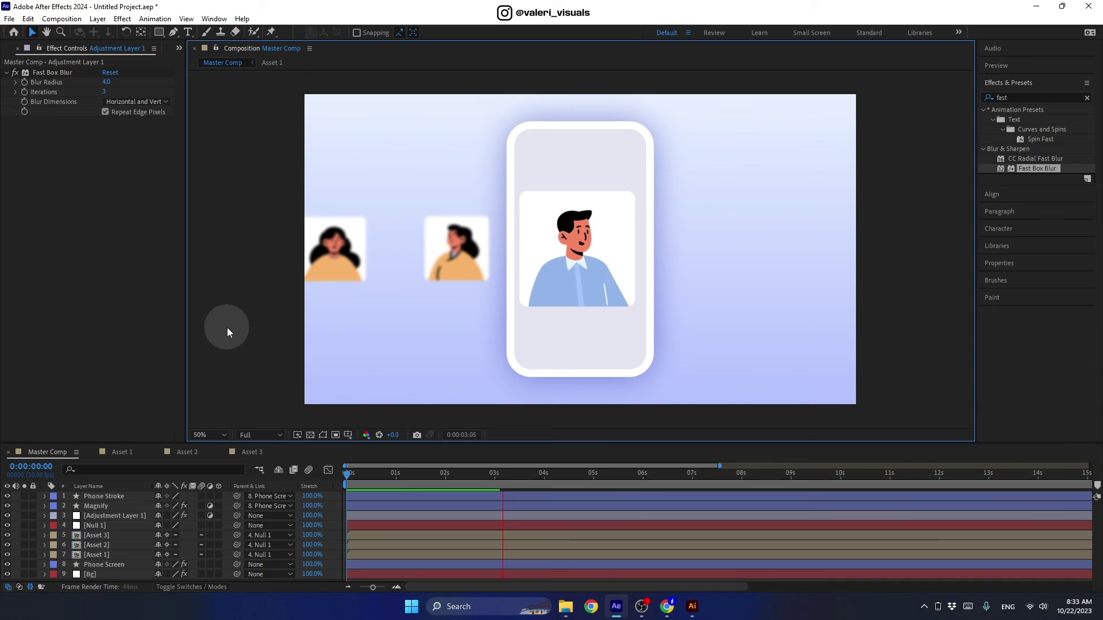
pyautogui.press('space')
pyautogui.click(533, 478)
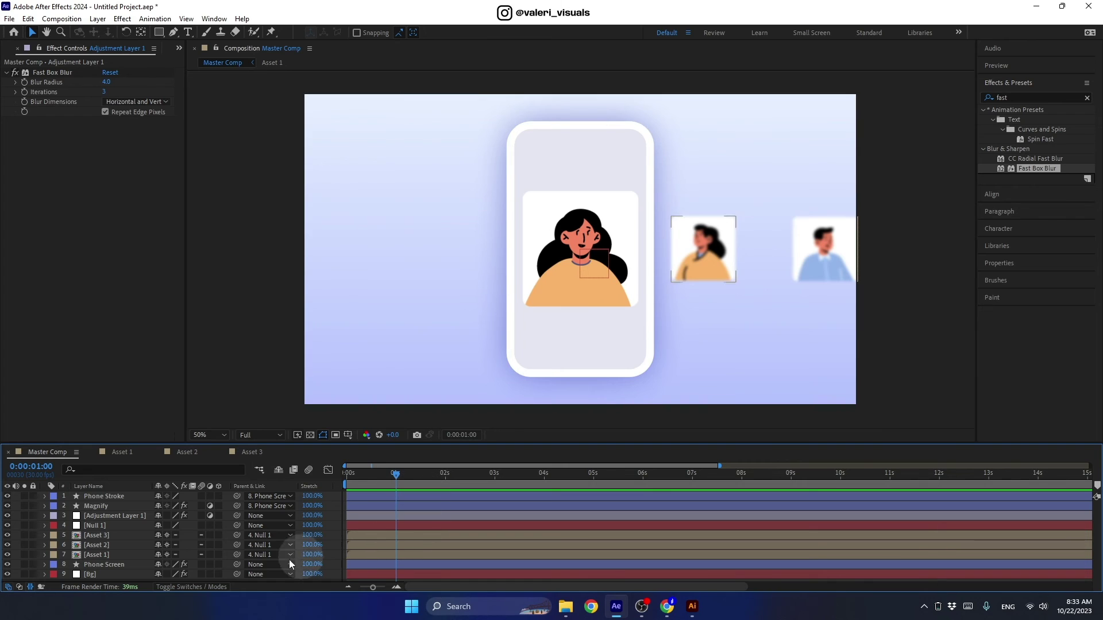
# Step: In the Asset 3 precomp, add the text 'Anna' below the avatar with the Horizontal Type tool
pyautogui.click(96, 538)
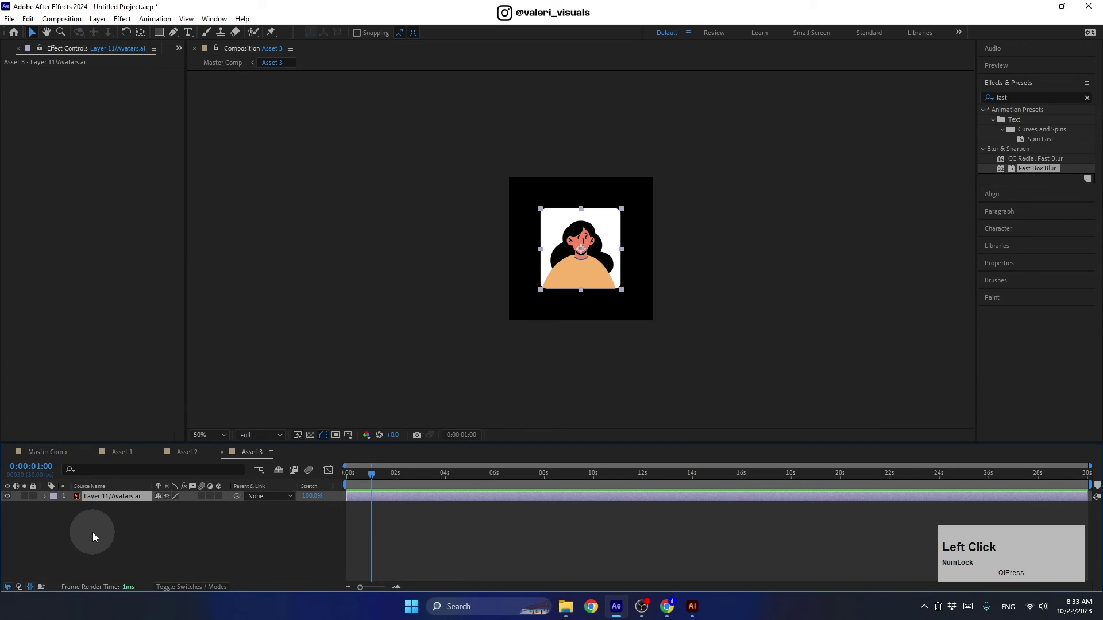
pyautogui.scroll(3)
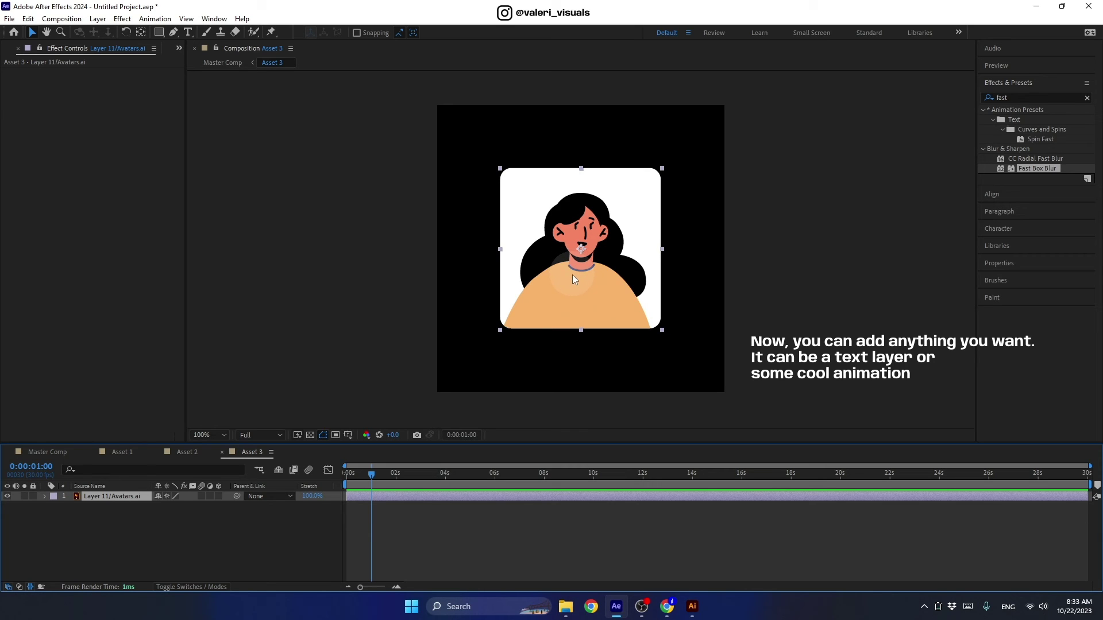
pyautogui.click(569, 291)
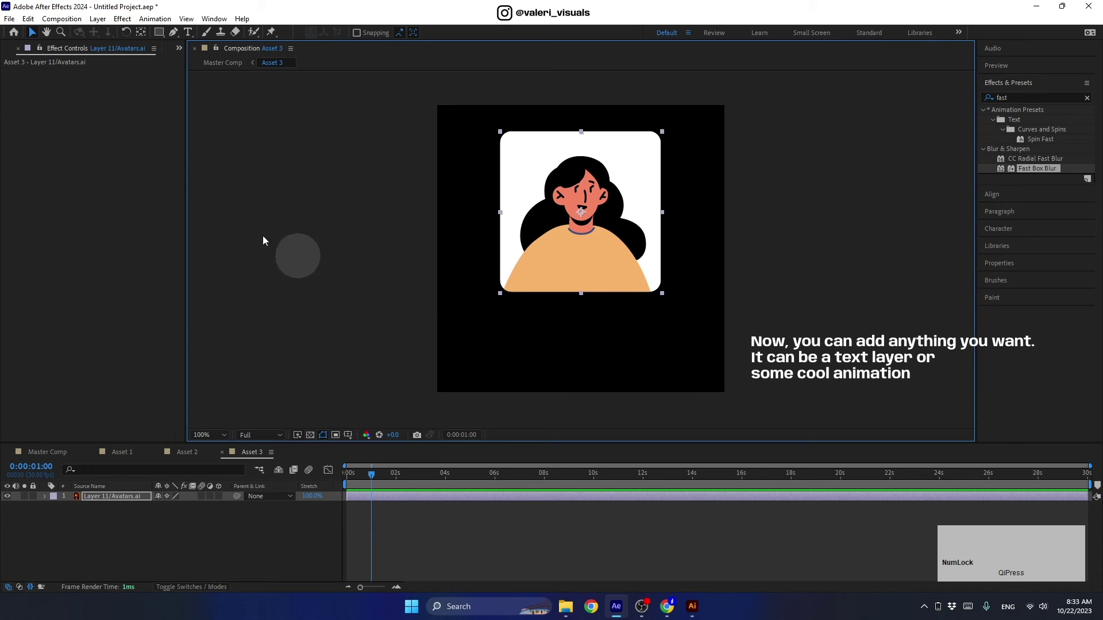
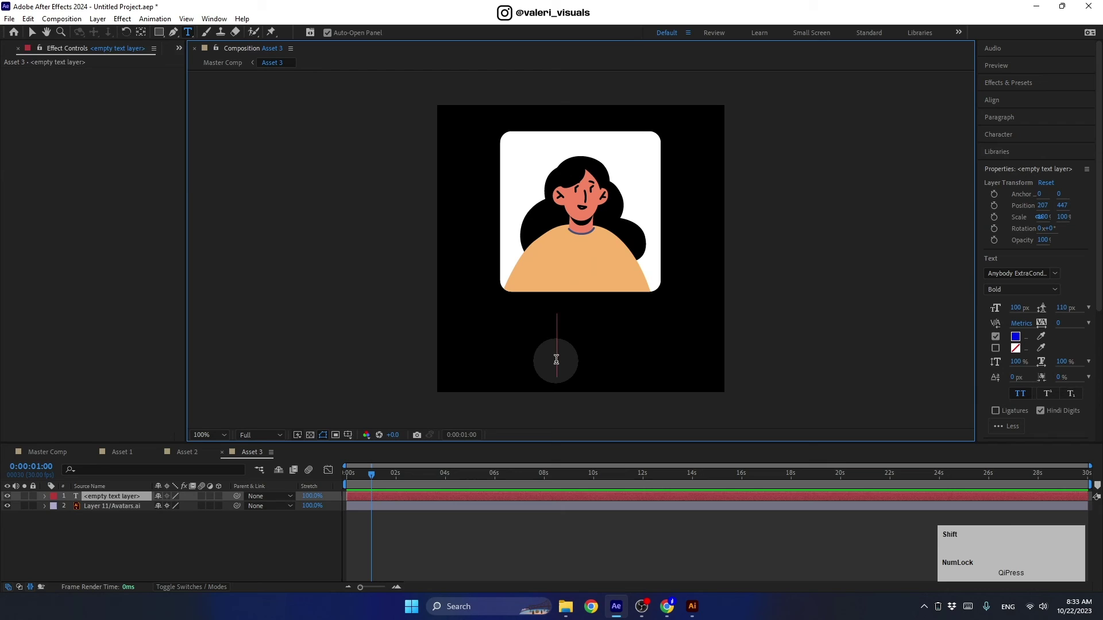
pyautogui.write('nna')
pyautogui.click(34, 39)
# Step: Centre the name horizontally via Align, then return to the Master Comp
pyautogui.click(992, 107)
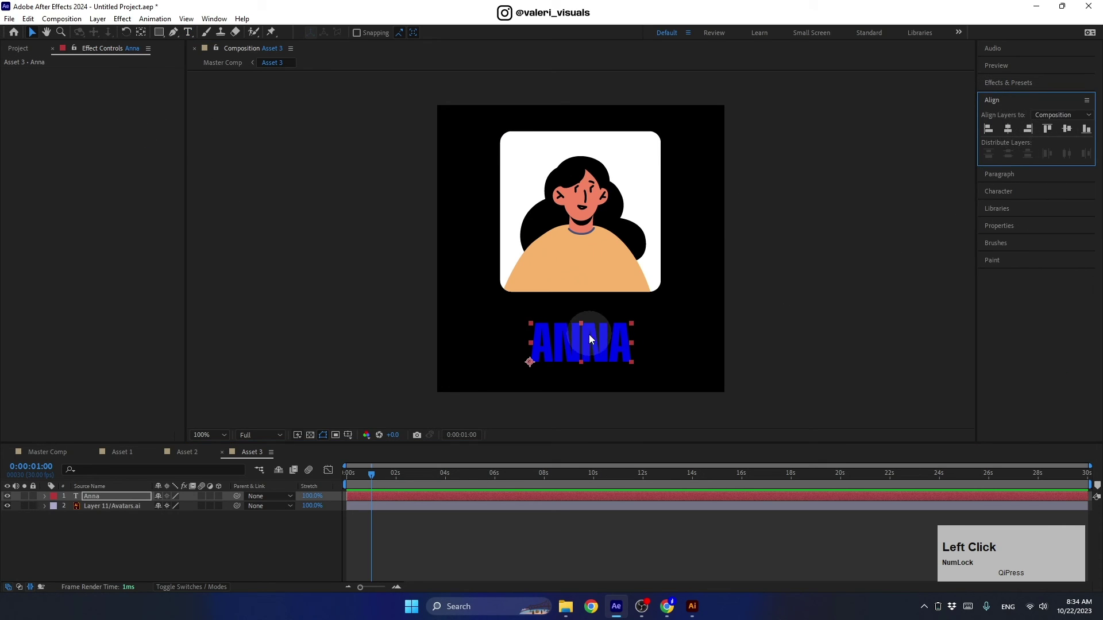
pyautogui.click(585, 253)
pyautogui.click(585, 340)
pyautogui.click(45, 457)
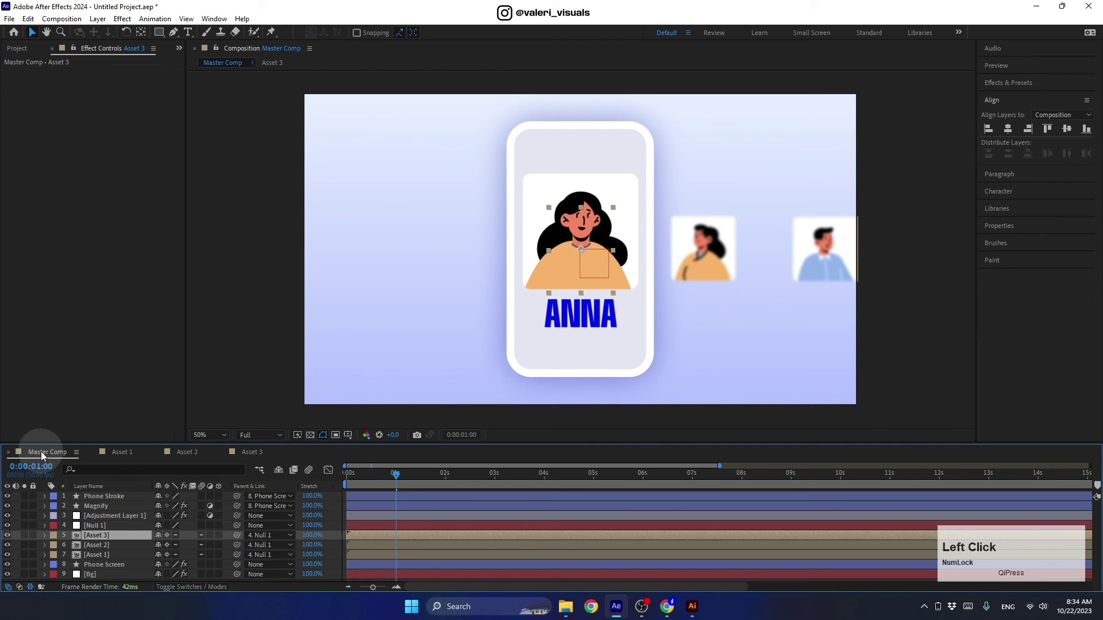
pyautogui.click(401, 477)
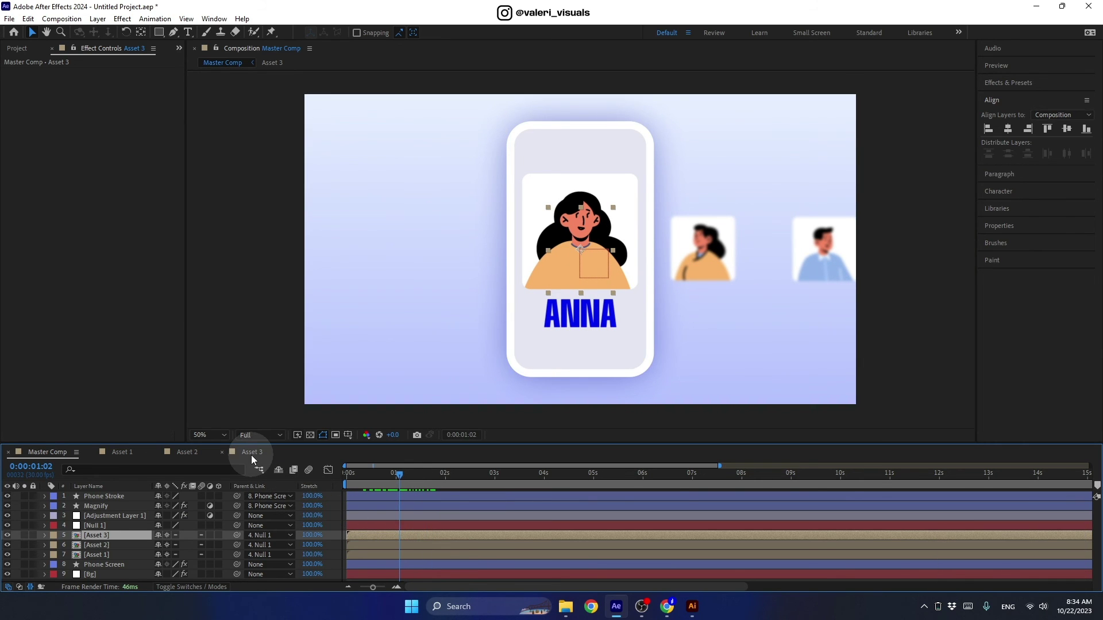
pyautogui.click(255, 460)
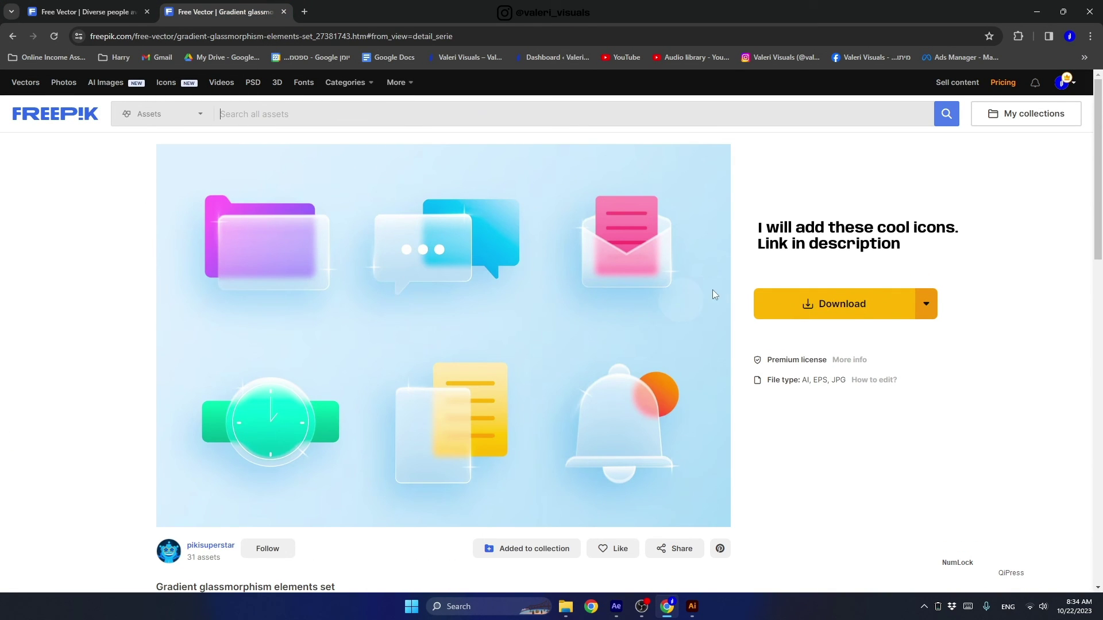
# Step: Import the Icons 2 .ai glass icon set into the project and expand its layer folder
pyautogui.click(1039, 6)
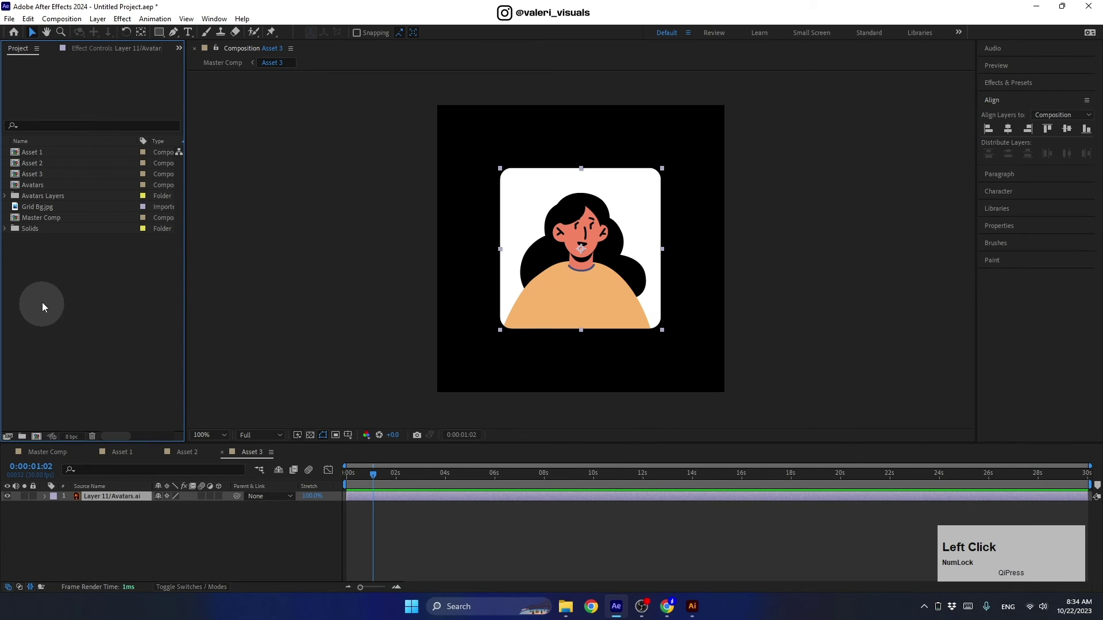
pyautogui.click(347, 163)
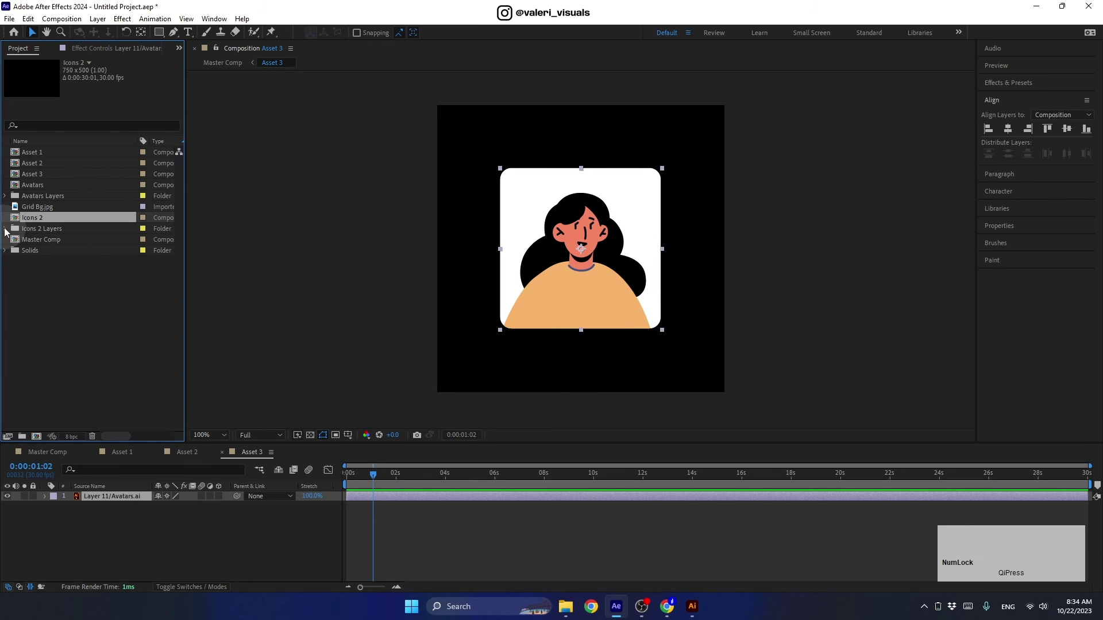
pyautogui.click(8, 232)
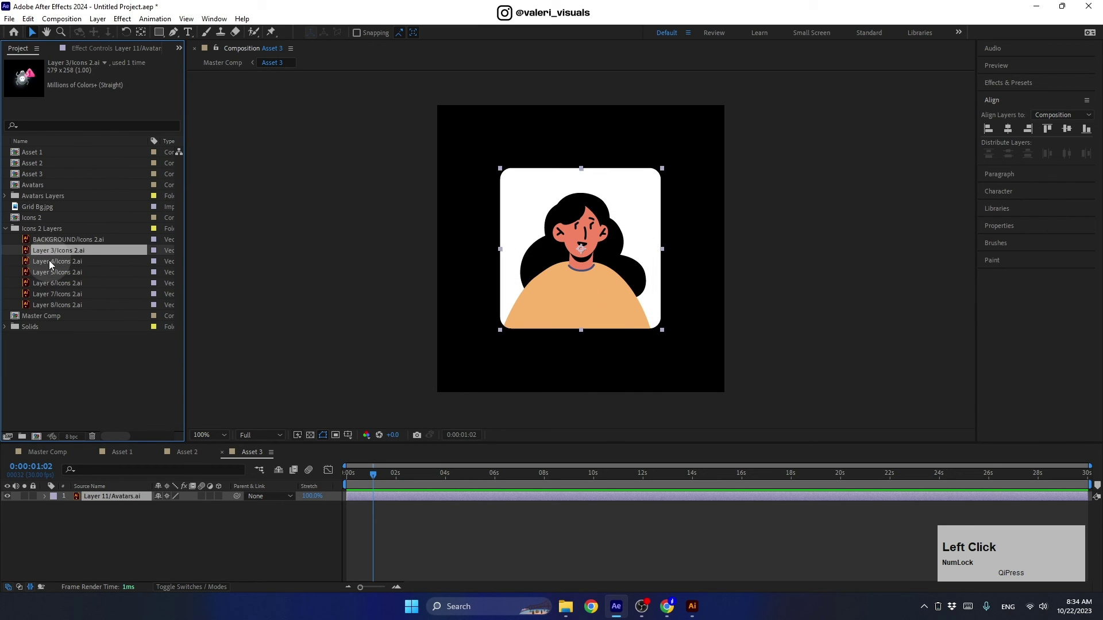
pyautogui.click(53, 458)
pyautogui.click(401, 477)
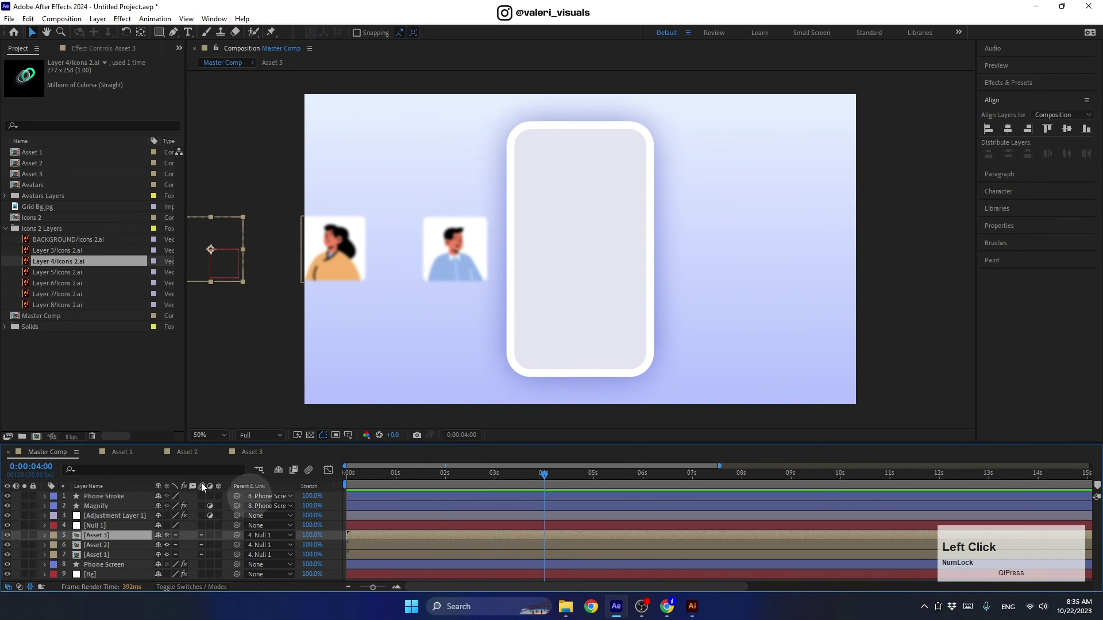
# Step: Duplicate Asset 3 into Asset 4 and swap its avatar layer for Layer 7/Icons 2.ai, the shield icon
pyautogui.press('ctrl+d')
pyautogui.click(39, 188)
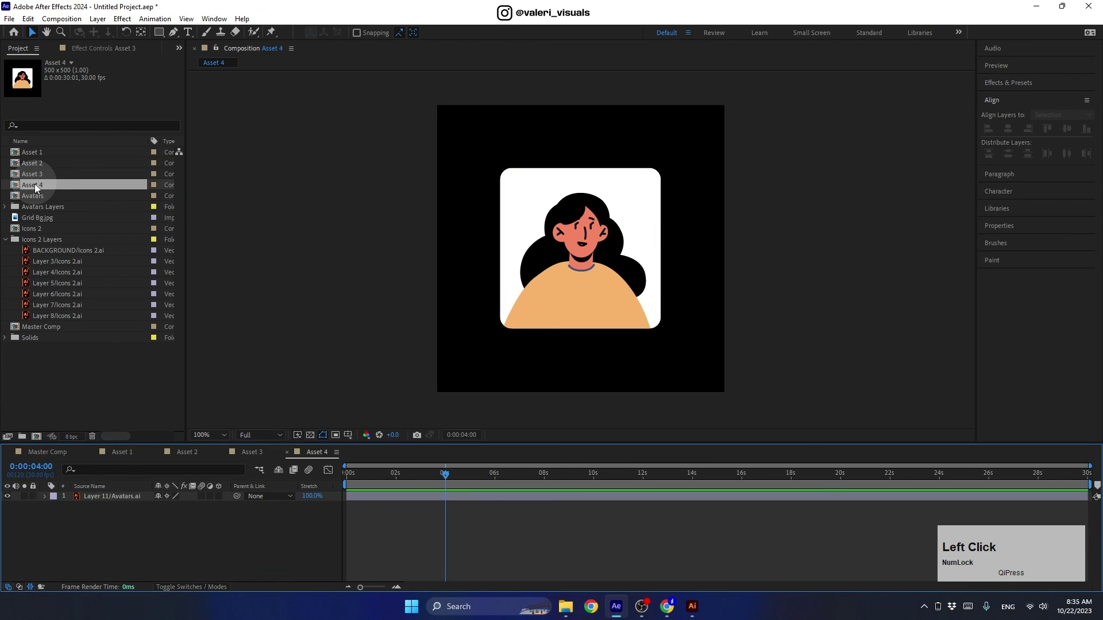
pyautogui.click(124, 503)
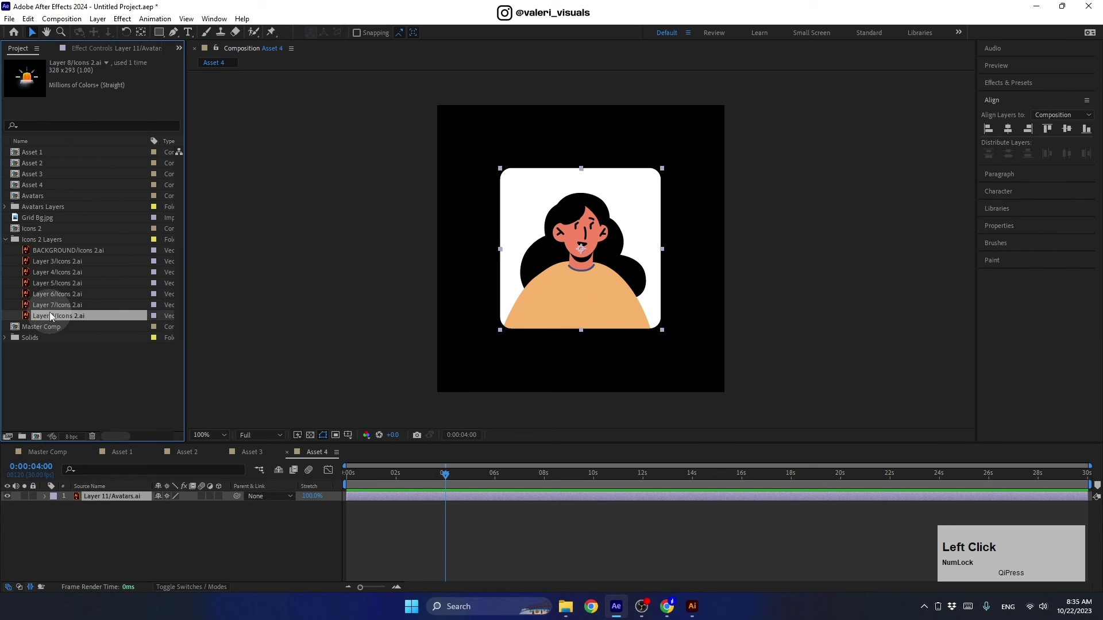
pyautogui.click(57, 310)
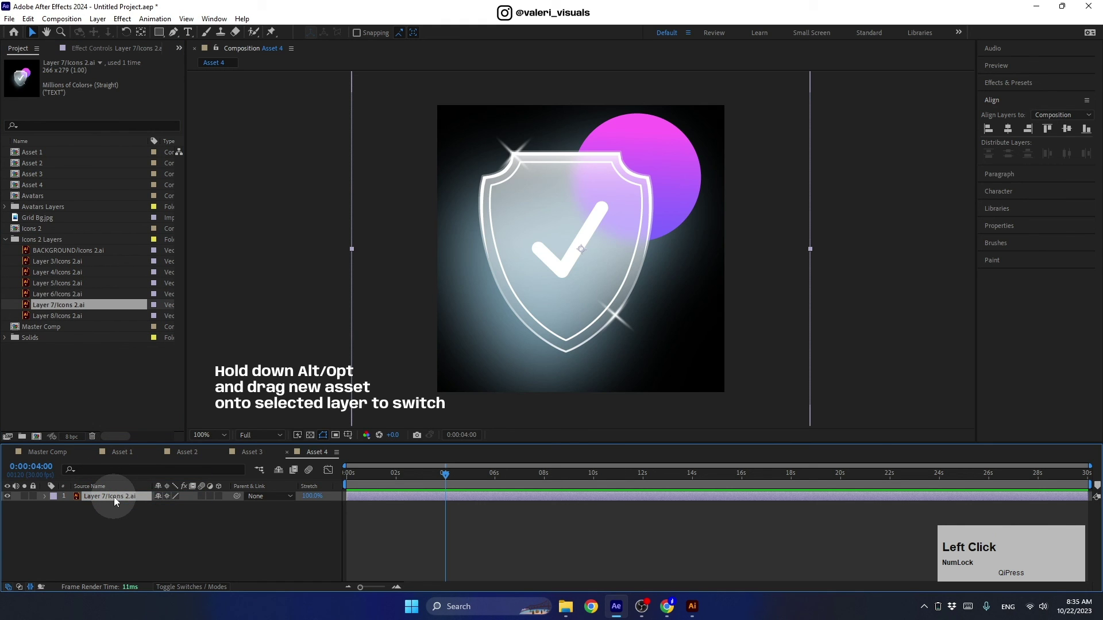
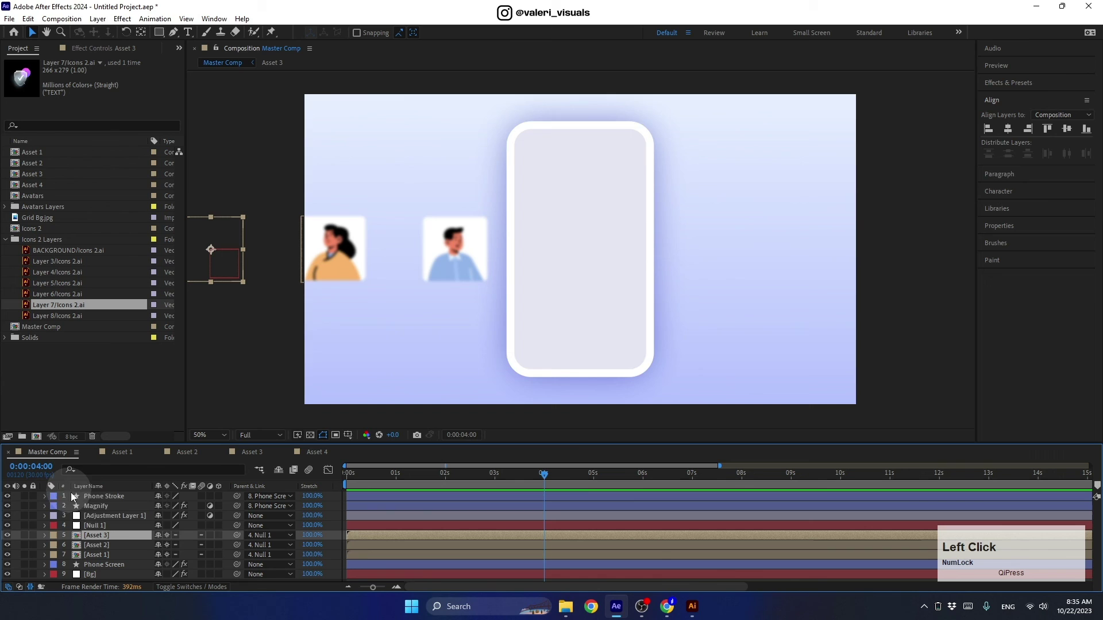
# Step: Duplicate the Asset 2 layer at 3 seconds and replace the copy with the Asset 4 precomp
pyautogui.click(549, 477)
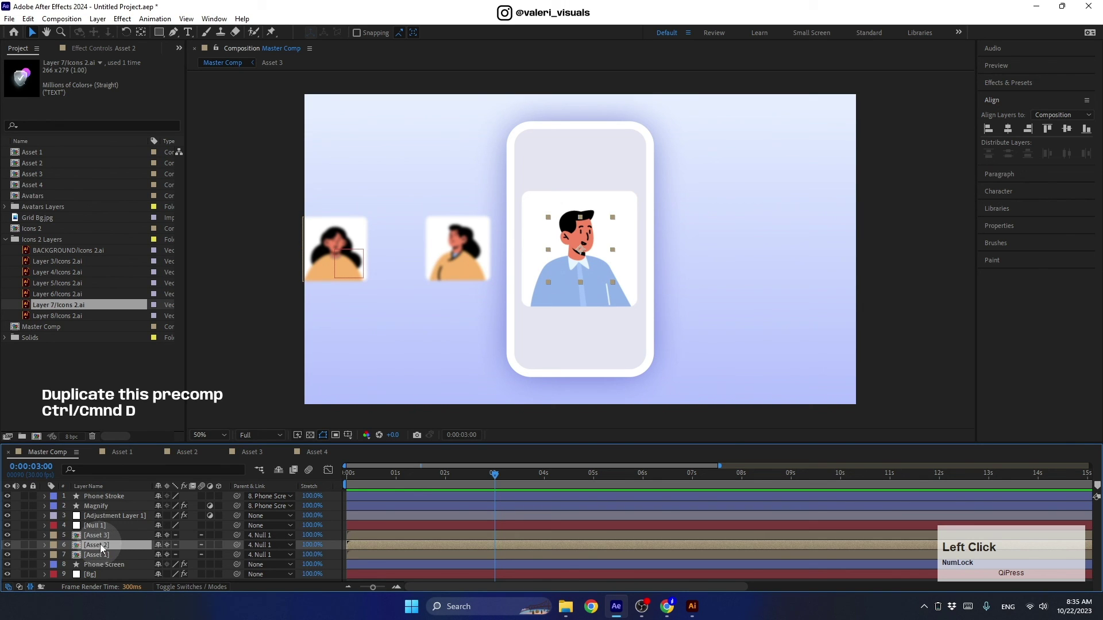
pyautogui.press('ctrl+d')
pyautogui.click(568, 281)
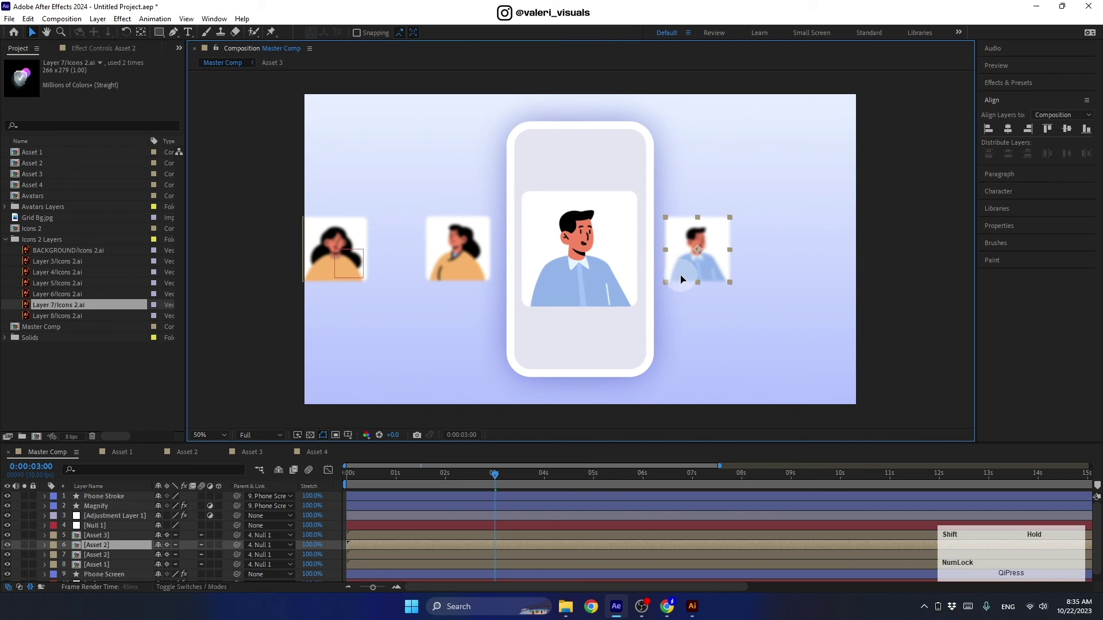
pyautogui.click(44, 191)
pyautogui.click(49, 188)
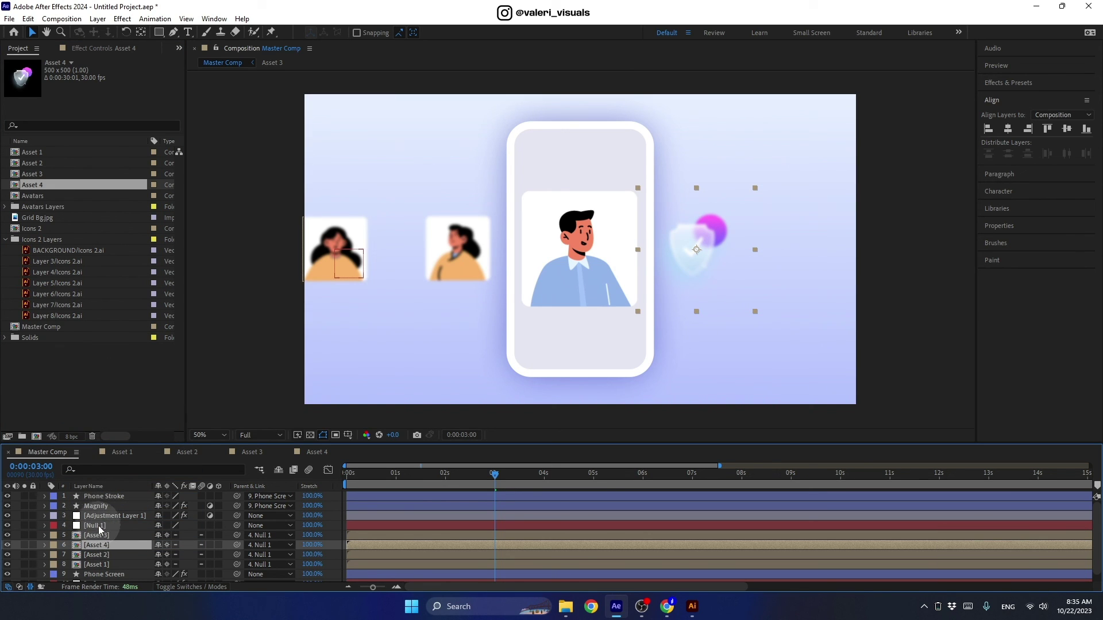
# Step: Show Null 1's Position keyframes, check the shield centred at 4 seconds, and scale its icon to 192%
pyautogui.press('p')
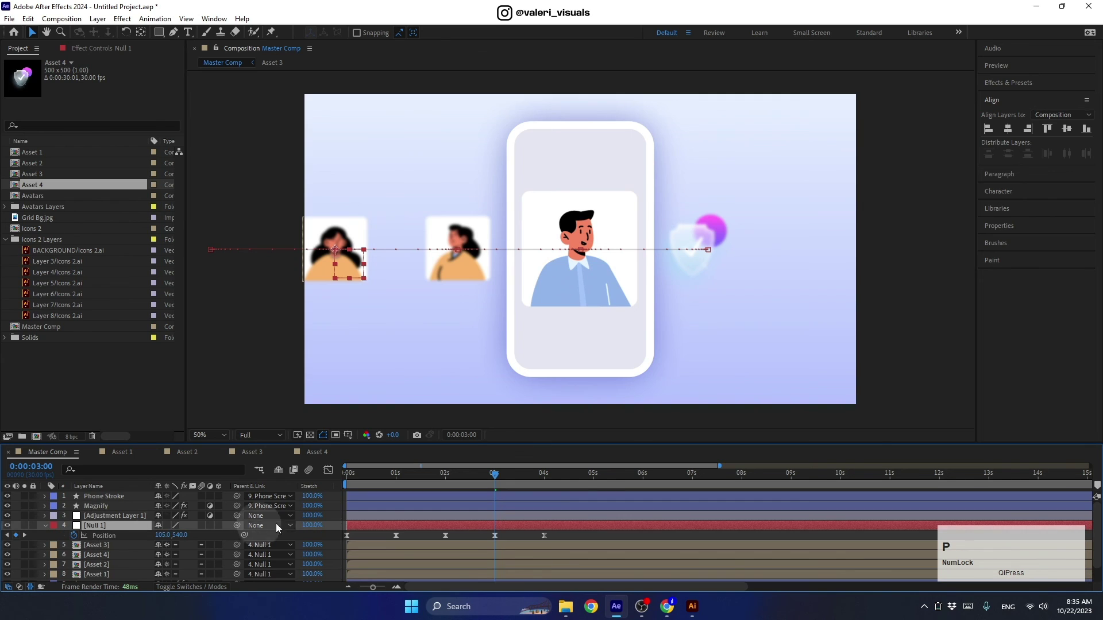
pyautogui.click(497, 477)
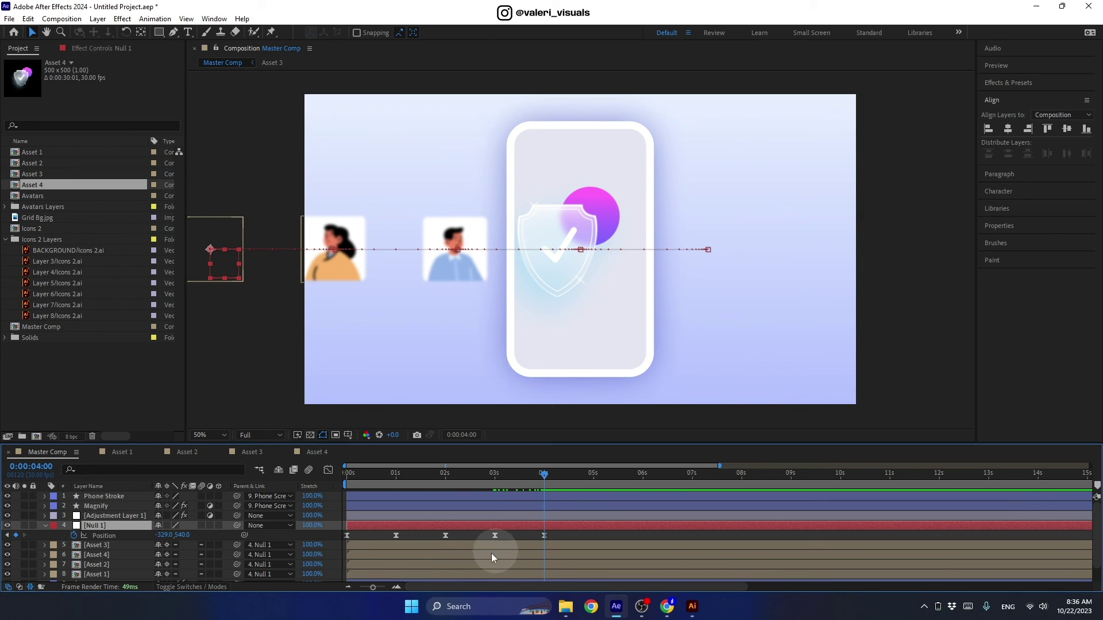
pyautogui.click(320, 453)
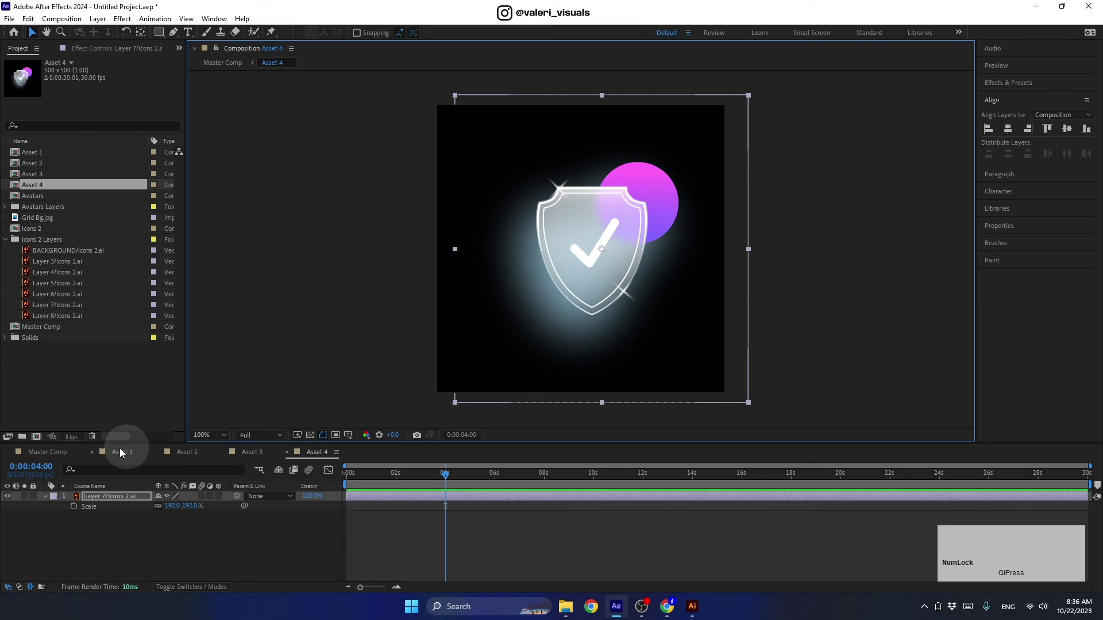
pyautogui.click(59, 461)
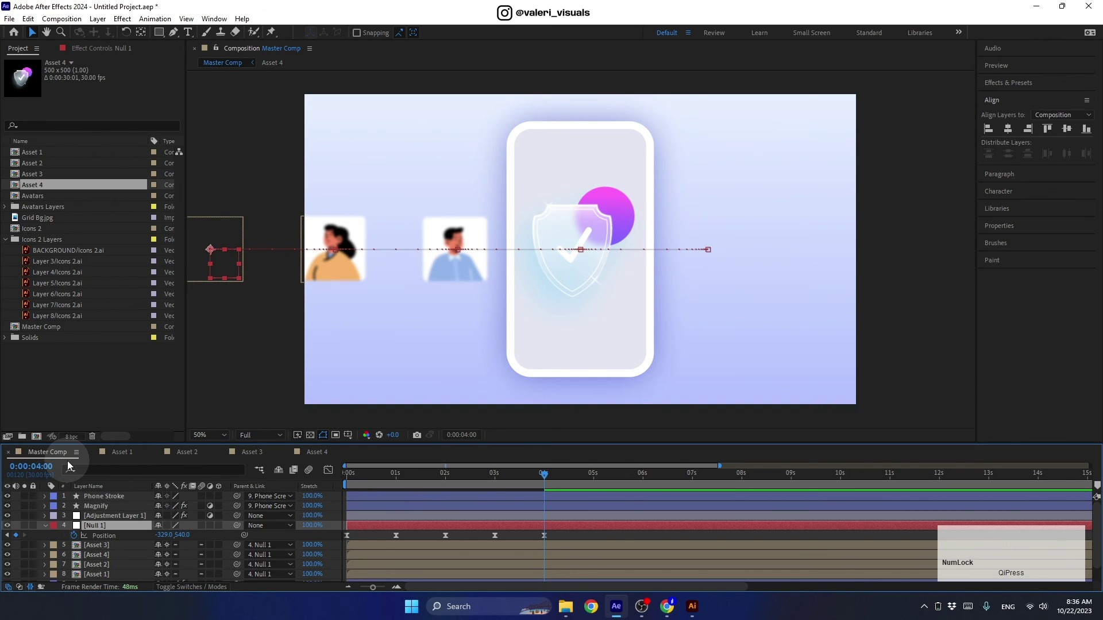
pyautogui.click(550, 474)
pyautogui.press('space')
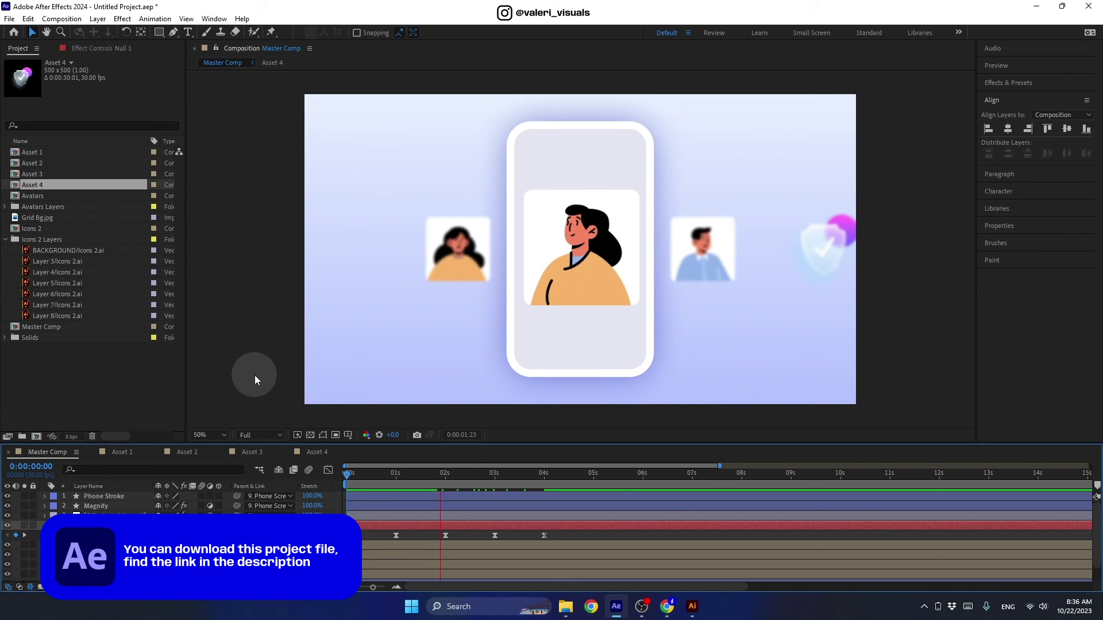